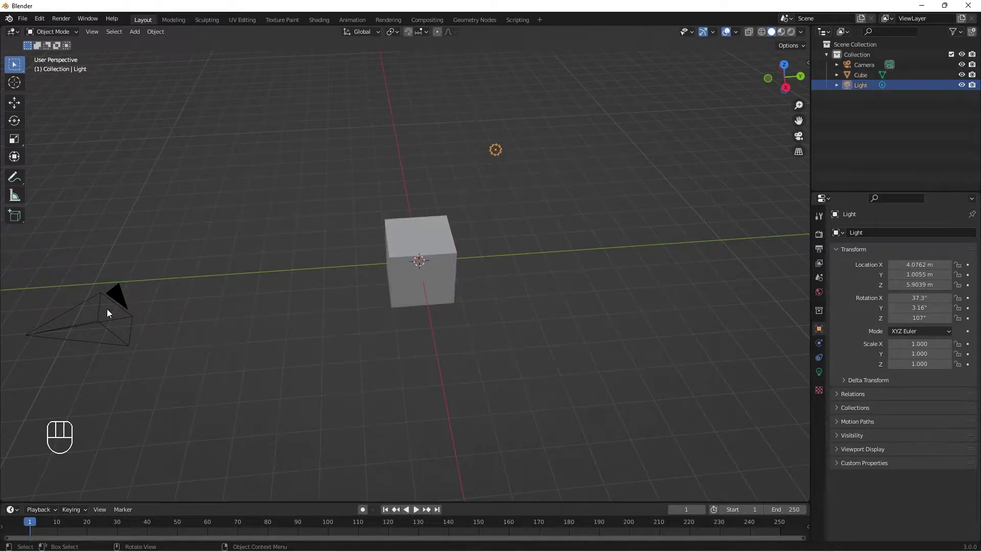
- Orbit around the default cube and show its transform and dimensions in the sidebar
left_click_drag(377, 311, 401, 287)
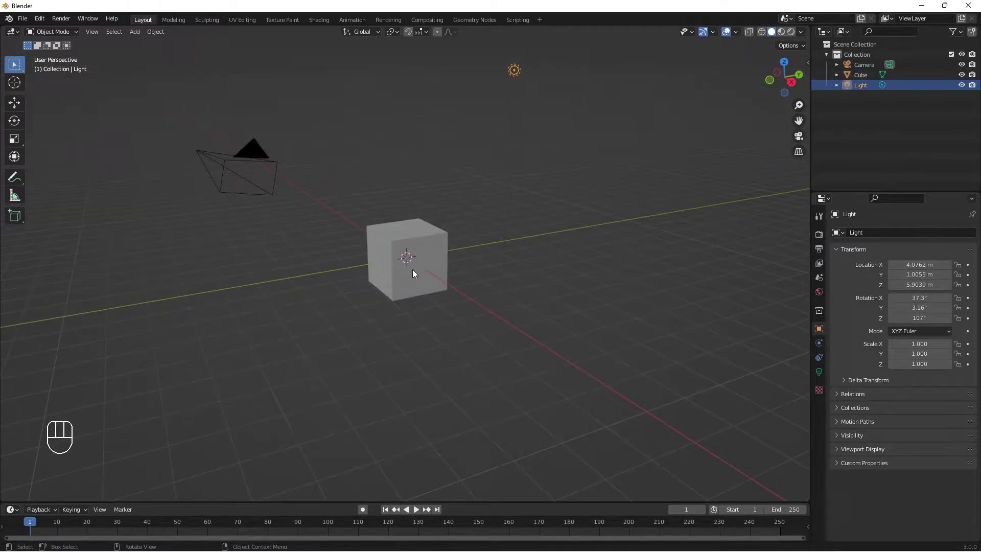
left_click_drag(451, 292, 421, 310)
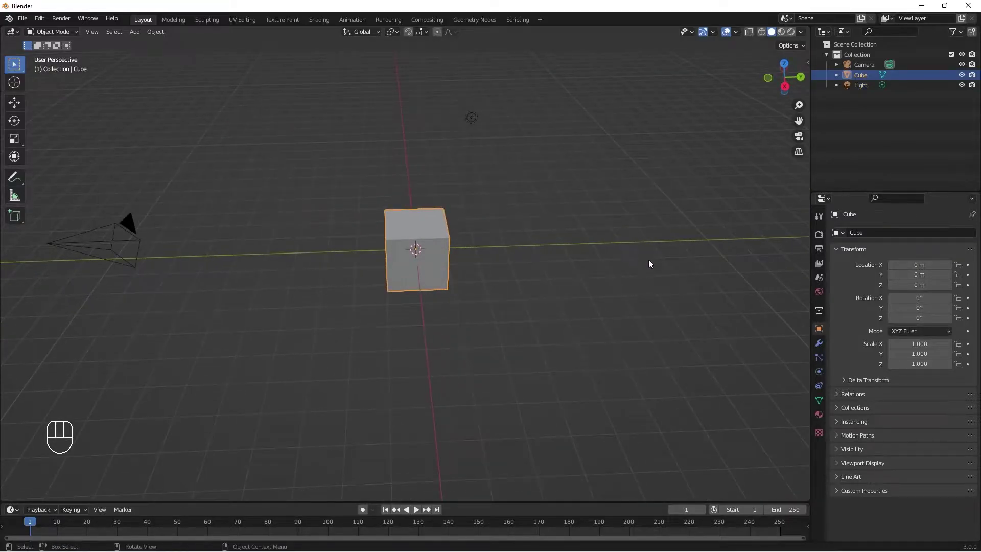
key("n")
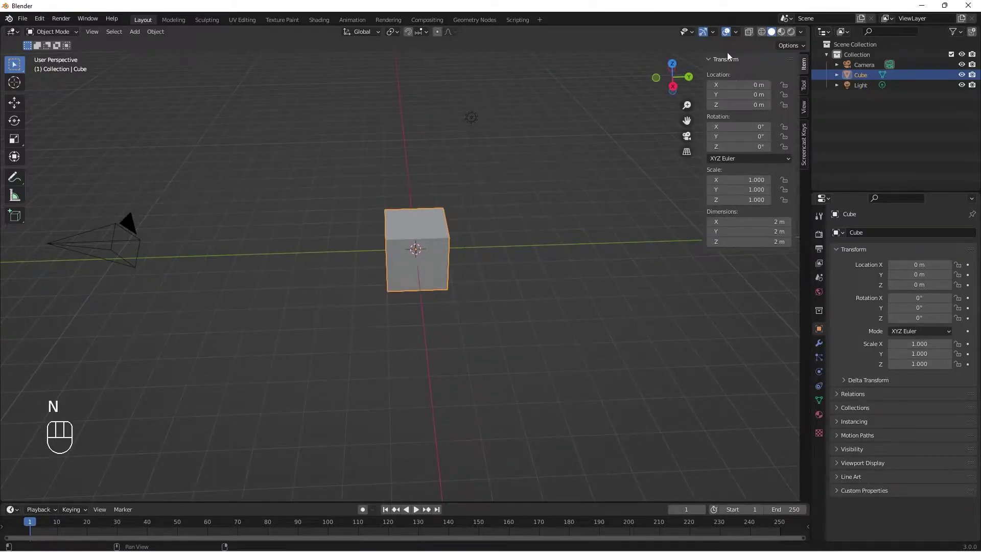
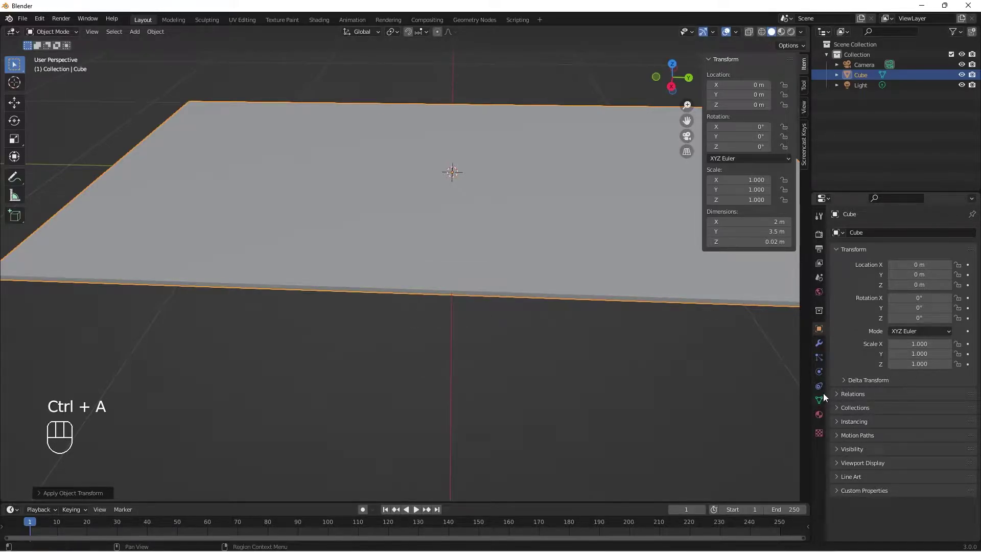
- Add a Bevel modifier with Amount 0.009 m and 4 segments to round the card's edges
left_click(823, 348)
left_click_drag(873, 237, 542, 327)
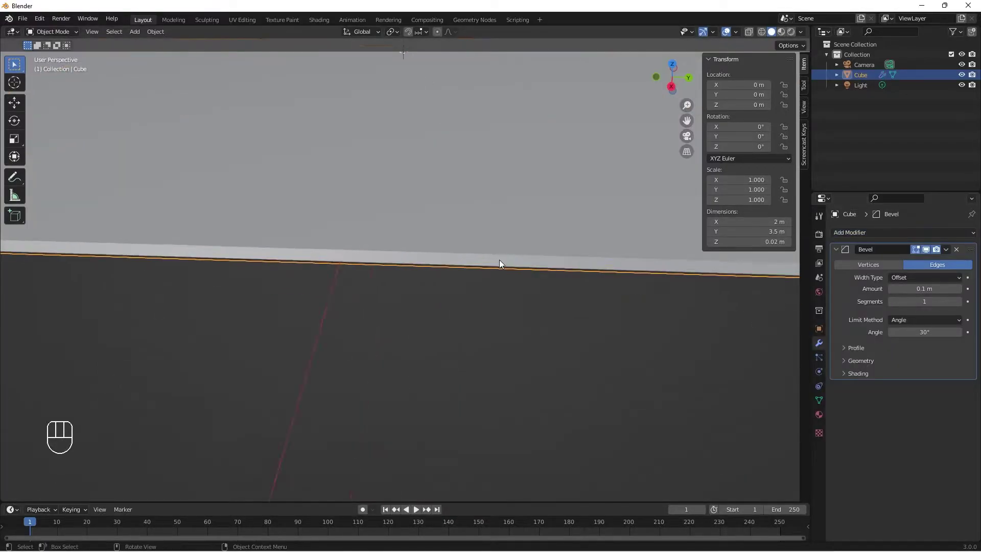
left_click_drag(500, 262, 505, 240)
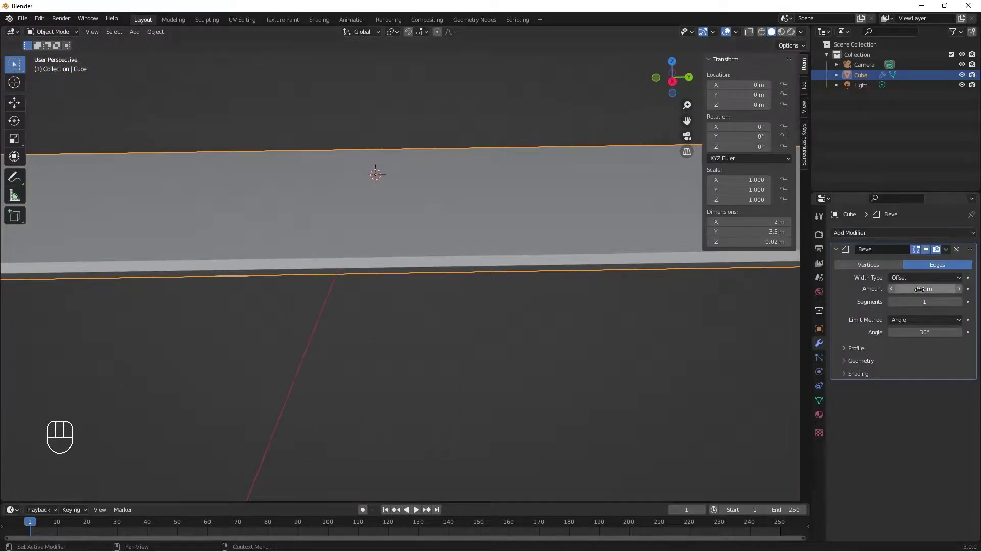
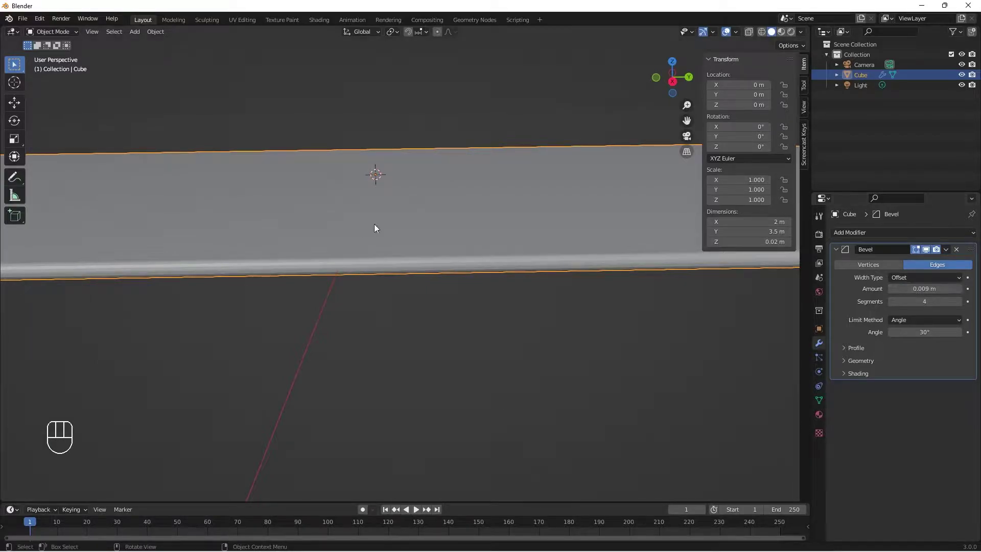
left_click_drag(387, 250, 381, 274)
left_click_drag(370, 280, 386, 238)
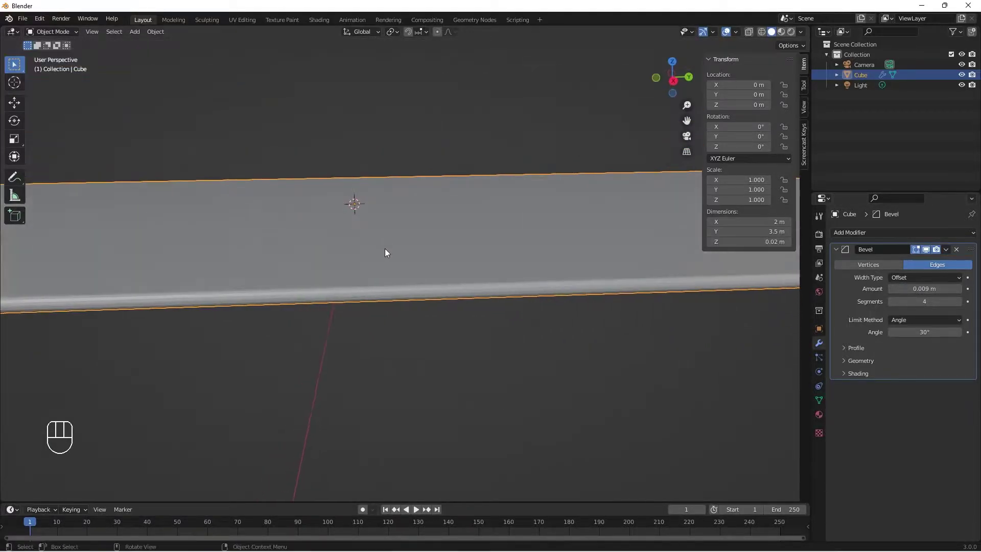
left_click_drag(388, 251, 575, 304)
- Enable Auto Smooth in Object Data properties and view the whole card from above
left_click(820, 400)
left_click(841, 434)
left_click(893, 448)
left_click_drag(450, 244, 444, 267)
left_click_drag(497, 205, 496, 227)
left_click_drag(502, 236, 505, 216)
left_click_drag(489, 244, 473, 280)
middle_click(473, 280)
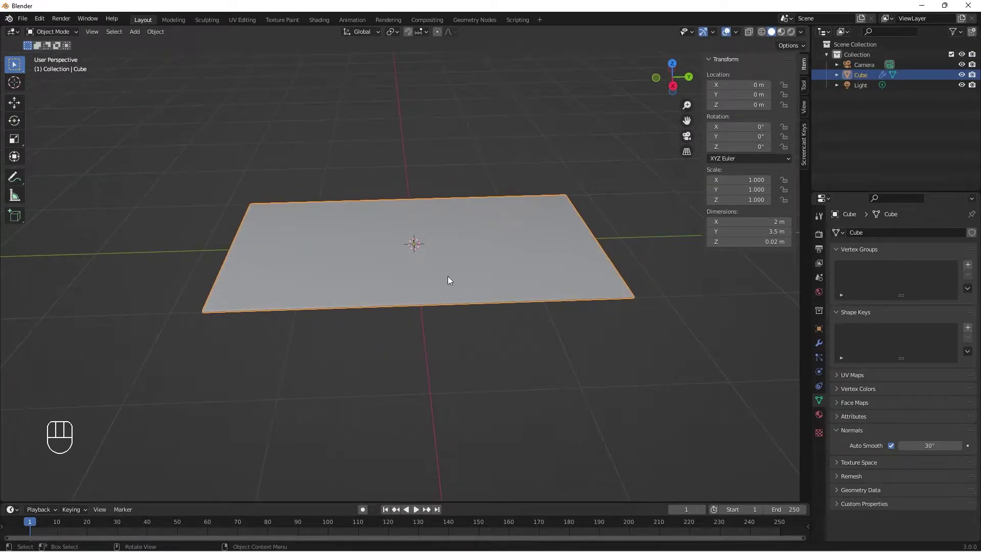
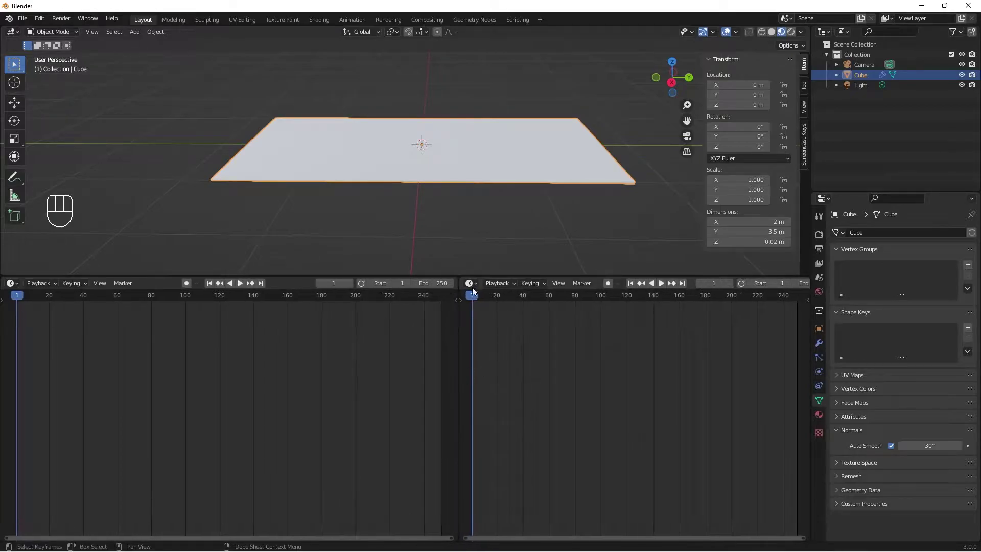
- Split the lower area into a Shader Editor and an Image Editor and resize them
left_click_drag(476, 287, 493, 336)
left_click_drag(56, 289, 14, 287)
left_click_drag(15, 287, 204, 378)
middle_click(396, 190)
left_click_drag(431, 174, 425, 194)
left_click_drag(471, 280, 479, 255)
left_click(480, 255)
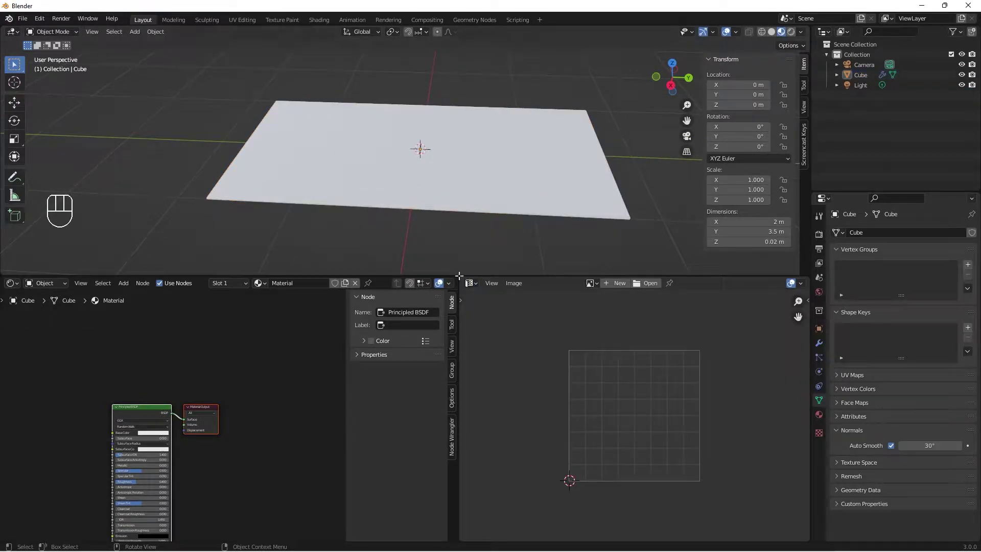
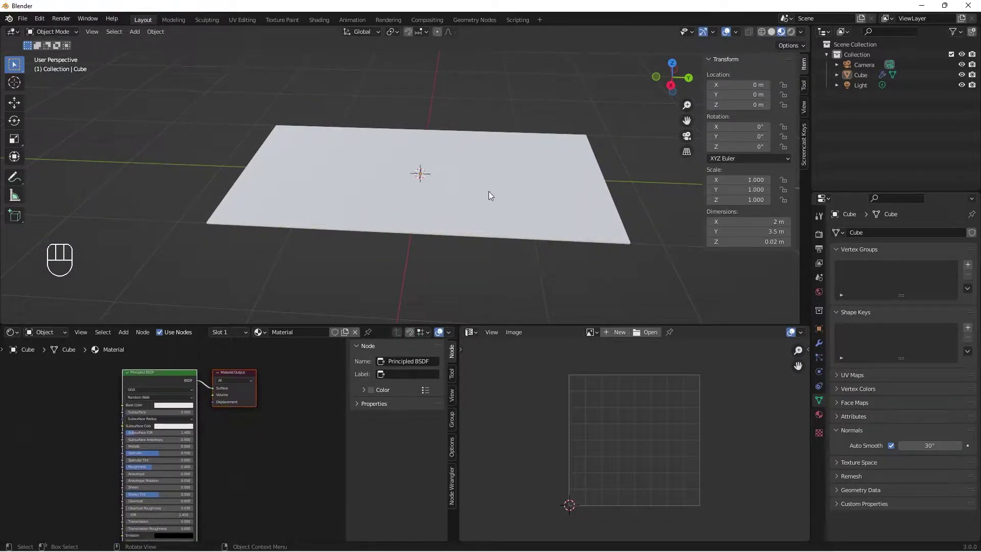
left_click_drag(467, 157, 466, 165)
- Rename the Cube object to card in the Outliner
left_click(860, 78)
left_click_drag(860, 78, 860, 80)
left_click_drag(860, 80, 848, 101)
left_click_drag(508, 245, 517, 242)
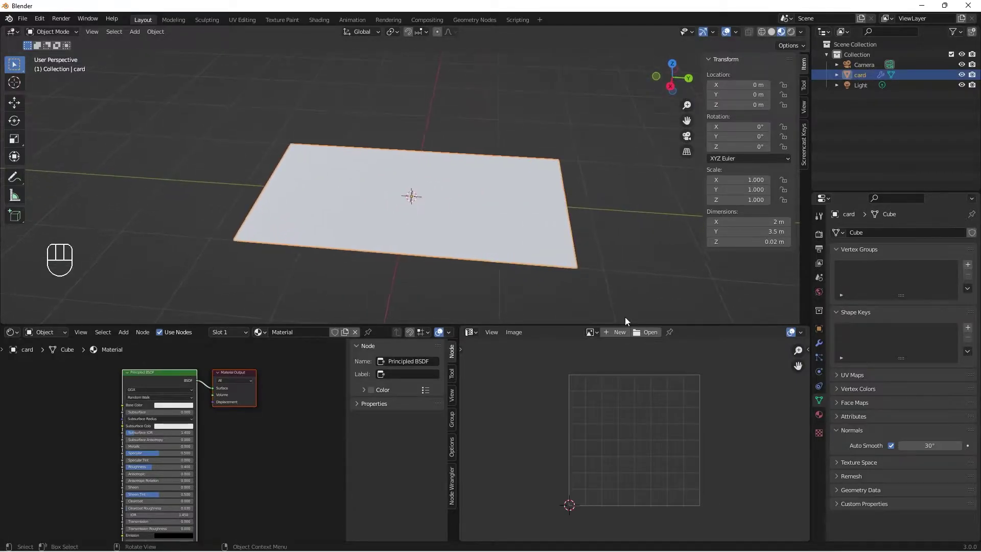
- In Edit Mode select the top face and create a new material in a fresh slot
key("Tab")
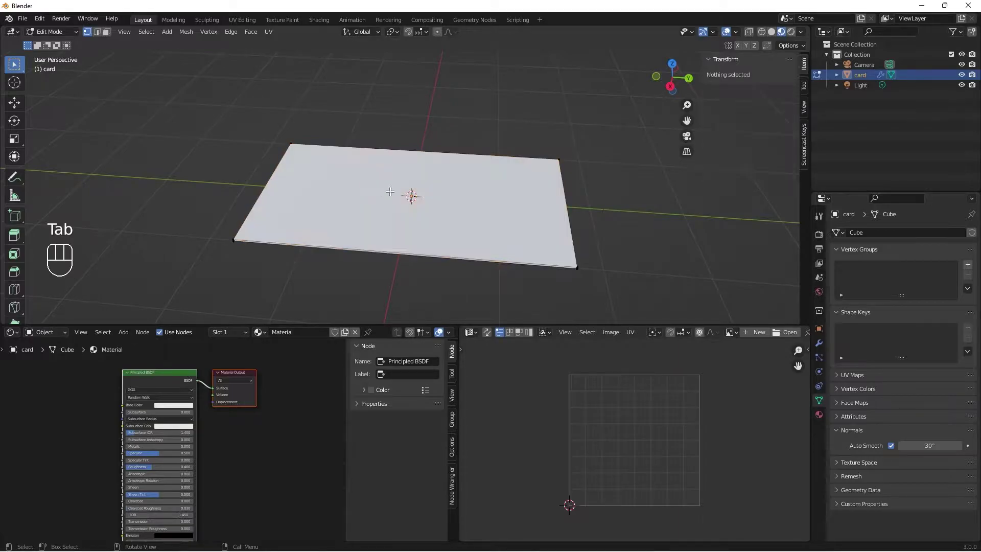
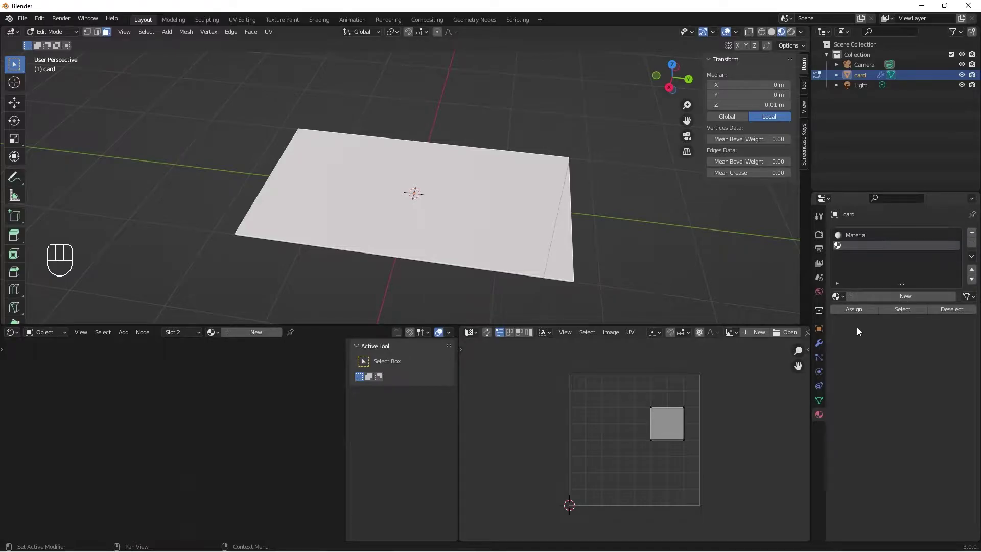
left_click_drag(901, 299, 894, 319)
left_click(928, 420)
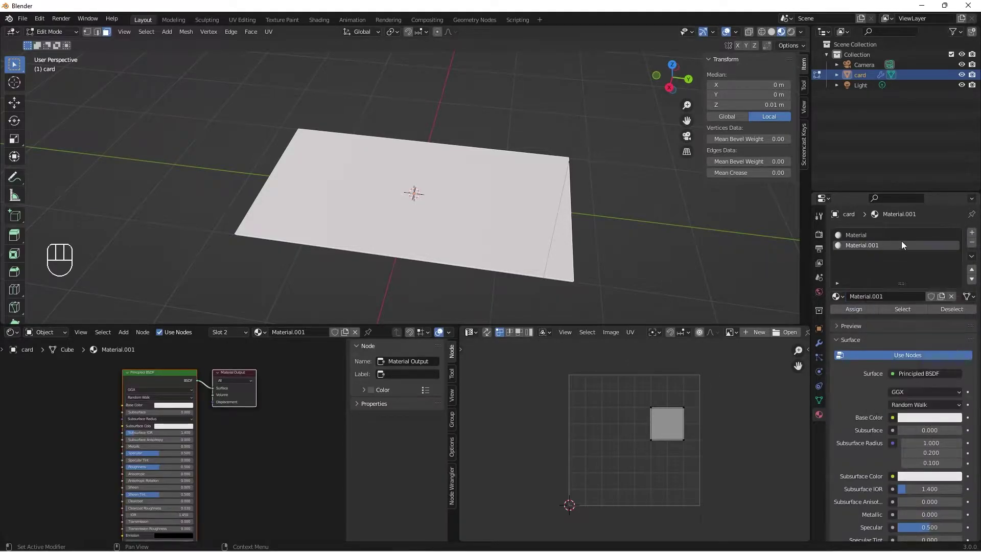
left_click(934, 418)
- Set the new material's Base Color to blue, name it front and assign it
left_click(914, 417)
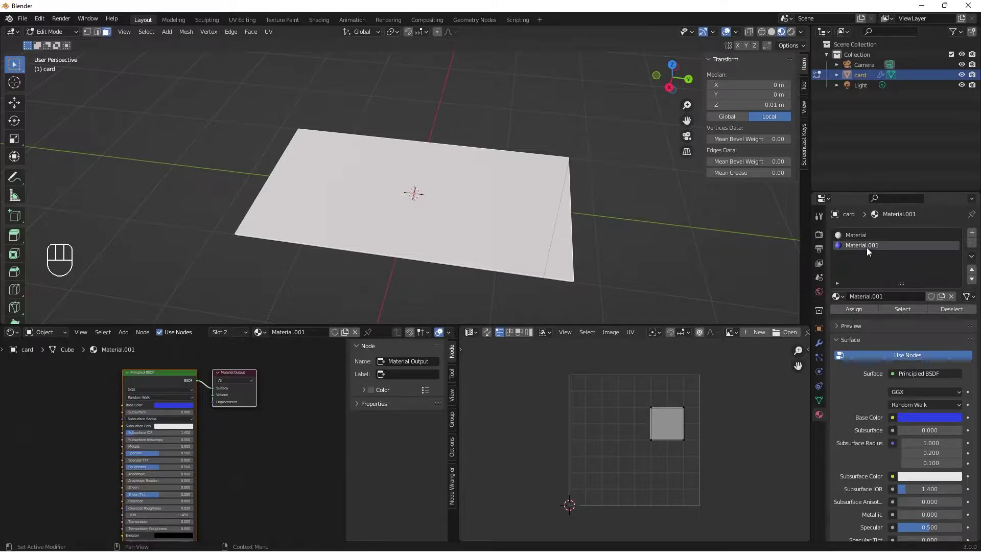
left_click(871, 250)
left_click_drag(870, 250, 874, 248)
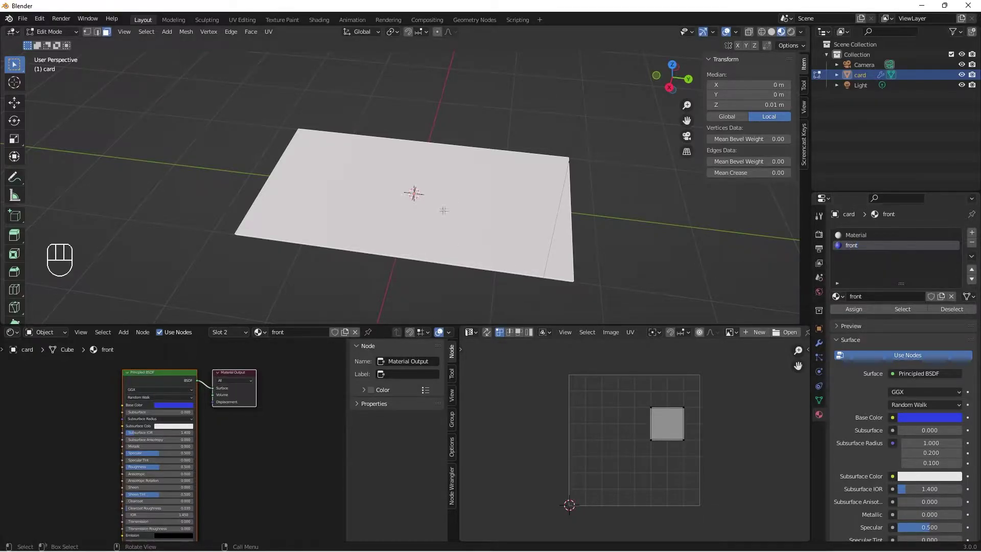
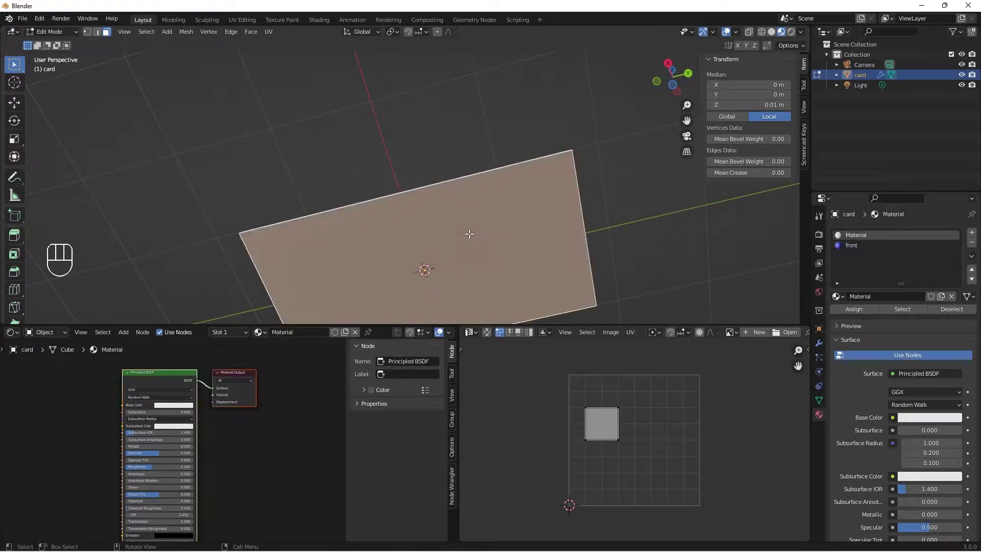
- Create a red material named back in a new slot and assign it to the bottom face
left_click(974, 236)
left_click_drag(891, 299, 921, 323)
left_click(908, 419)
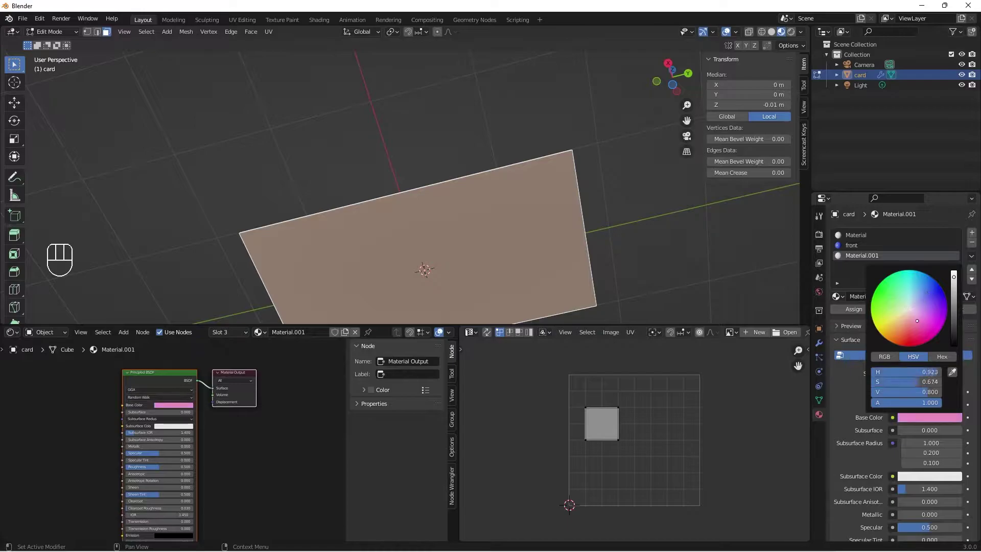
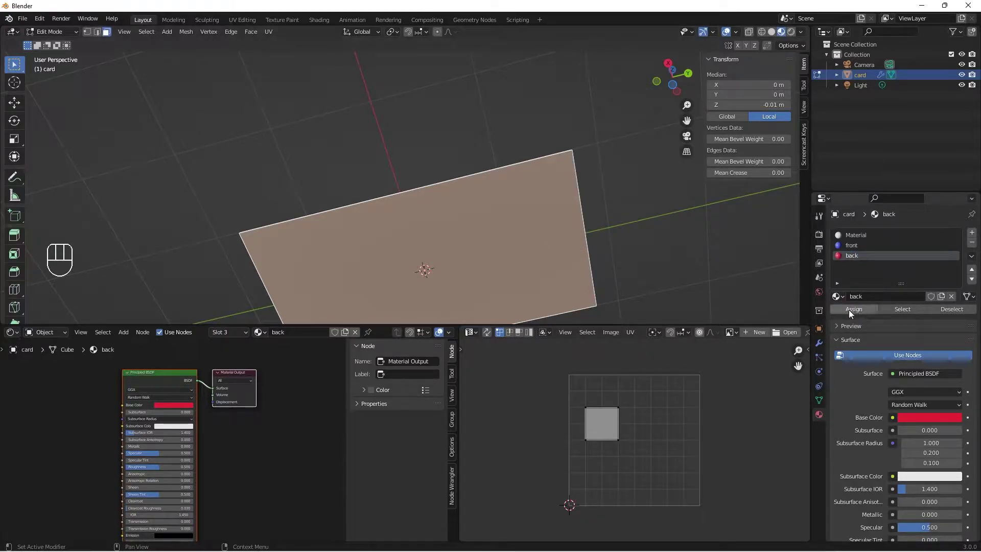
left_click(851, 313)
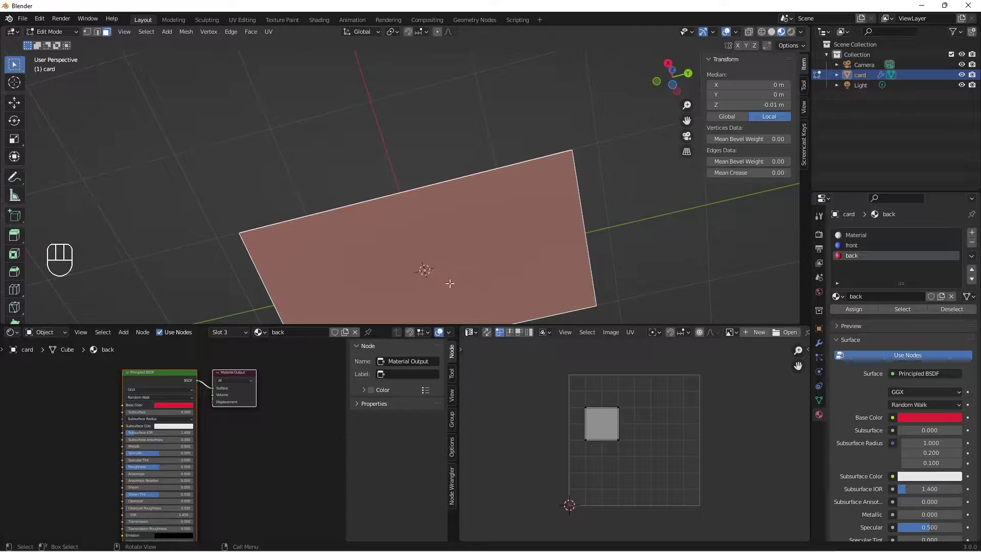
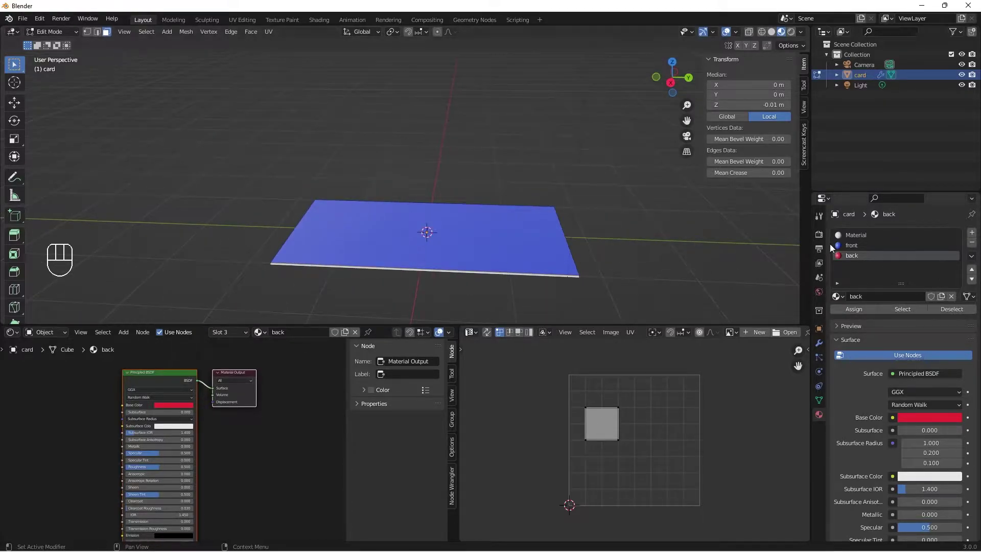
left_click(854, 250)
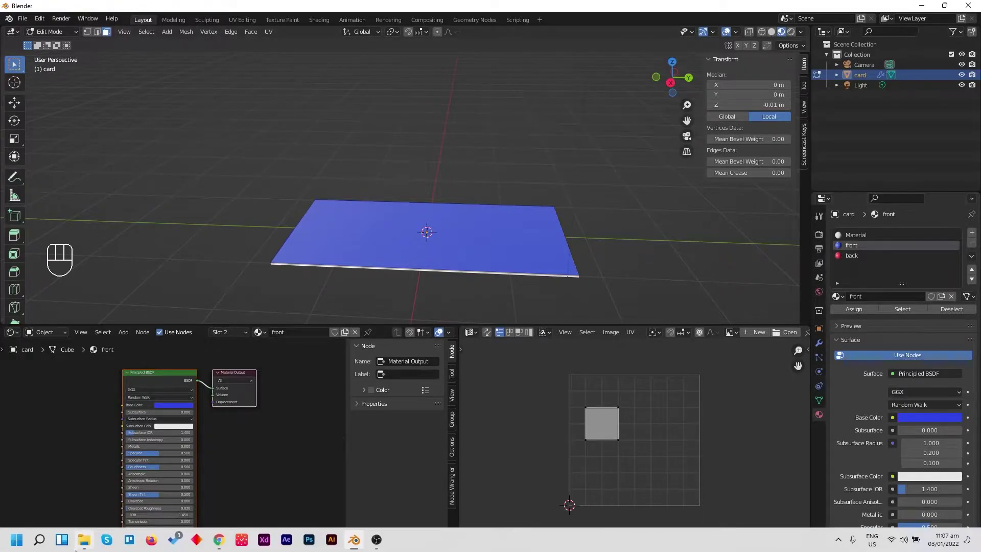
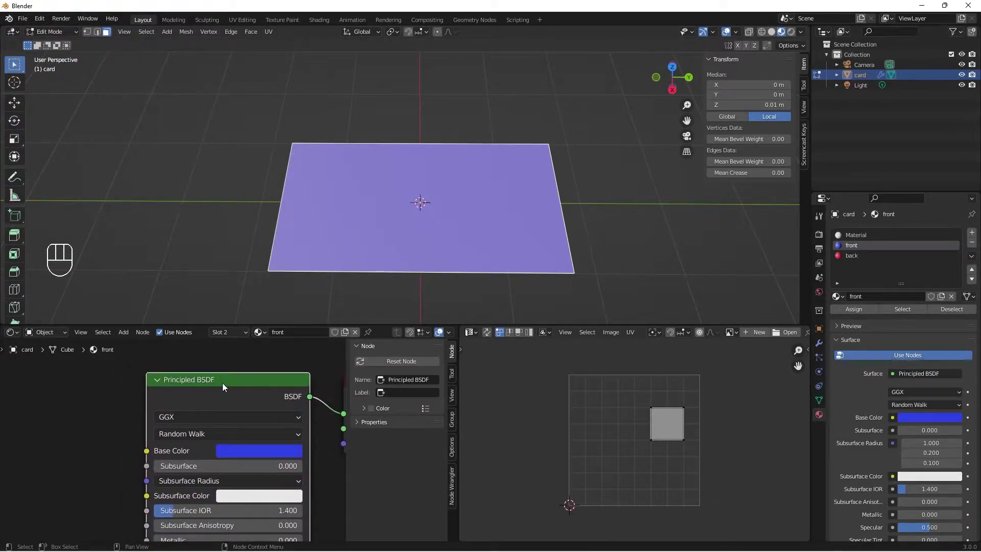
- Add an Image Texture node to the front material's Base Color and browse for front.jpg
key("ctrl+t")
middle_click(37, 434)
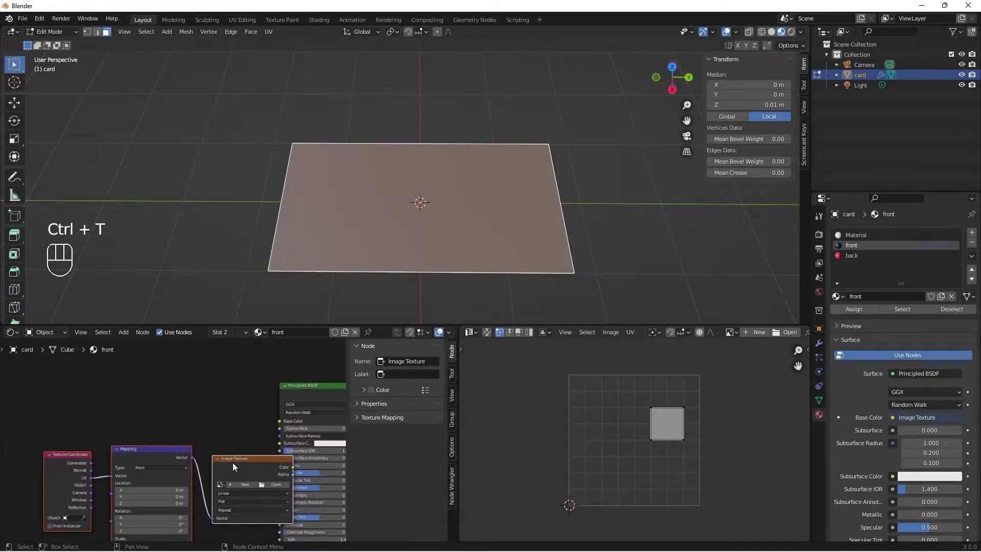
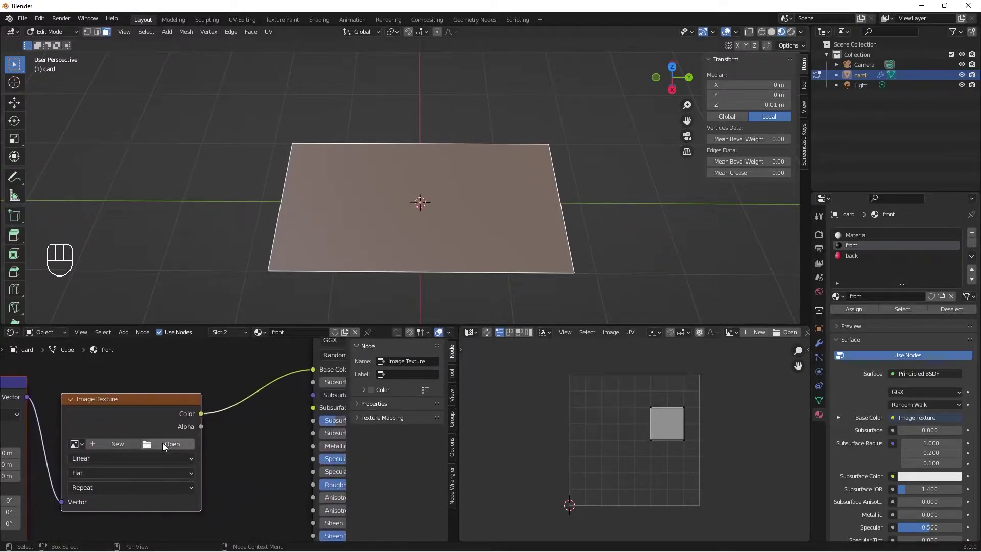
left_click(167, 444)
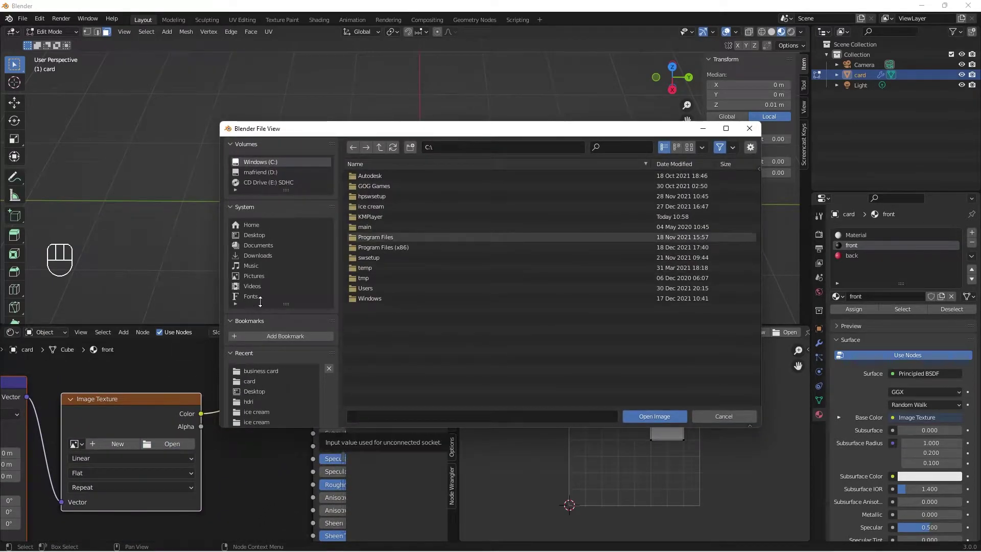
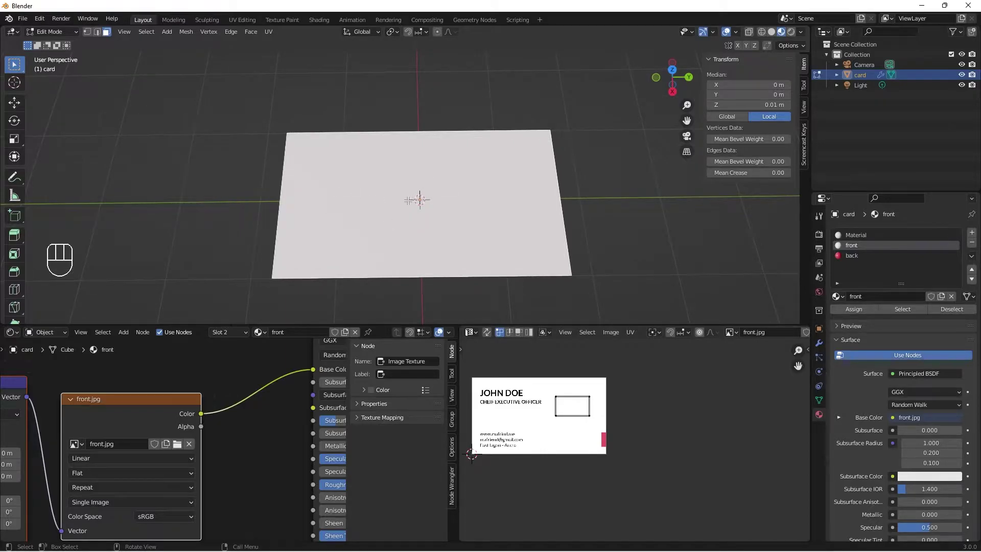
- Unwrap the card, rotate all UVs 180° so front.jpg reads upright, and return to Object Mode
key("u")
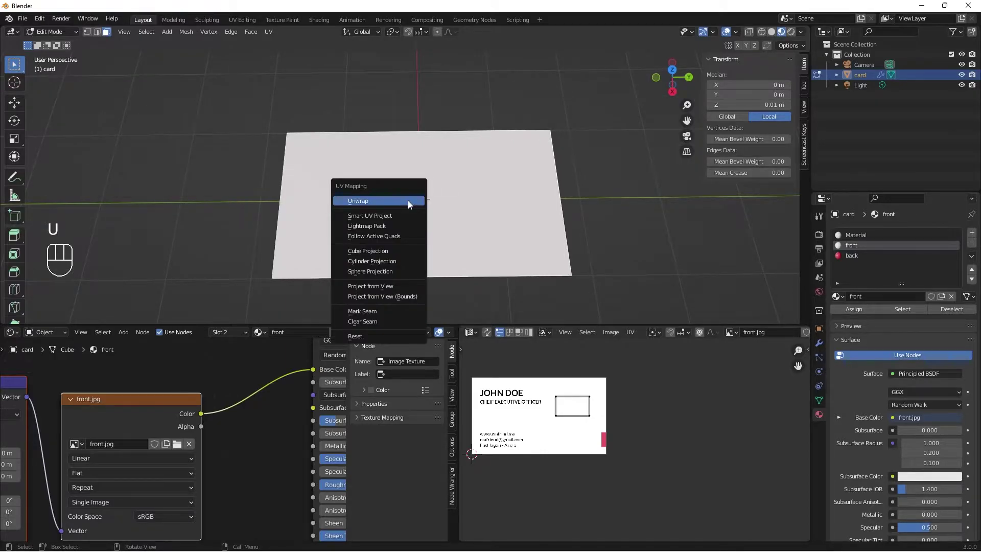
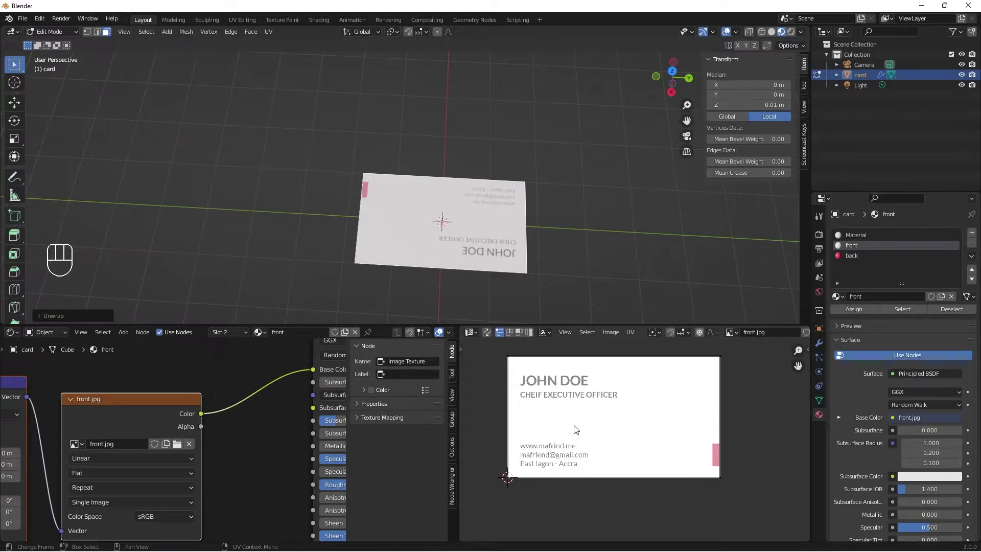
key("3")
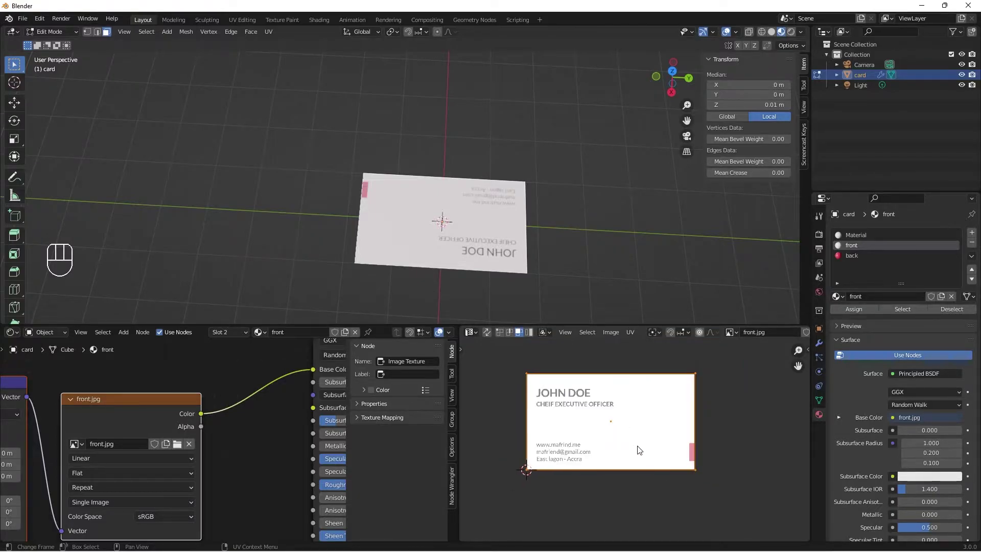
key("r")
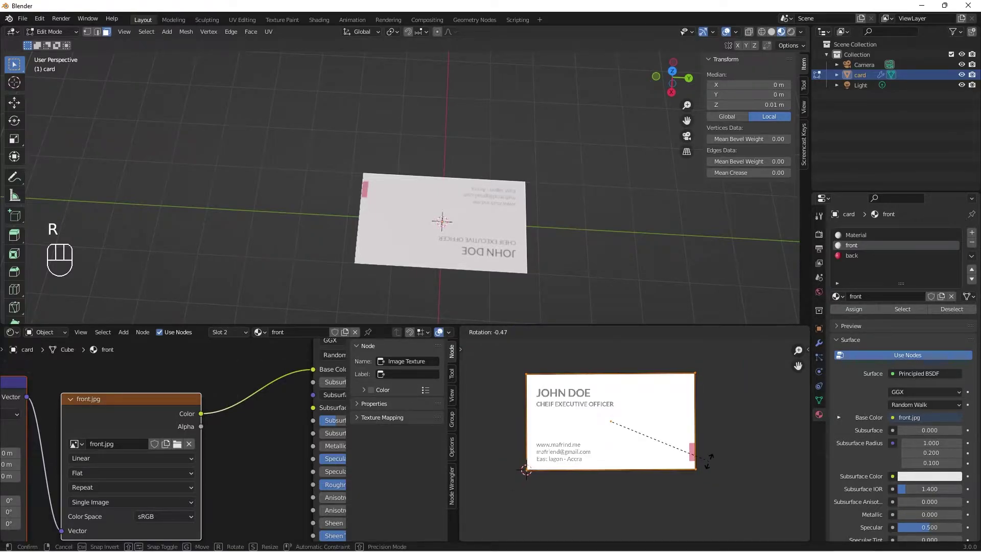
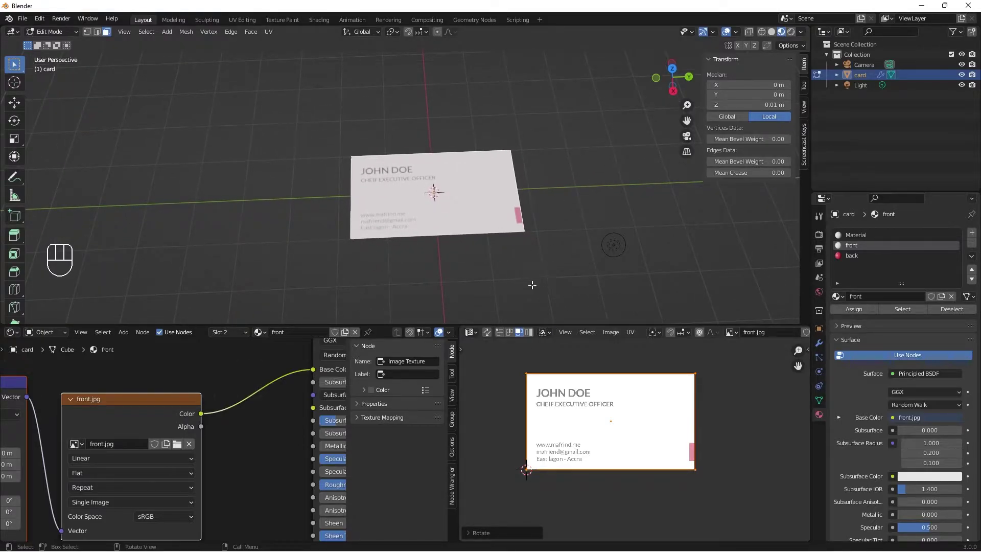
key("r")
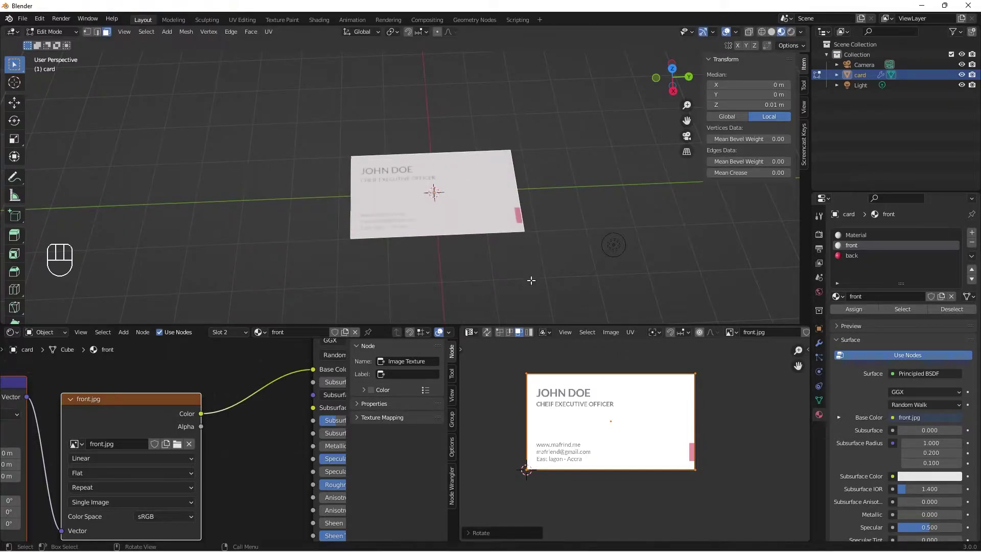
key("Tab")
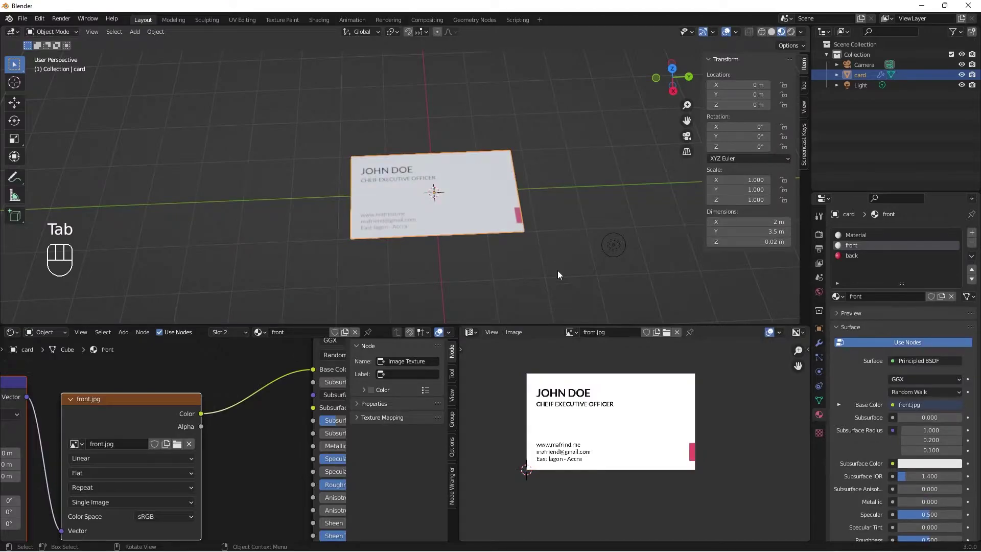
- Rotate the card 180° on X and give the back material an Image Texture with back.jpg, then enter Edit Mode
key("r")
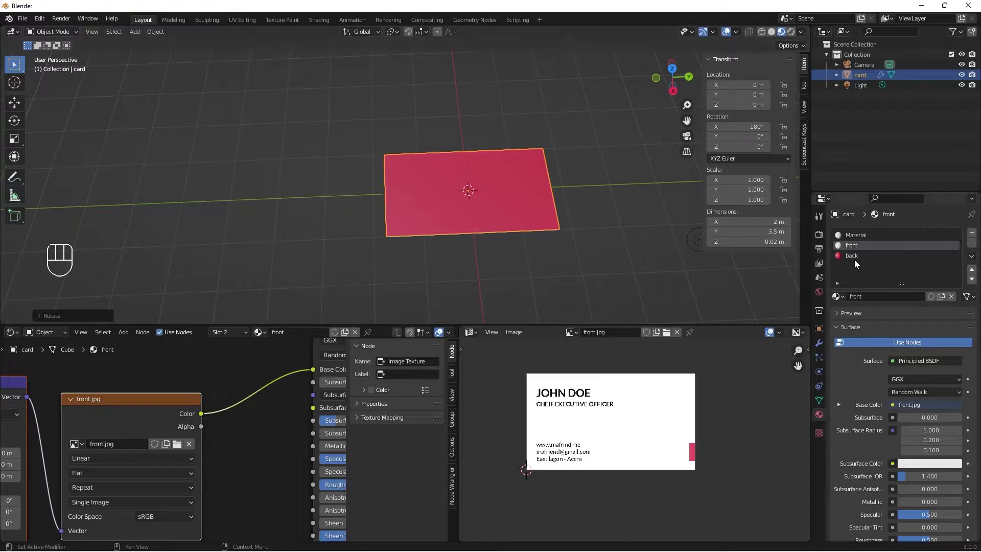
left_click(855, 260)
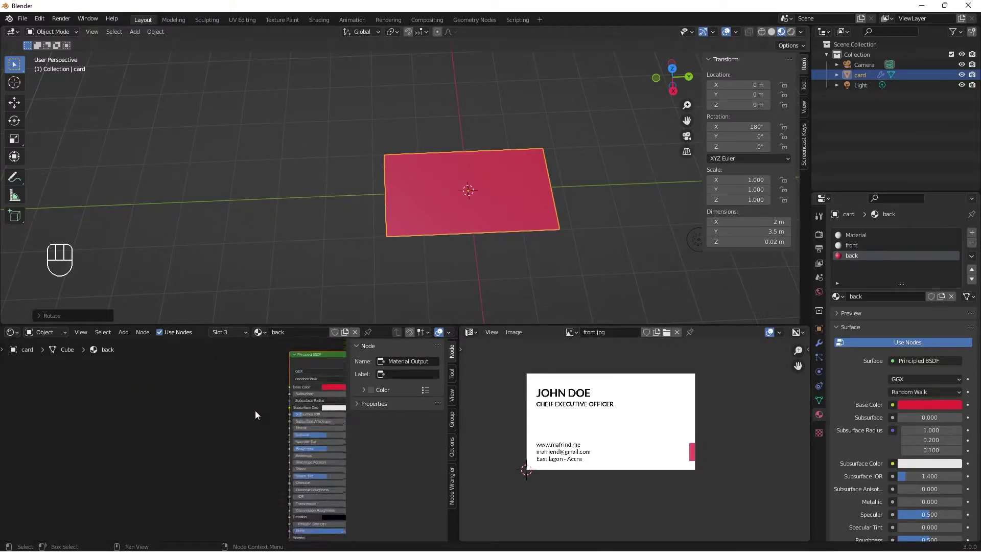
middle_click(248, 419)
left_click(253, 372)
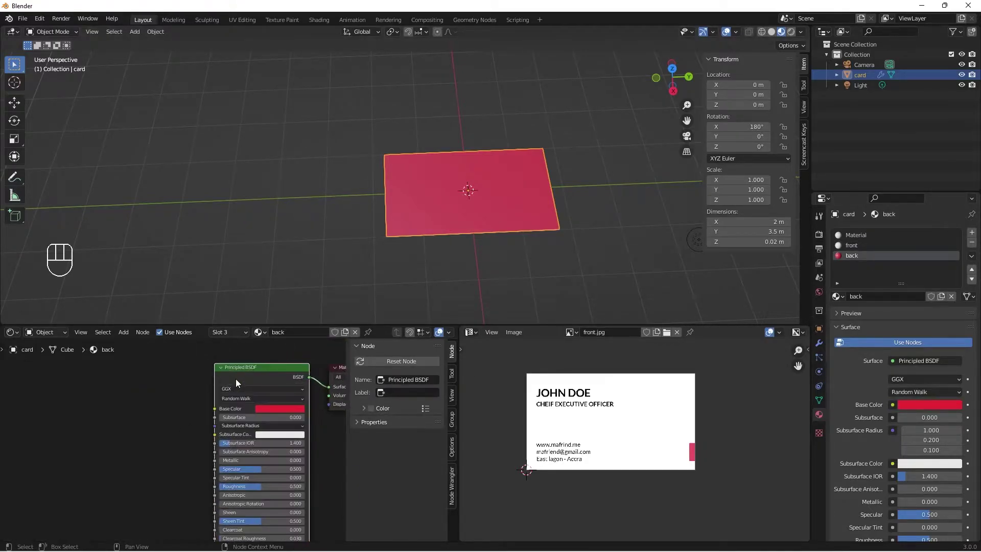
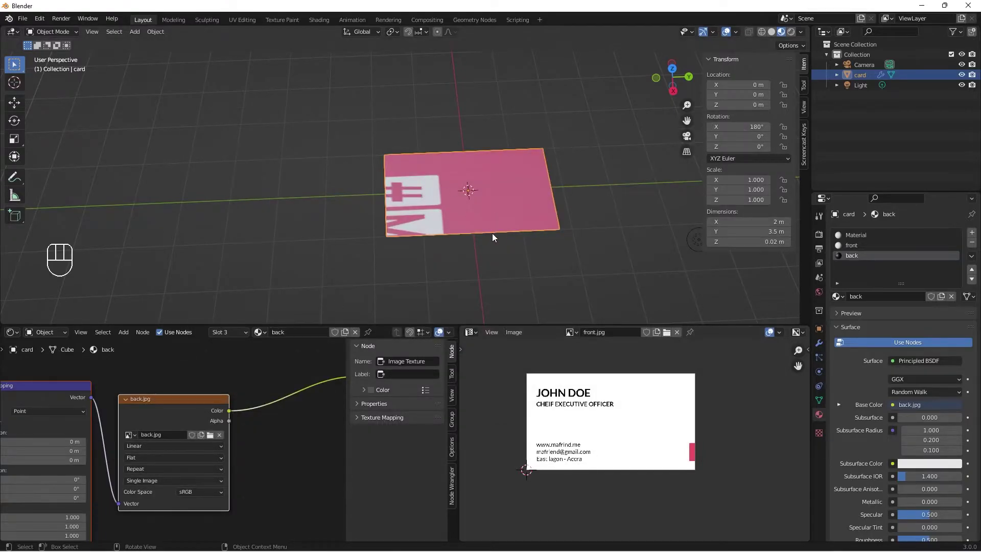
left_click_drag(493, 242, 504, 243)
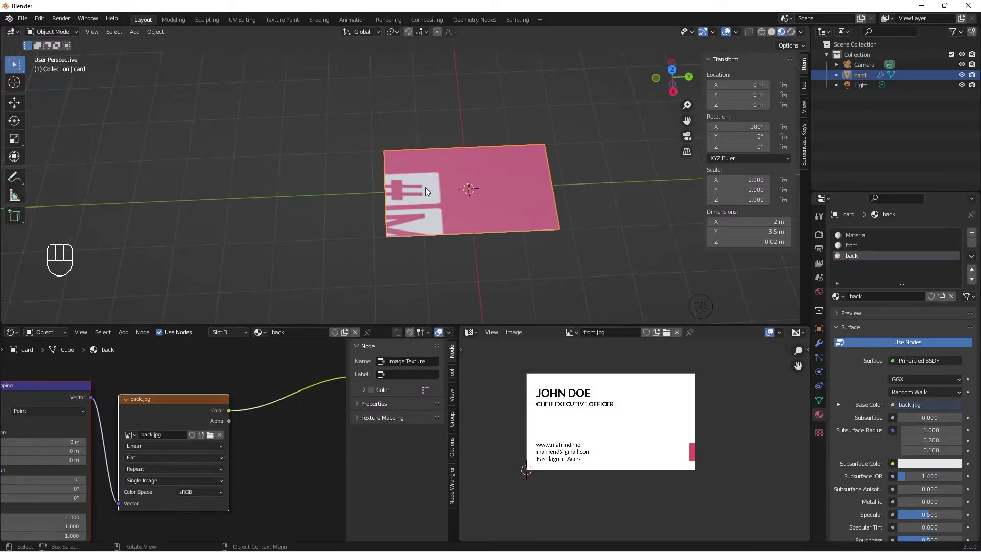
key("Tab")
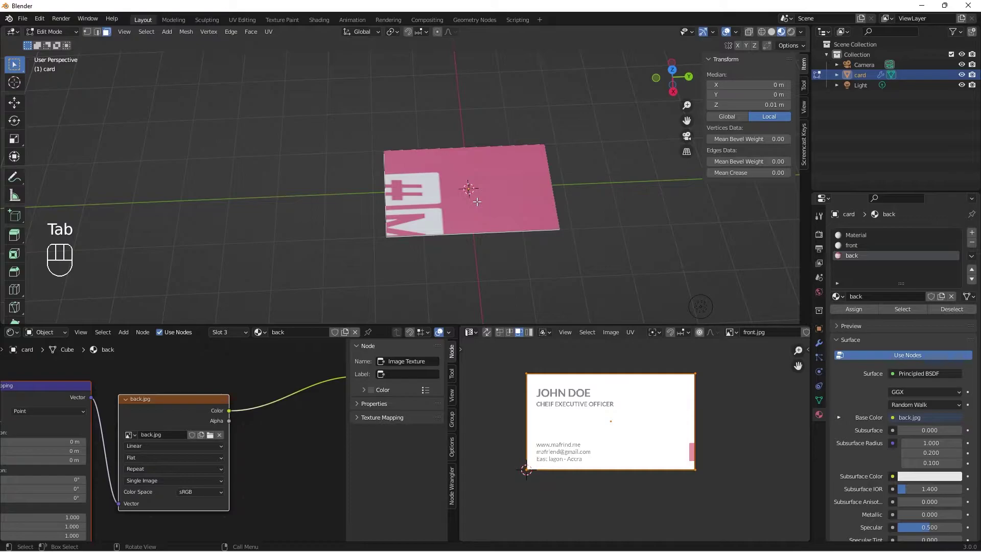
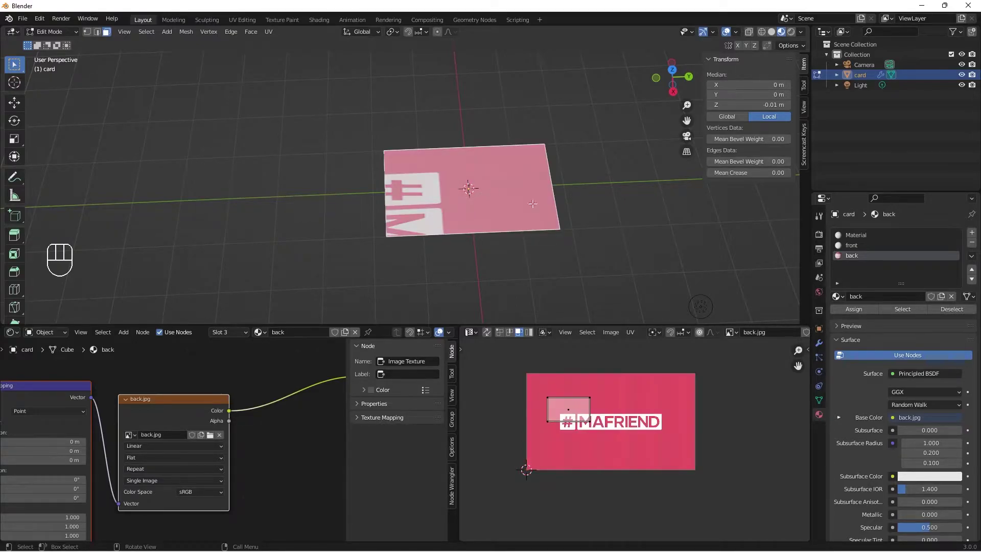
- Unwrap the back faces so #MAFRIEND is centred, then in Object Mode start rotating the card about Z
key("u")
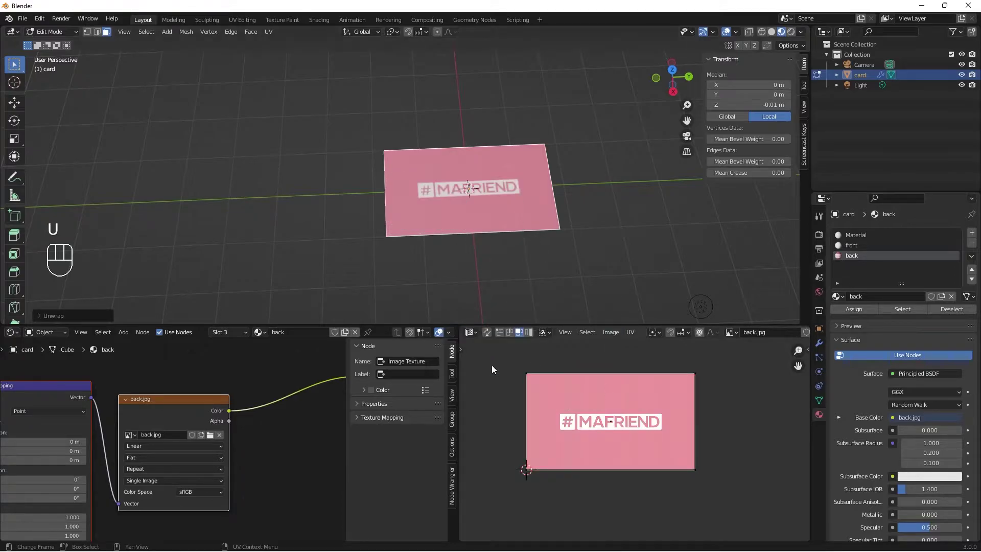
key("Tab")
left_click_drag(464, 236, 470, 212)
left_click_drag(471, 212, 467, 224)
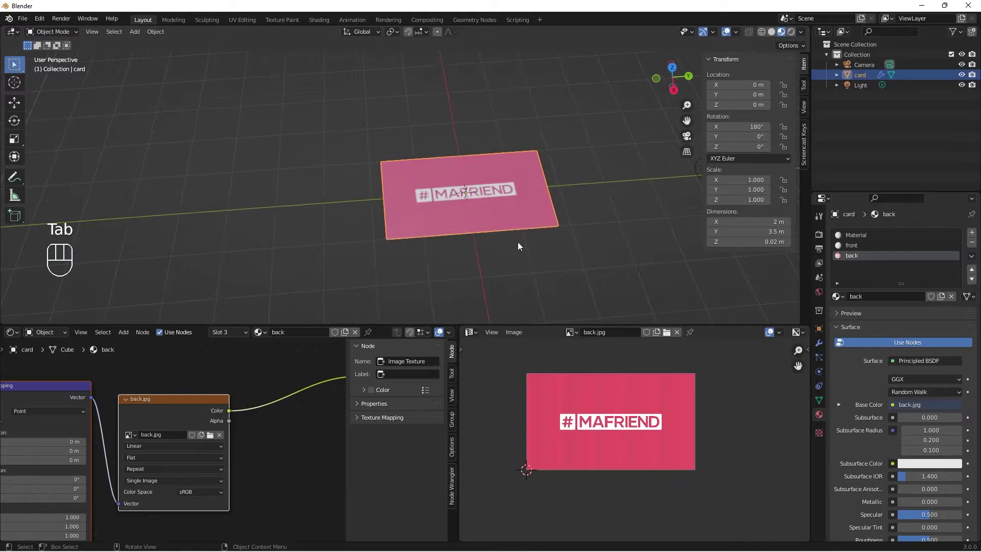
middle_click(490, 265)
key("r")
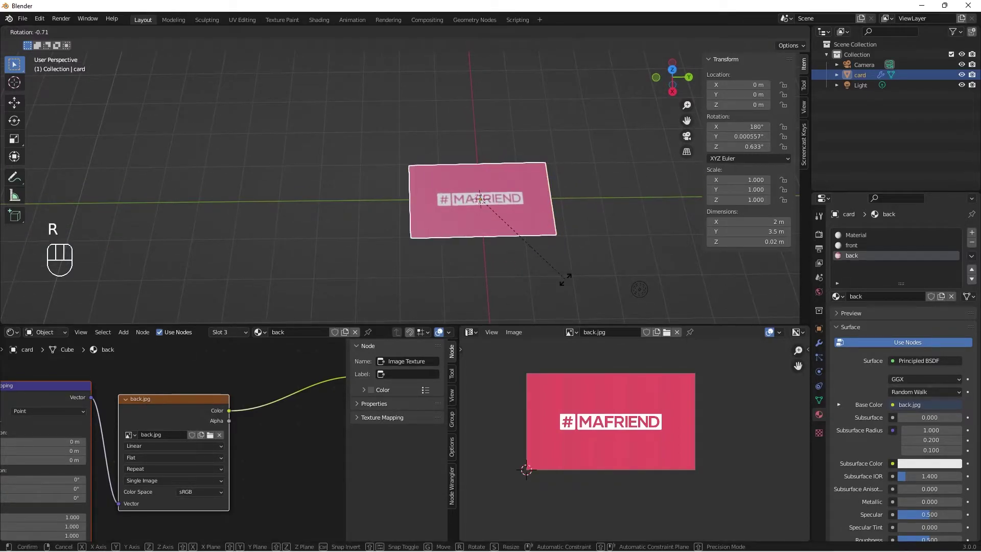
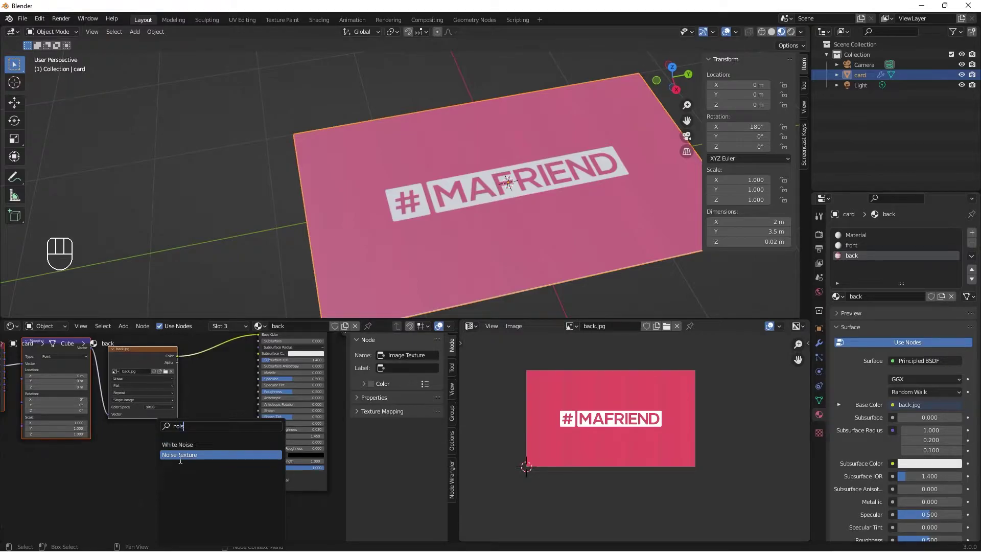
- Add a Noise Texture to the Principled BSDF Normal, make it finer, then remove it leaving the back smooth
key("shift+a")
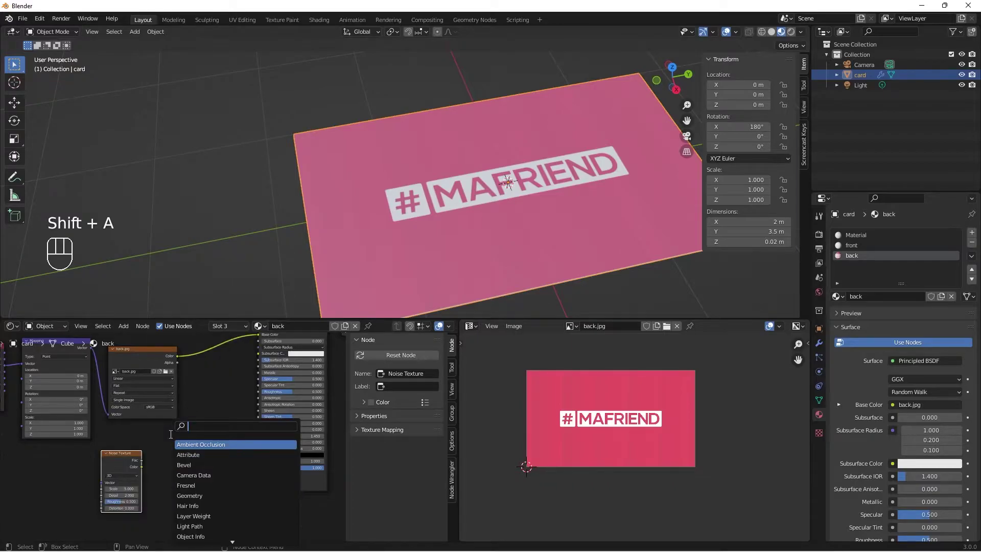
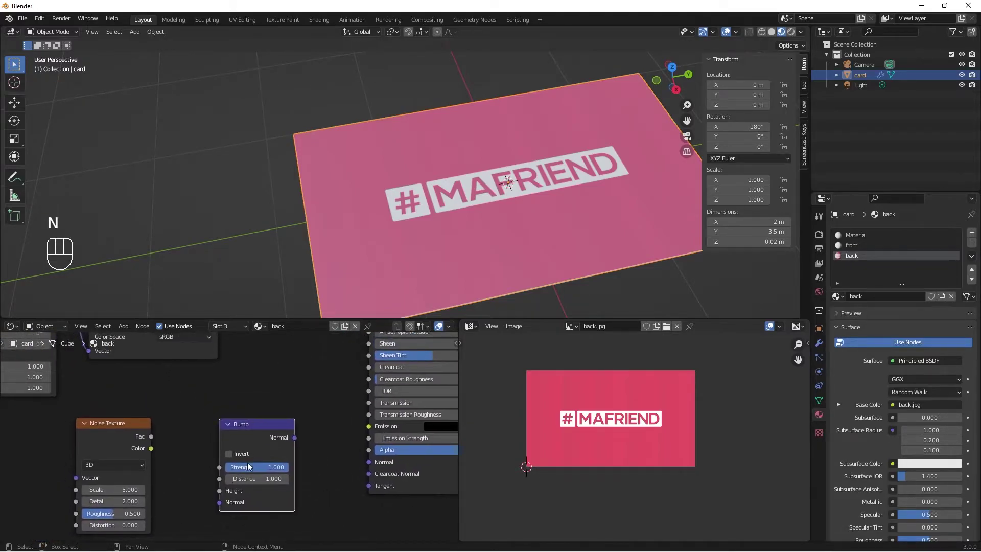
left_click_drag(300, 443, 347, 487)
left_click_drag(153, 451, 272, 513)
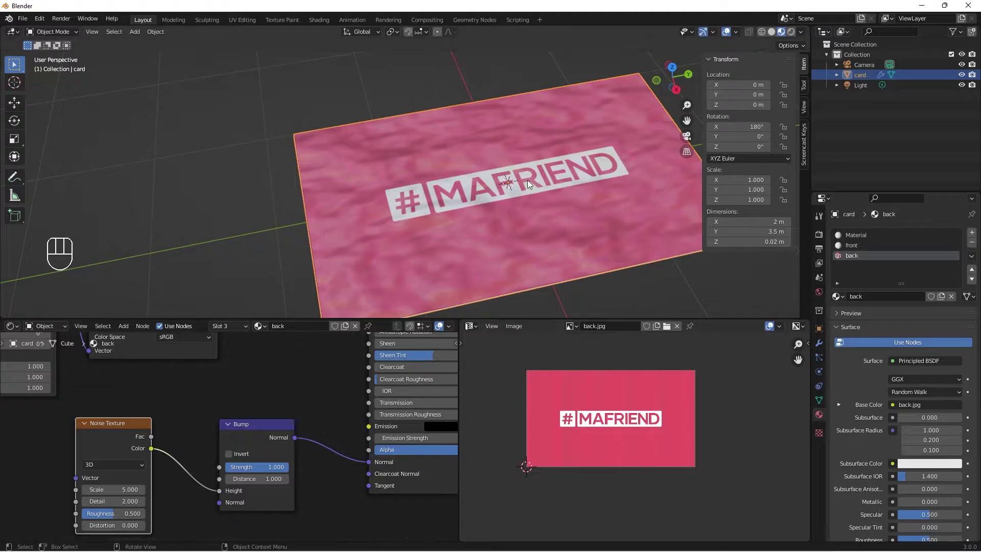
left_click_drag(541, 209, 536, 193)
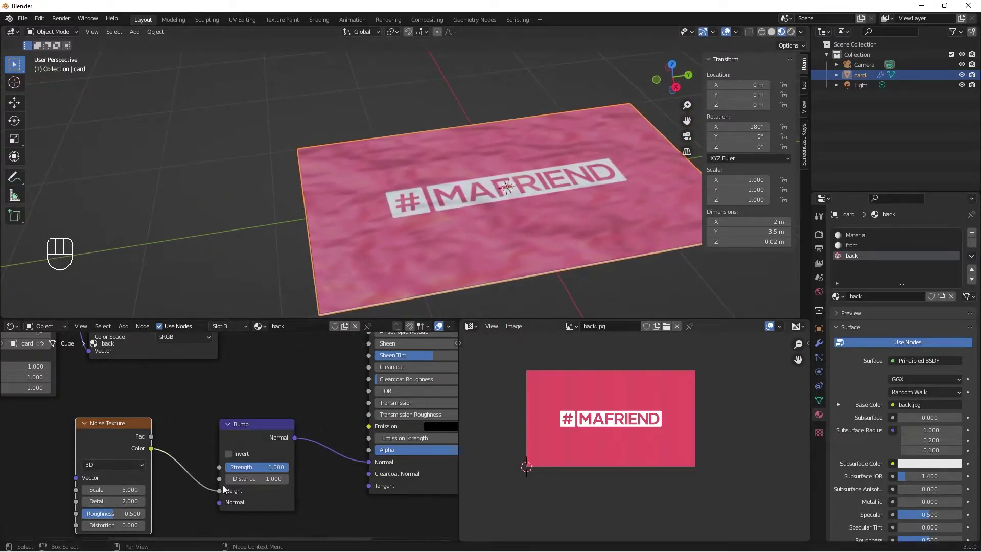
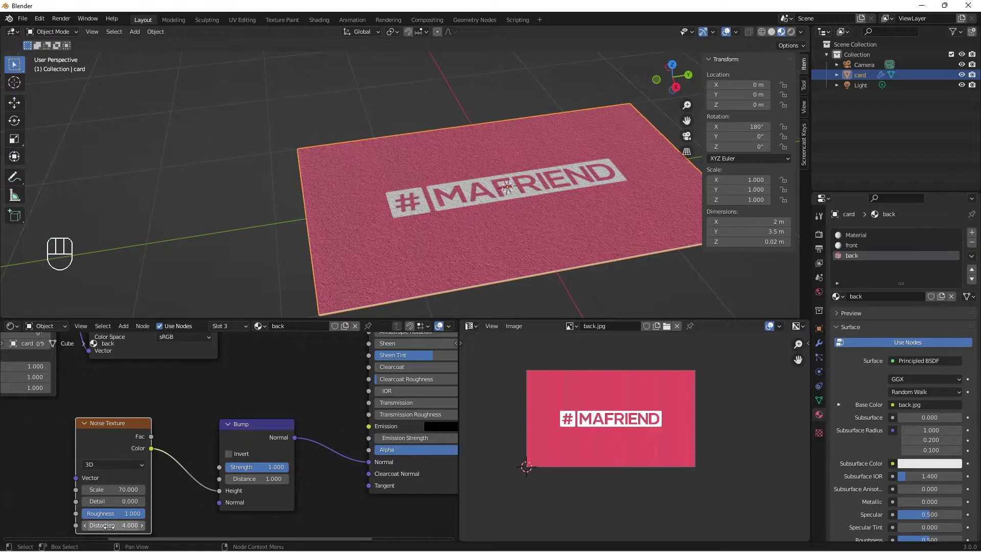
left_click_drag(404, 183, 394, 233)
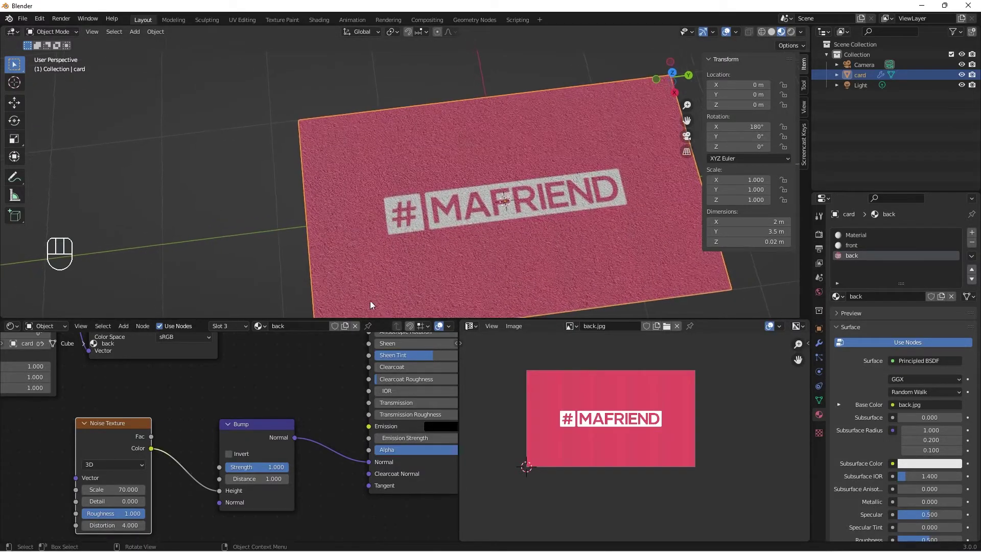
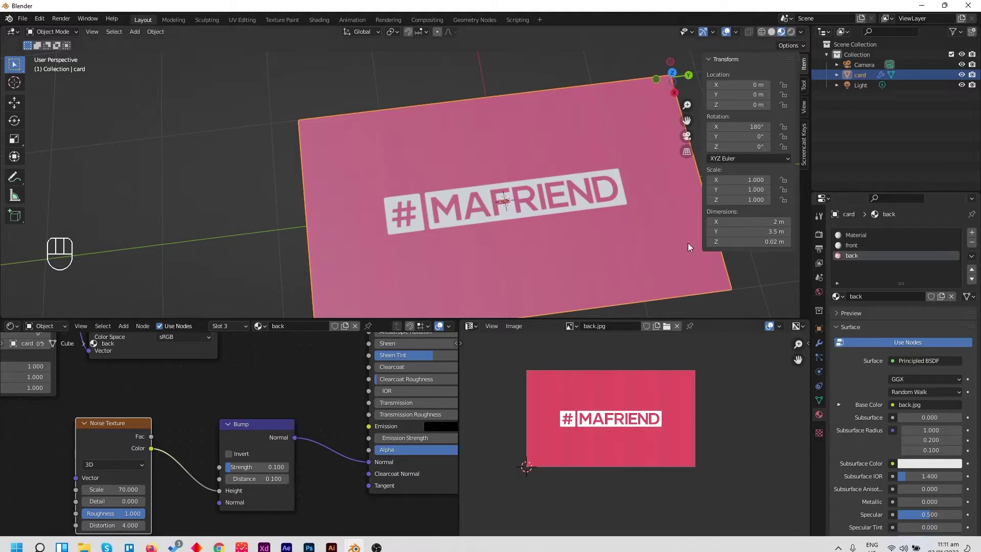
left_click_drag(561, 255, 577, 202)
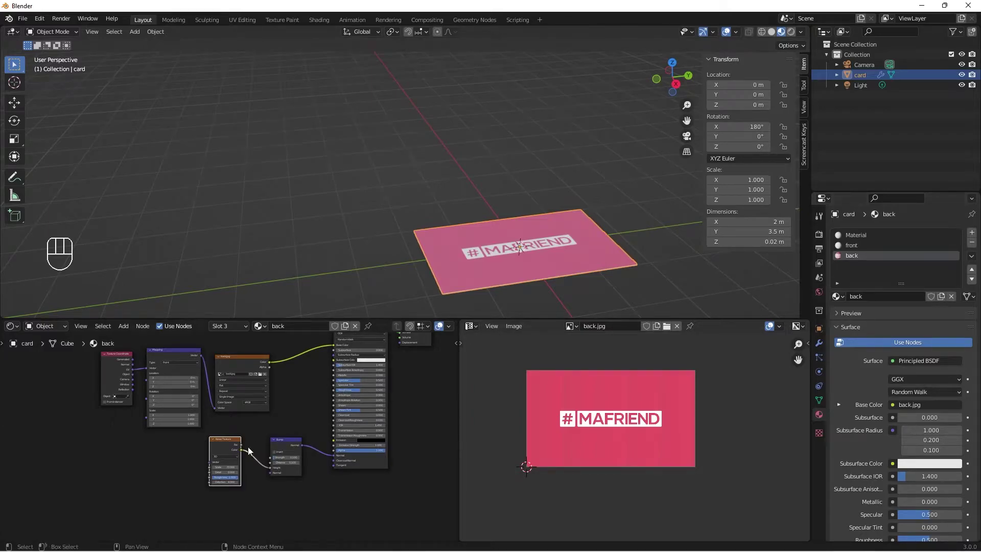
- Copy the bump-to-Normal node setup from the back material and paste it into the front material
left_click_drag(213, 446, 304, 516)
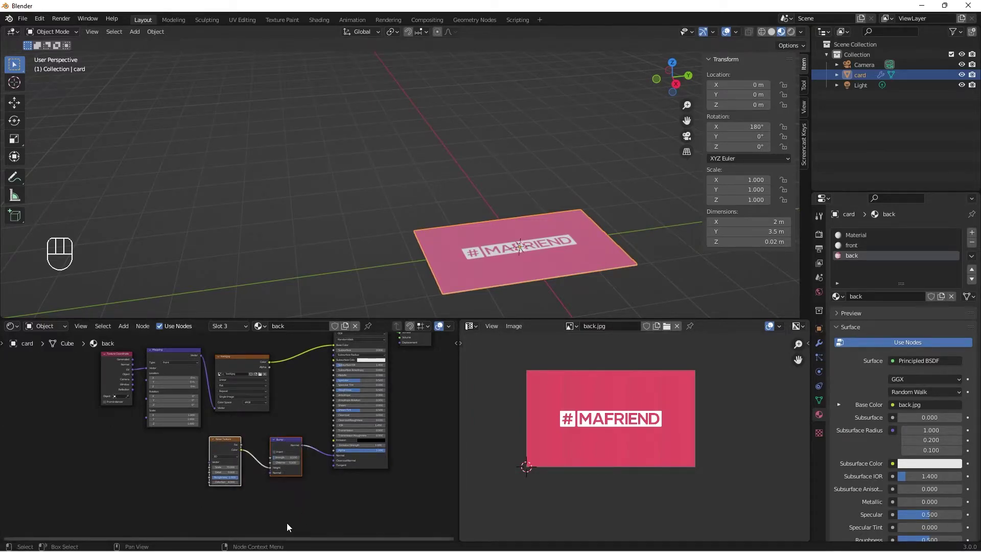
key("ctrl+c")
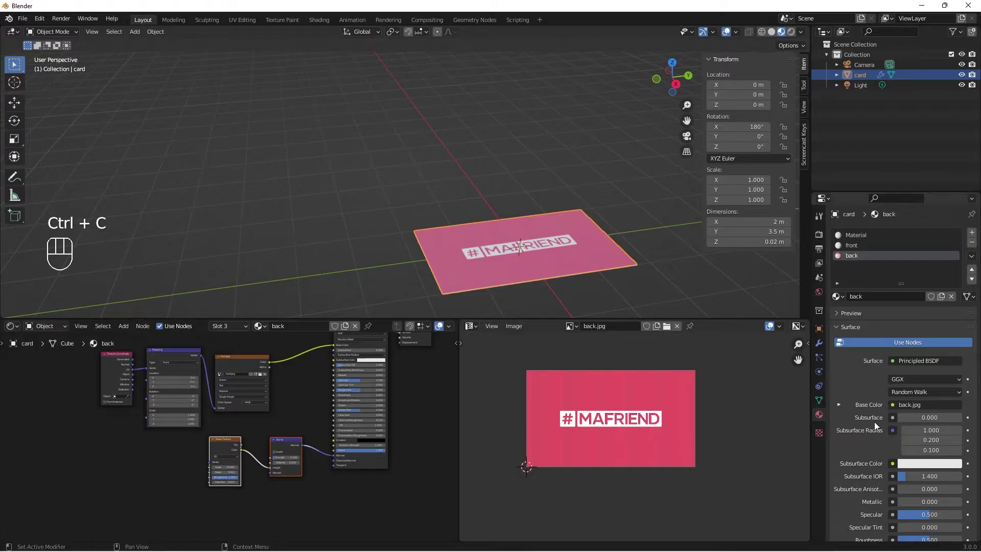
left_click(855, 249)
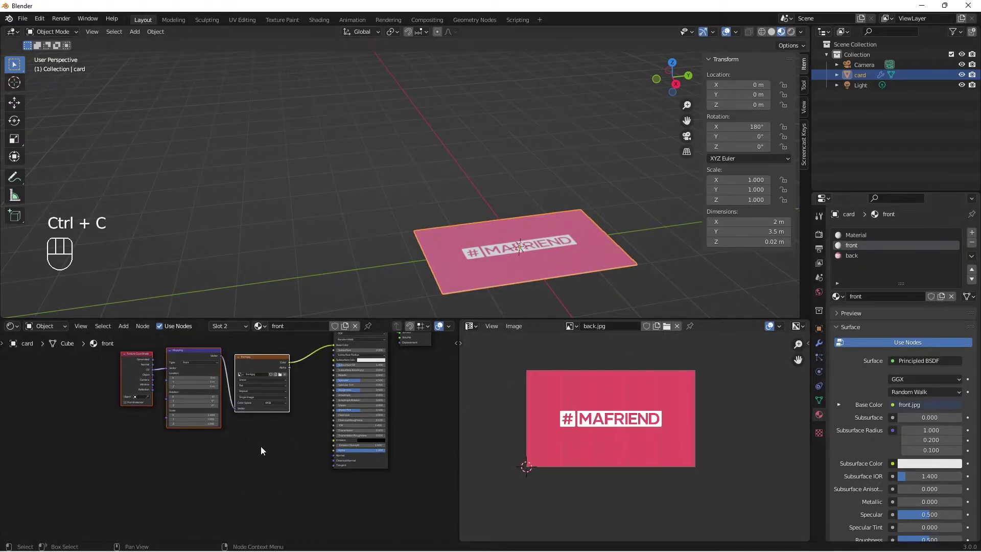
key("ctrl+v")
left_click_drag(335, 448, 393, 466)
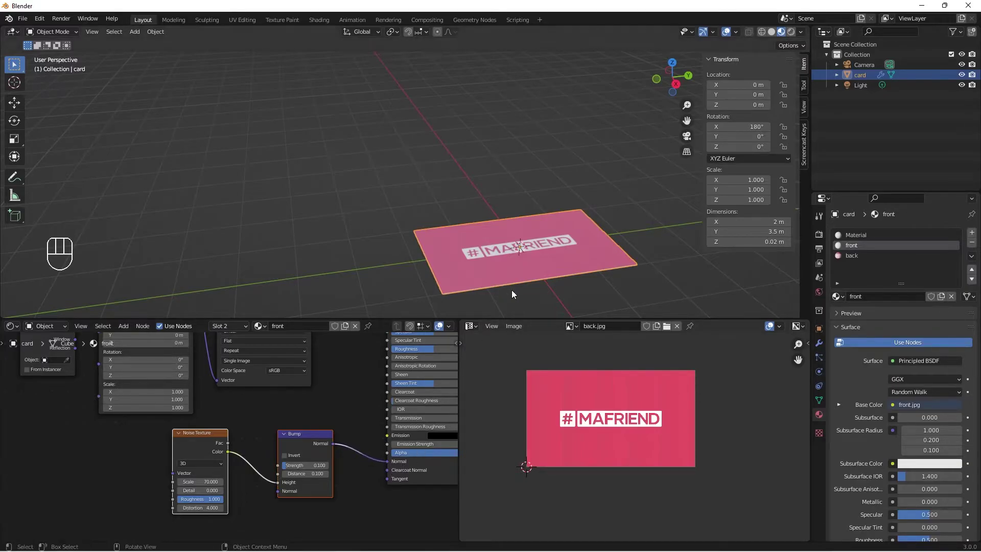
left_click_drag(521, 247, 505, 273)
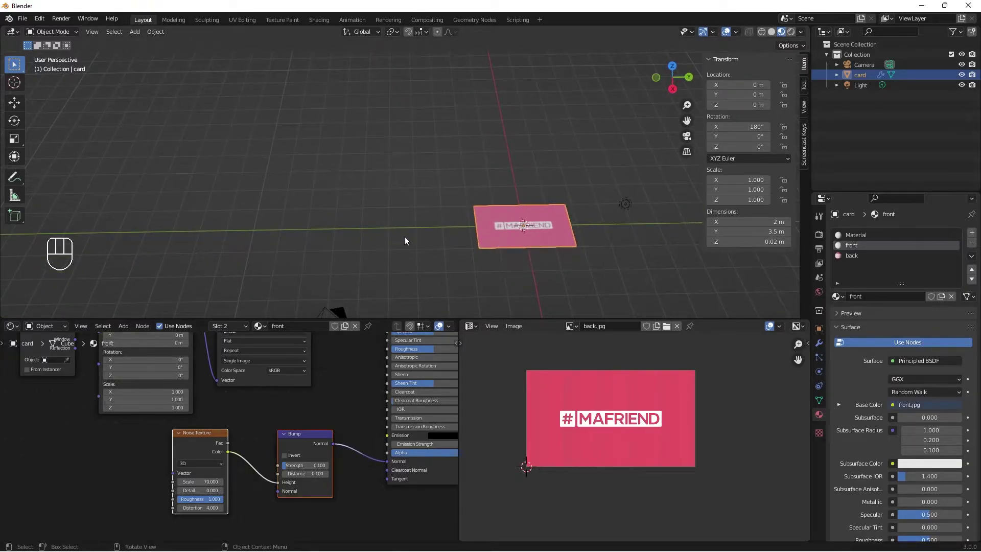
left_click_drag(508, 282, 523, 276)
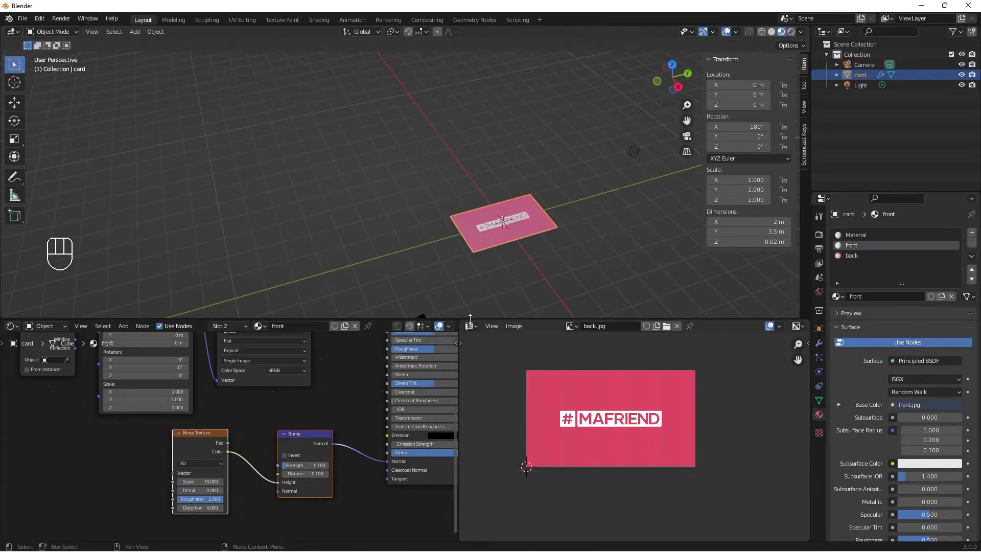
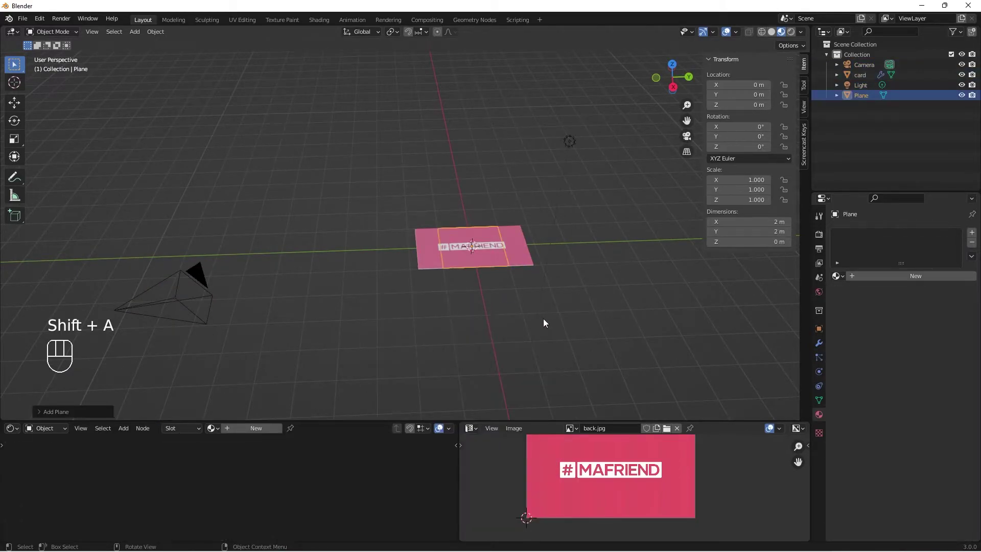
- Scale the new plane by about 8.25 into a 16.5 m floor and frame the card in the right view
key("s")
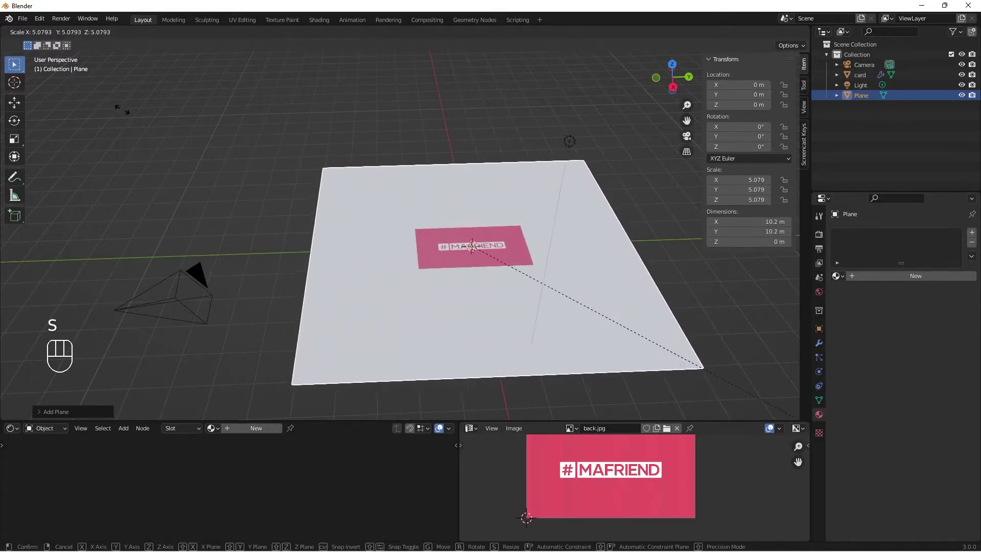
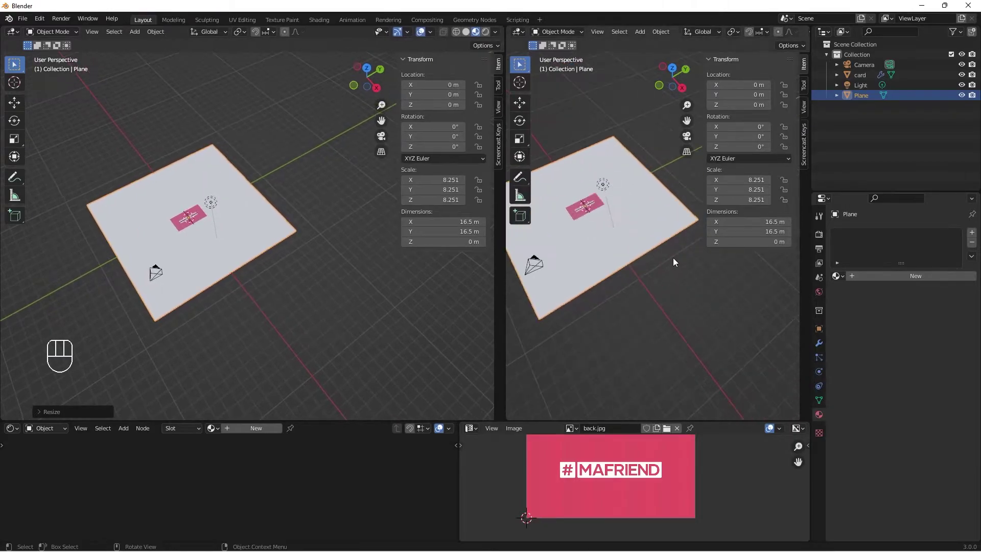
left_click_drag(668, 270, 622, 266)
middle_click(664, 212)
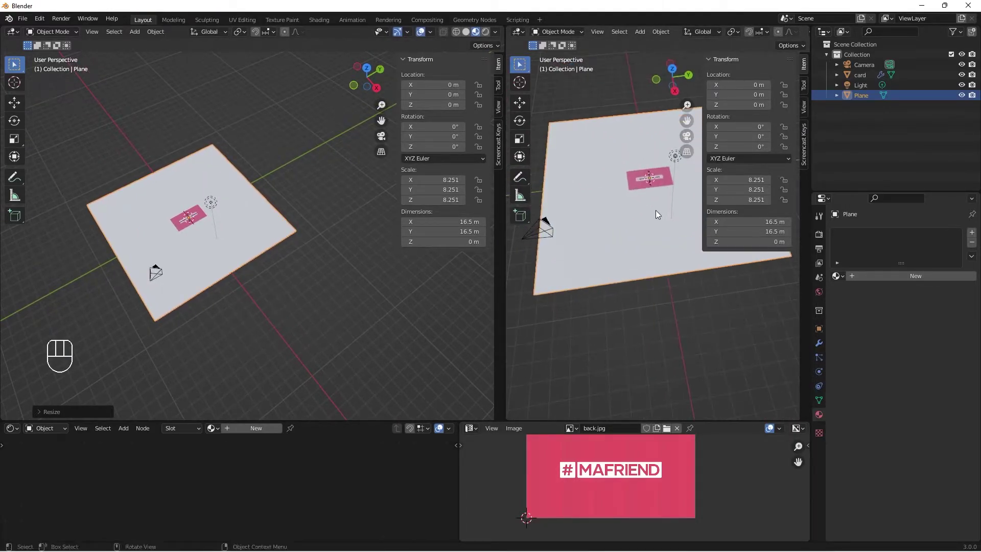
left_click_drag(659, 215, 669, 255)
middle_click(666, 238)
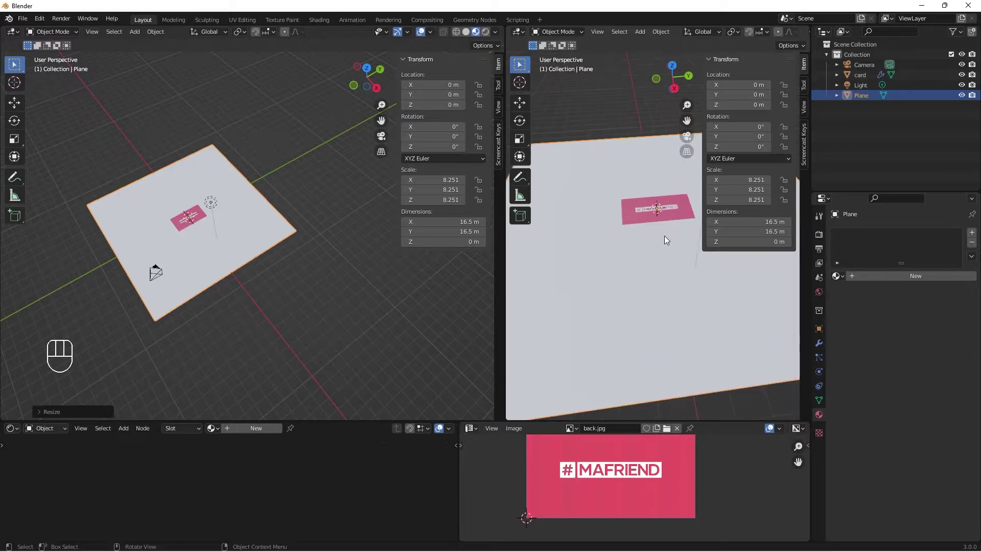
- Look through the camera in the right view and position its frame over the card
key("n")
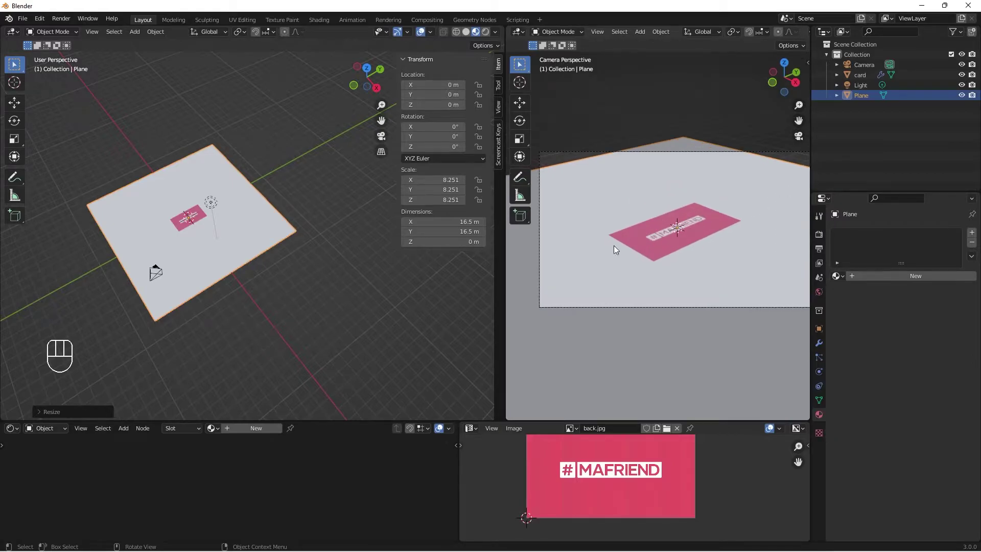
left_click_drag(614, 248, 602, 222)
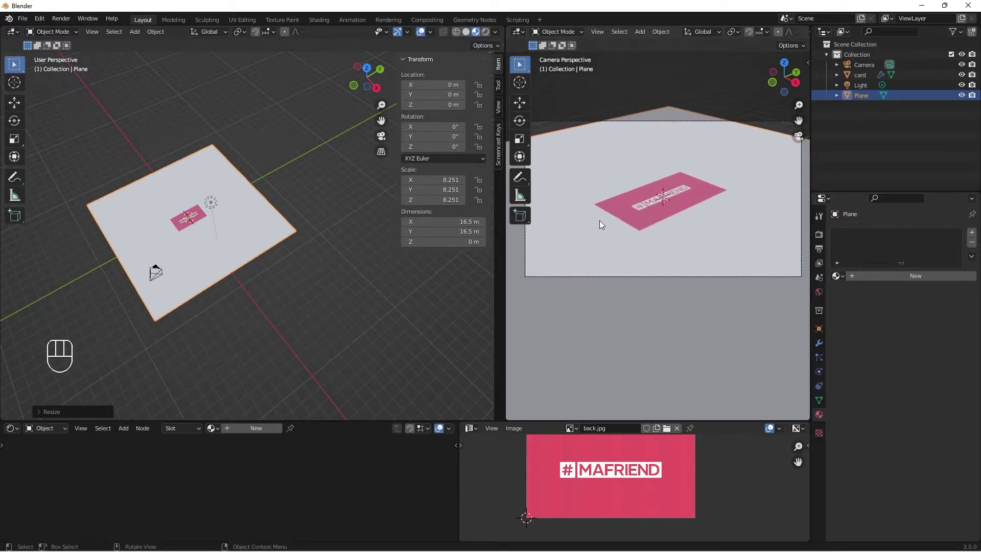
left_click_drag(604, 221, 590, 229)
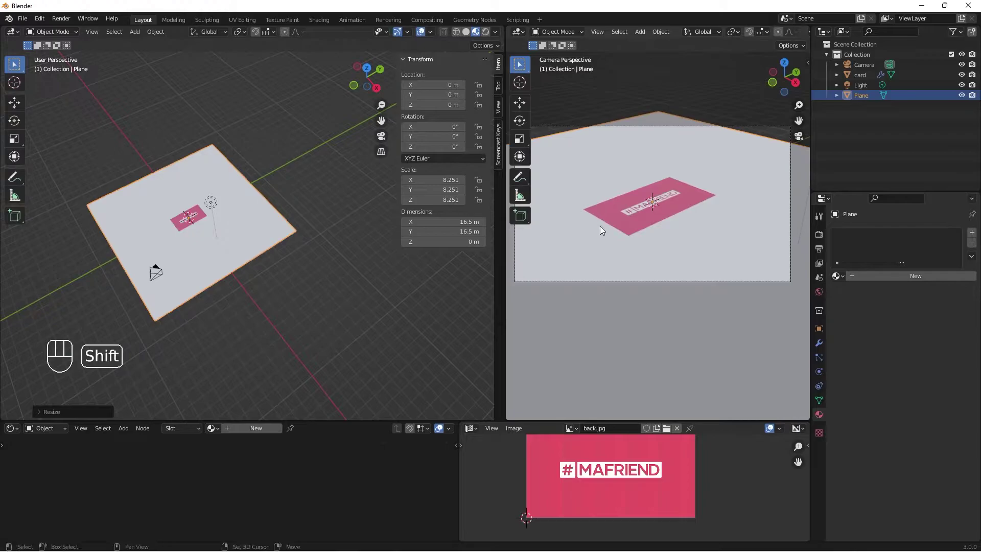
left_click(600, 229)
- Enable Lock Camera to View in the sidebar and refine the camera framing of the card on the floor
key("n")
left_click(803, 115)
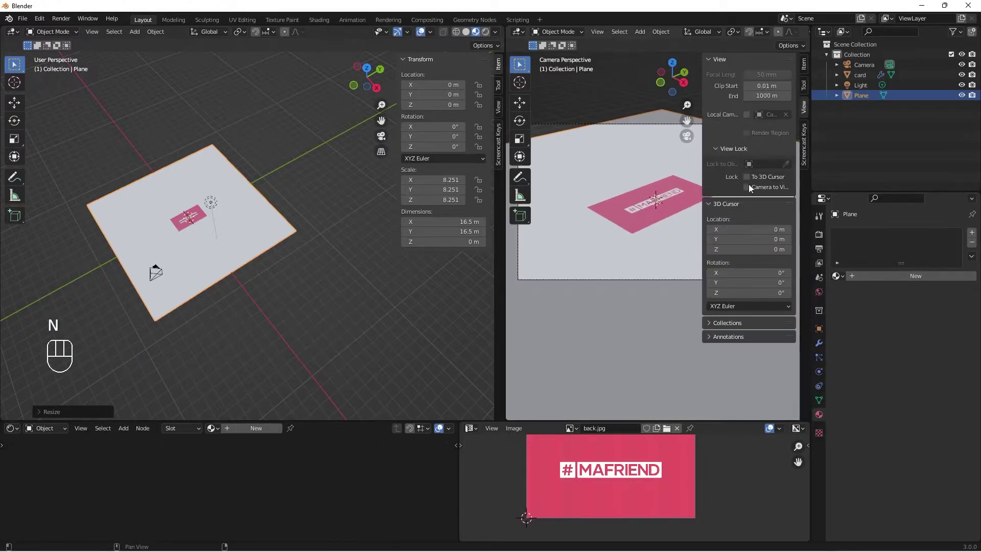
left_click(748, 194)
key("n")
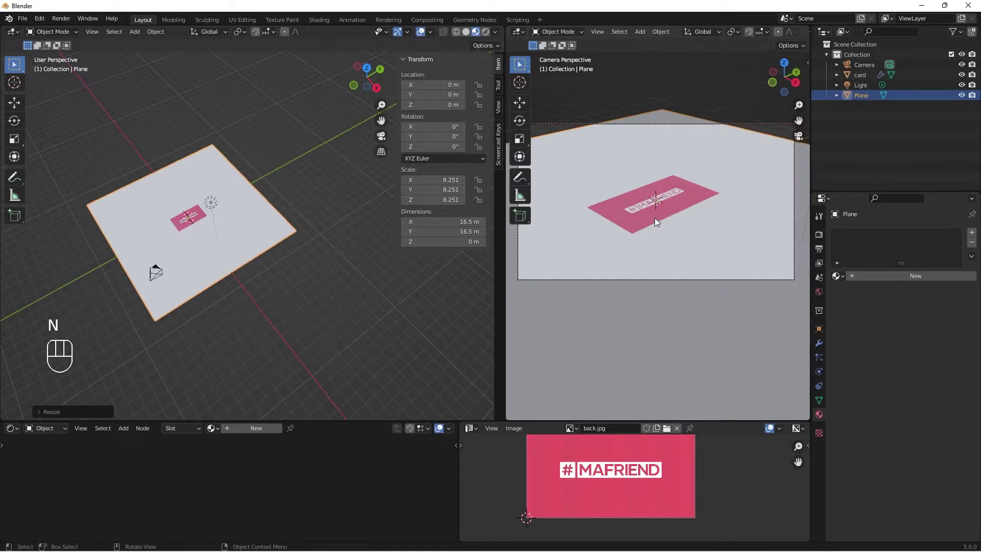
left_click_drag(656, 223, 654, 237)
left_click(653, 237)
left_click(668, 237)
middle_click(668, 230)
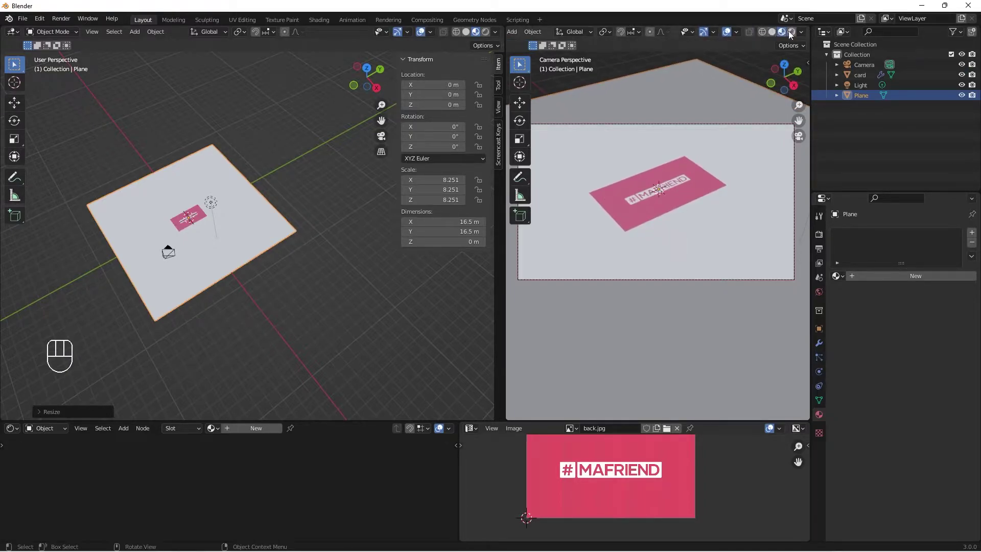
- Set the render engine to Cycles with Device GPU Compute
left_click_drag(804, 75, 824, 239)
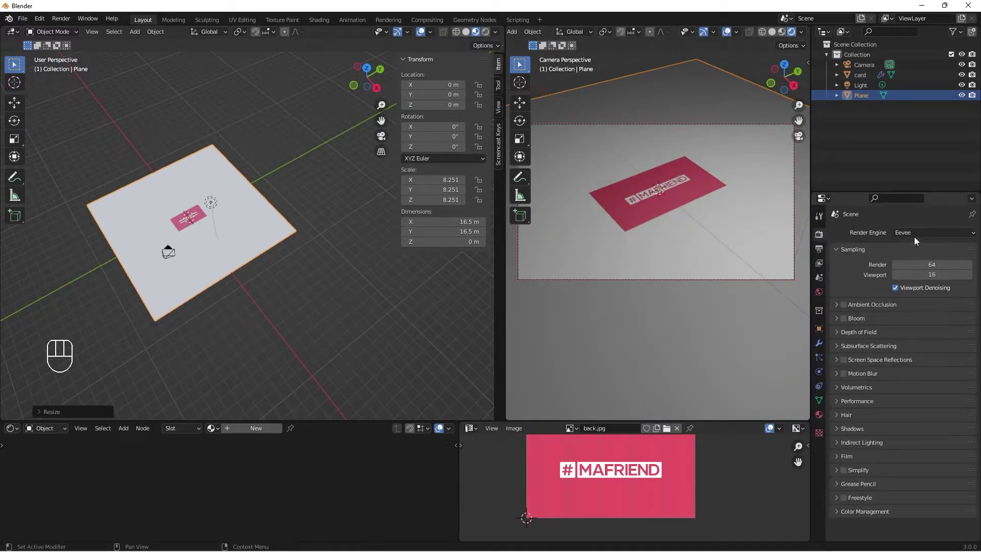
left_click_drag(920, 238, 920, 277)
left_click_drag(942, 263, 927, 373)
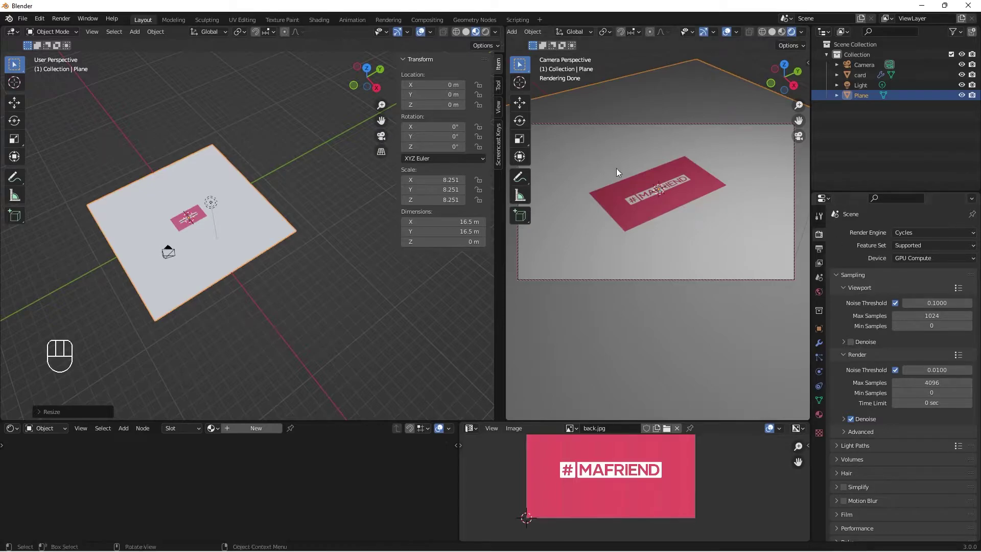
- Bring the left view onto the floor plane and name it 'background'
middle_click(614, 180)
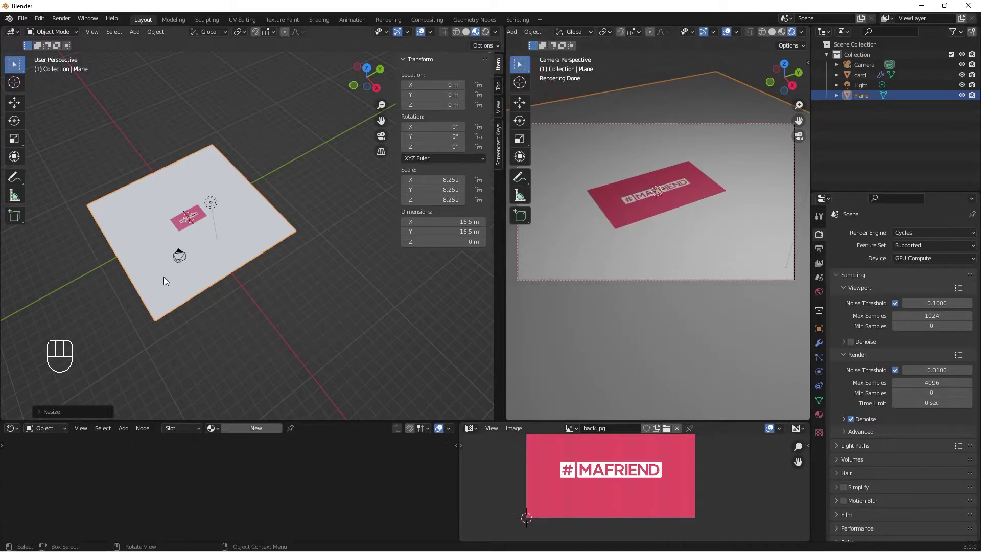
middle_click(160, 255)
left_click_drag(159, 247, 161, 228)
middle_click(161, 228)
left_click_drag(195, 257, 221, 248)
key("n")
left_click_drag(265, 247, 244, 267)
middle_click(264, 237)
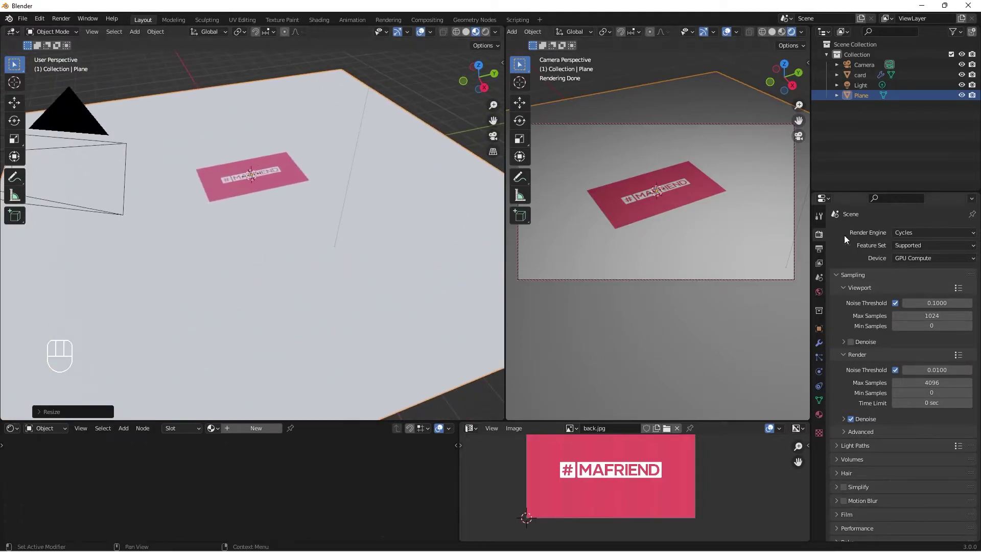
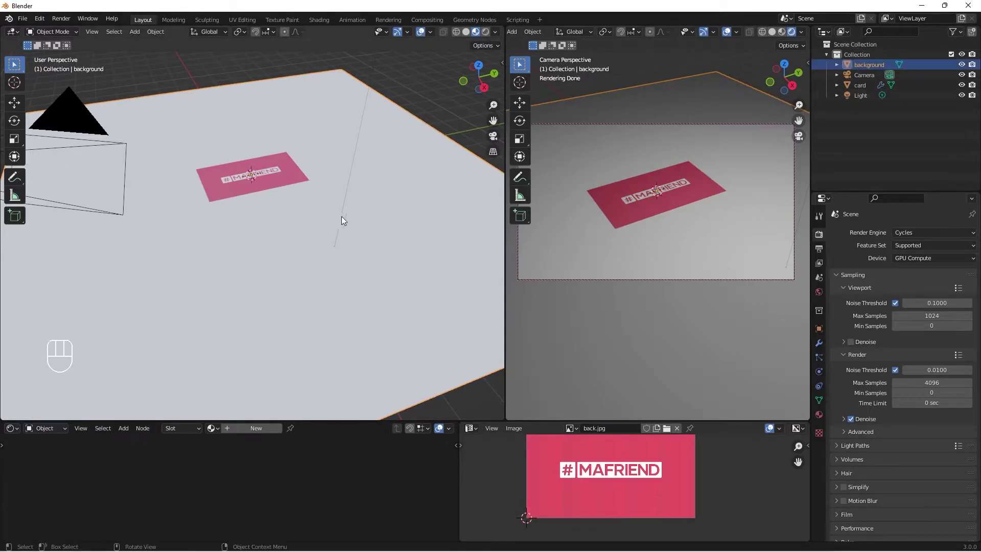
- Add a cube to the scene from the Shift+A mesh menu
left_click(255, 298)
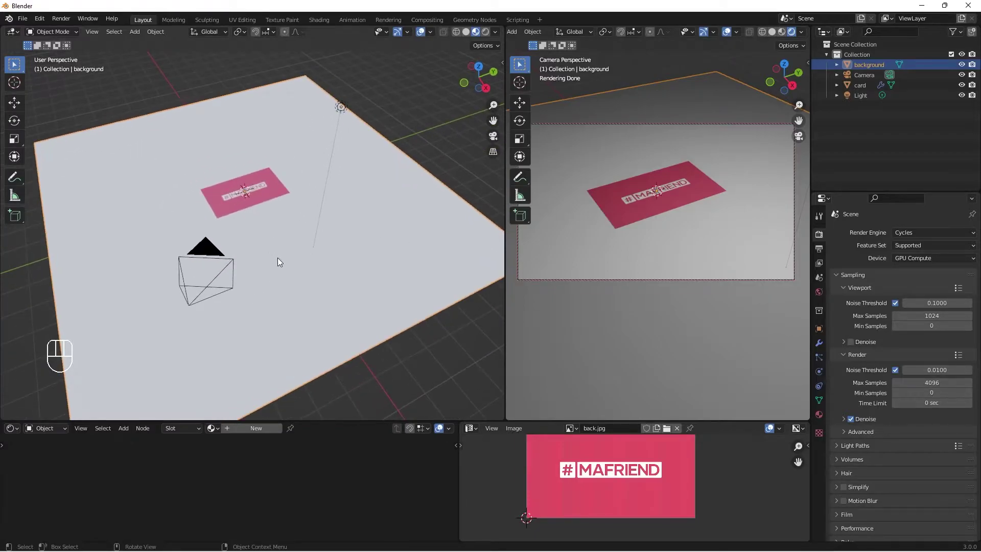
key("shift+a")
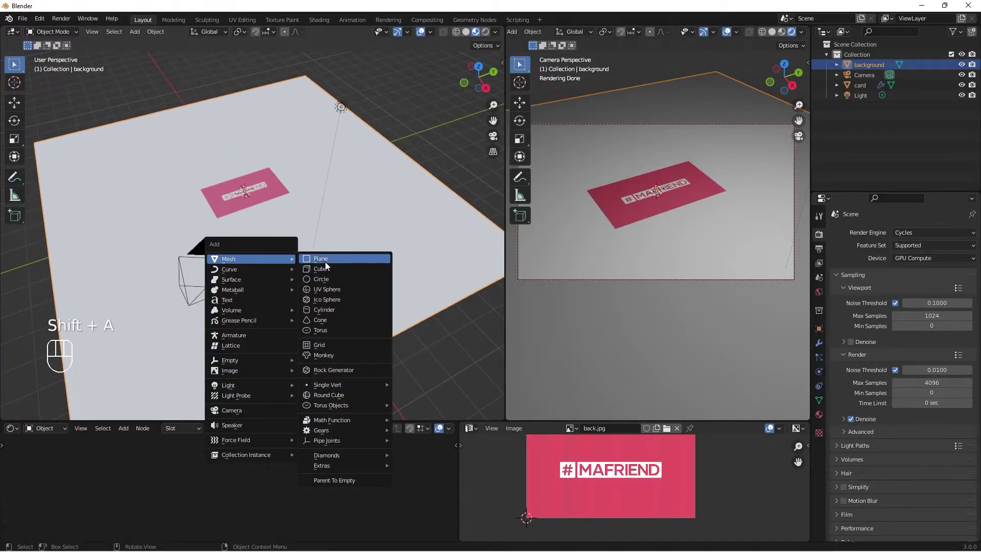
left_click_drag(268, 270, 296, 263)
middle_click(296, 263)
left_click_drag(290, 268, 311, 264)
left_click_drag(320, 264, 264, 279)
left_click(264, 280)
left_click_drag(261, 280, 244, 283)
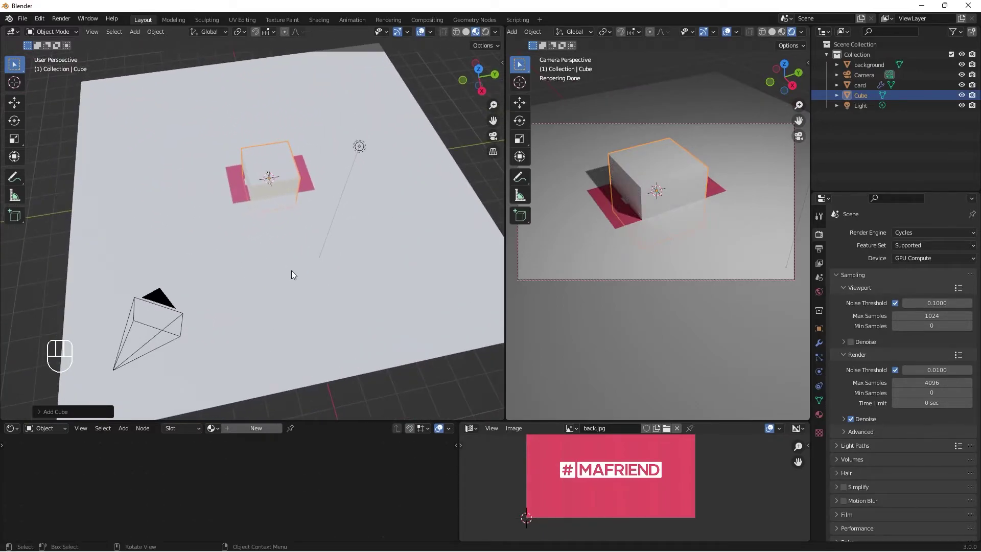
- Enlarge the cube to cover the floor, then flatten it along Z into a slab from the side view
key("s")
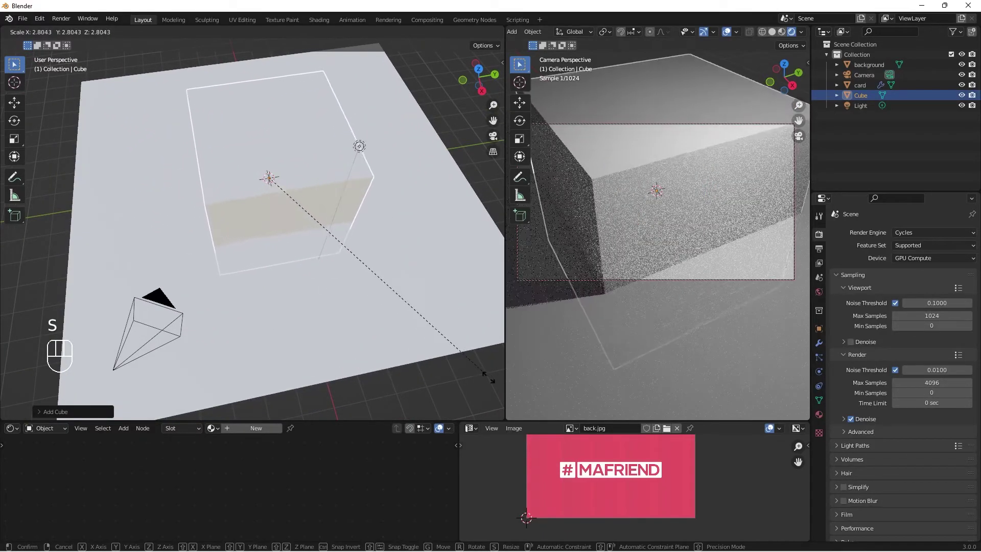
left_click_drag(213, 336, 207, 304)
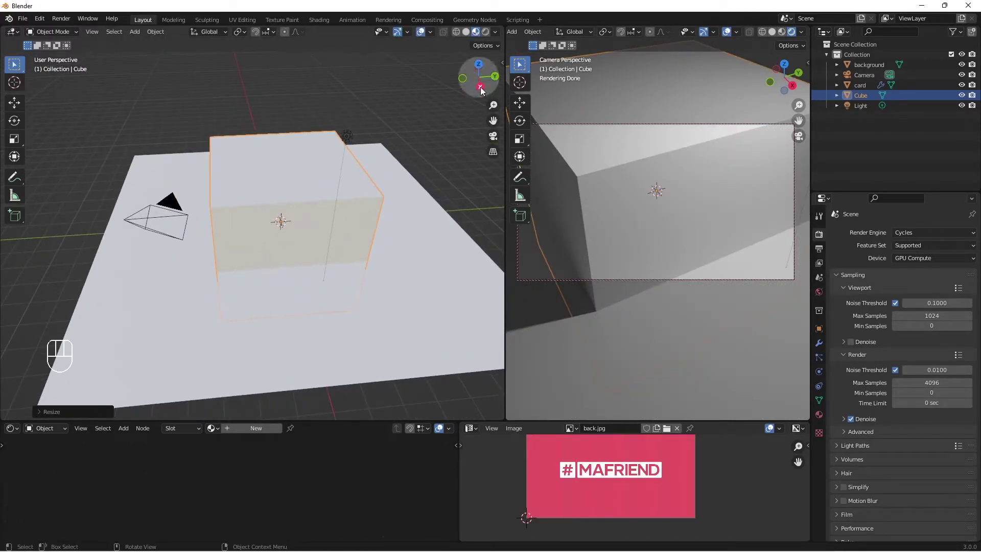
left_click_drag(266, 321, 268, 267)
key("s")
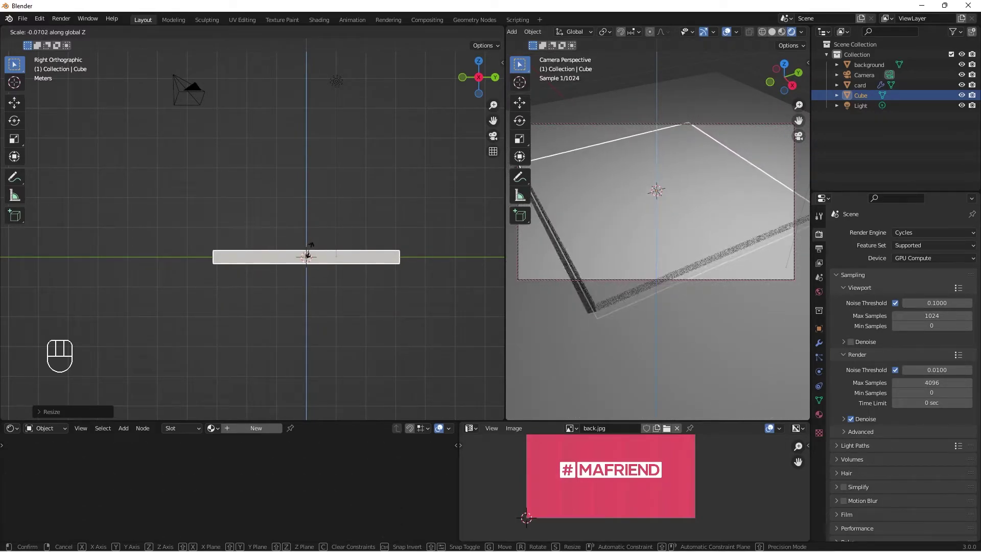
middle_click(328, 306)
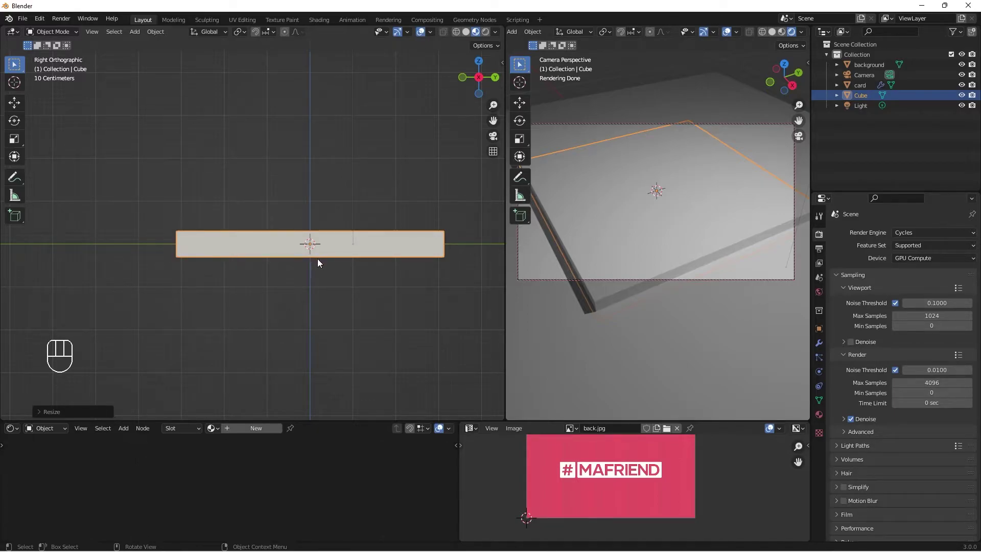
- Raise the slab along Z and slide it across so the pink card rests visibly on top
key("g")
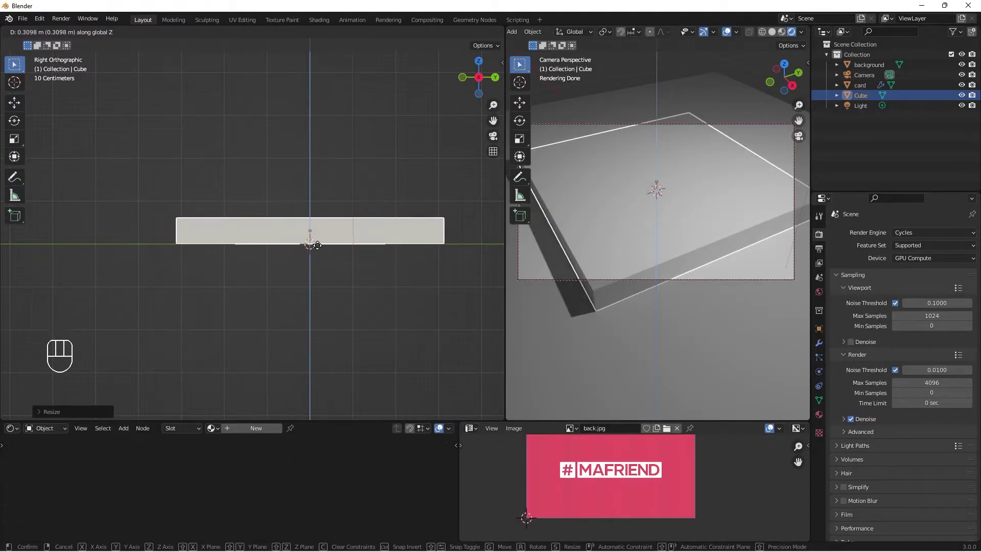
left_click_drag(286, 225, 307, 274)
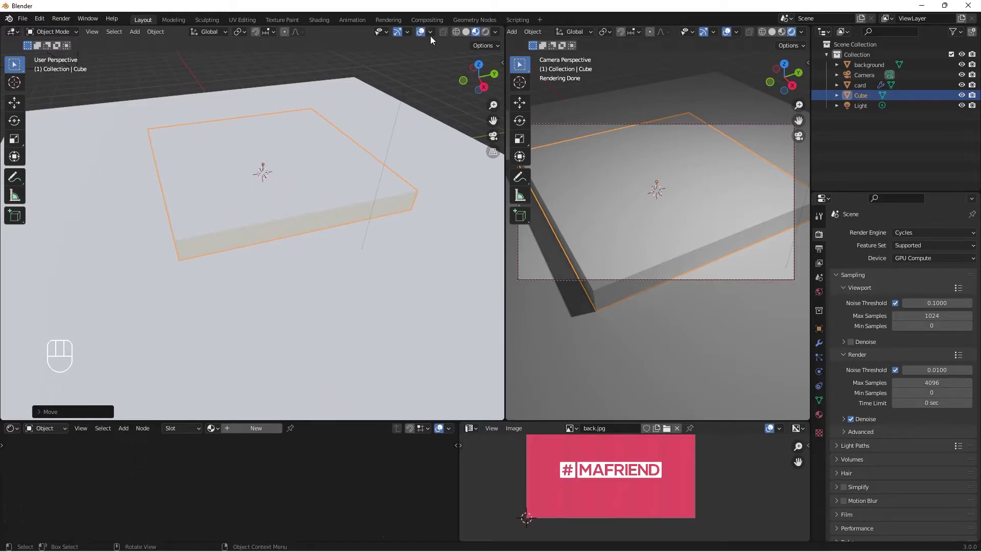
left_click_drag(433, 35, 416, 34)
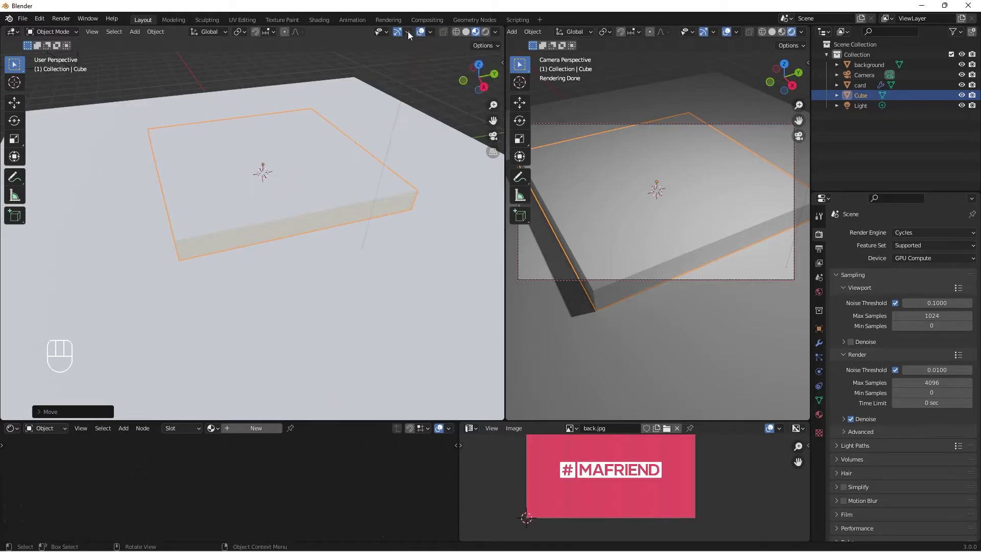
left_click_drag(410, 35, 163, 227)
left_click_drag(234, 227, 258, 220)
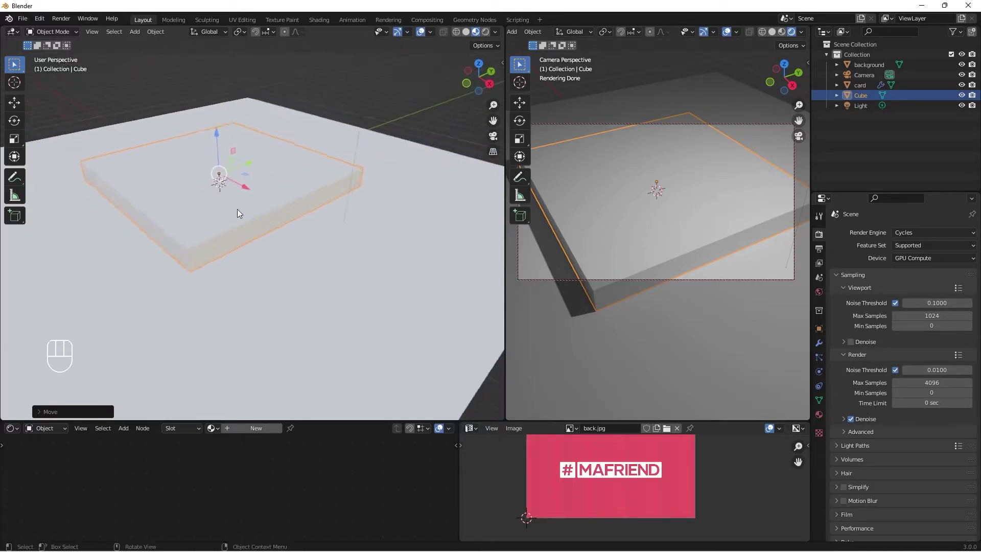
left_click_drag(192, 209, 220, 210)
left_click_drag(227, 224, 287, 234)
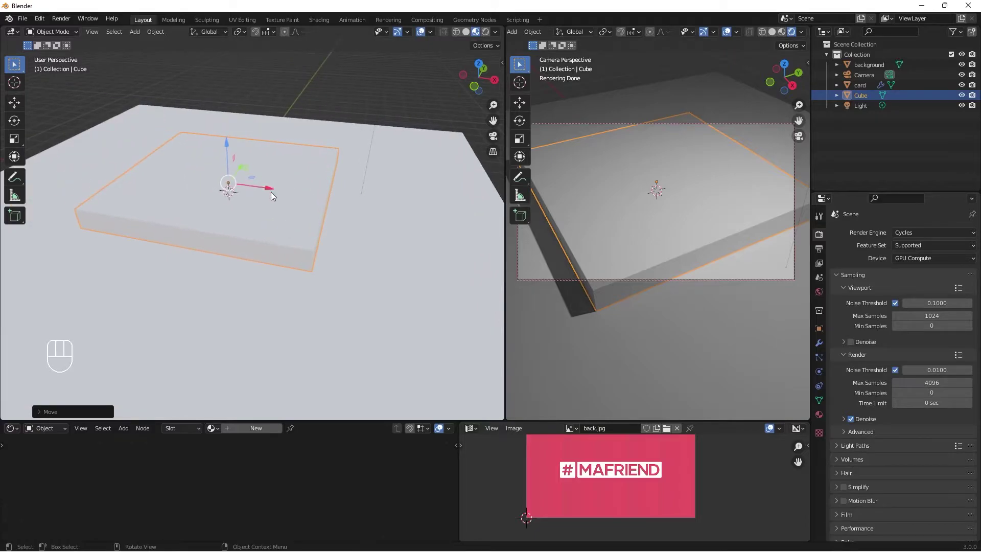
left_click_drag(272, 190, 280, 192)
left_click_drag(326, 209, 365, 219)
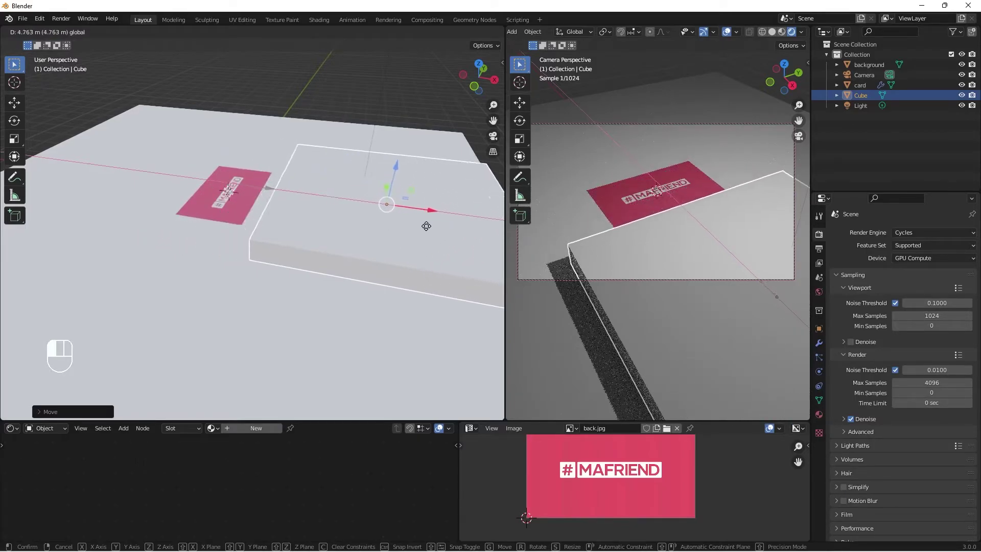
left_click_drag(429, 225, 433, 229)
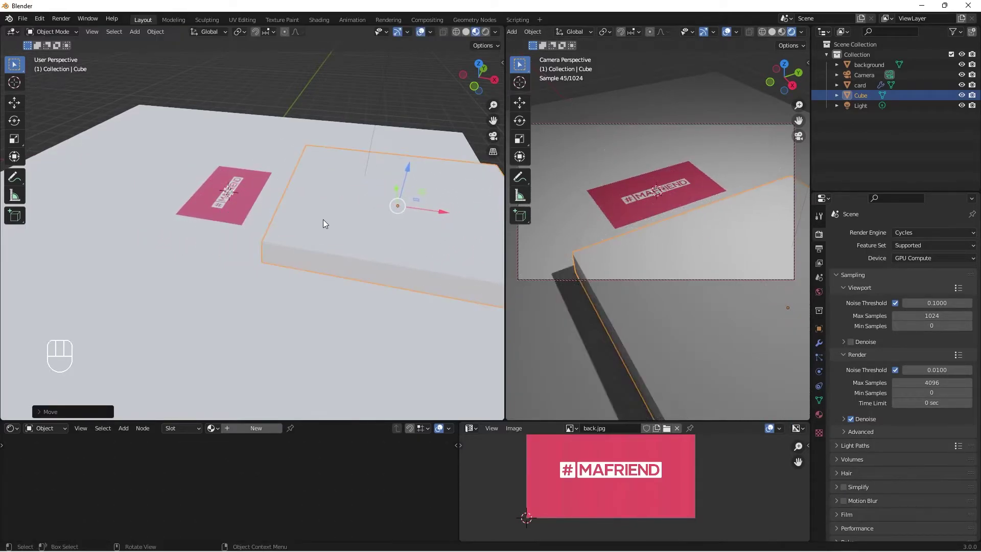
- Orbit both views to check the card's placement on the slab
left_click_drag(324, 229, 268, 224)
left_click_drag(314, 247, 211, 194)
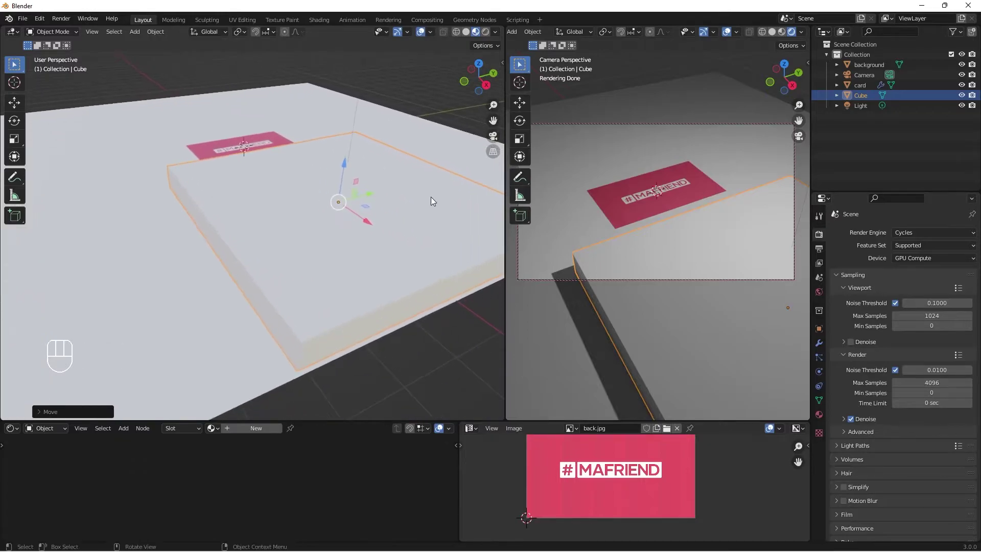
key("s")
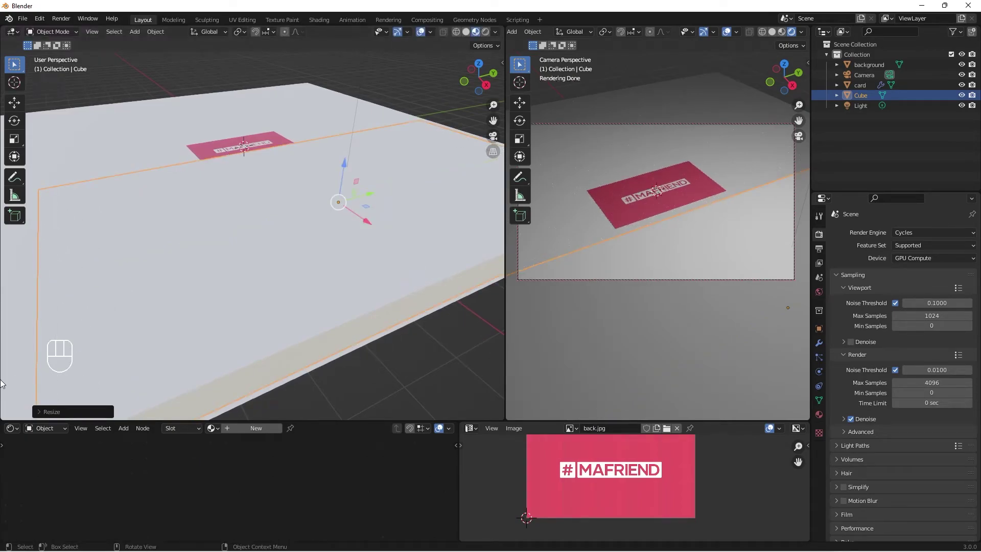
left_click_drag(302, 228, 341, 252)
middle_click(208, 230)
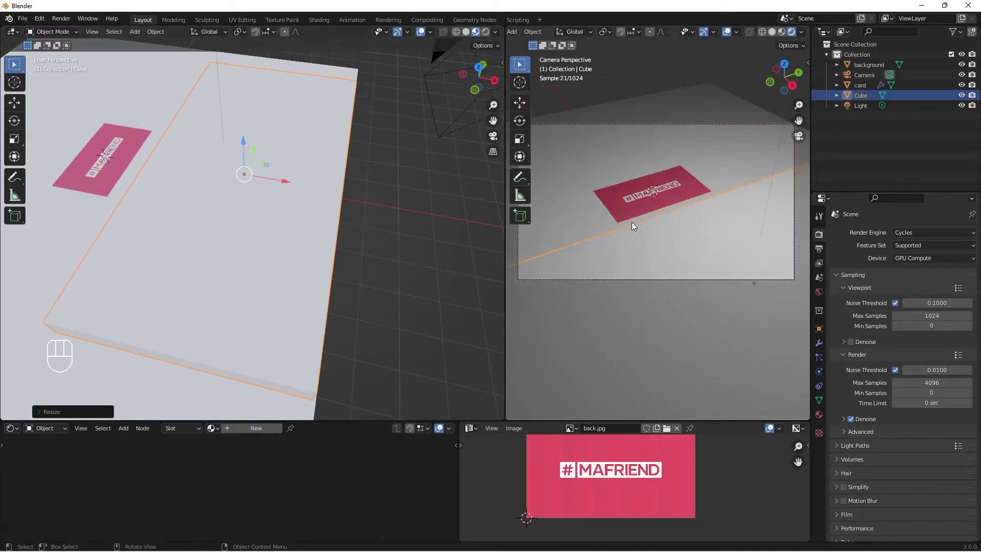
left_click_drag(636, 231, 744, 261)
left_click_drag(622, 238, 702, 231)
left_click_drag(732, 247, 717, 254)
left_click_drag(705, 246, 678, 271)
middle_click(668, 247)
left_click_drag(191, 209, 220, 202)
middle_click(180, 199)
left_click_drag(216, 158, 214, 152)
left_click_drag(584, 212, 595, 206)
left_click_drag(265, 242, 262, 254)
left_click_drag(244, 216, 236, 180)
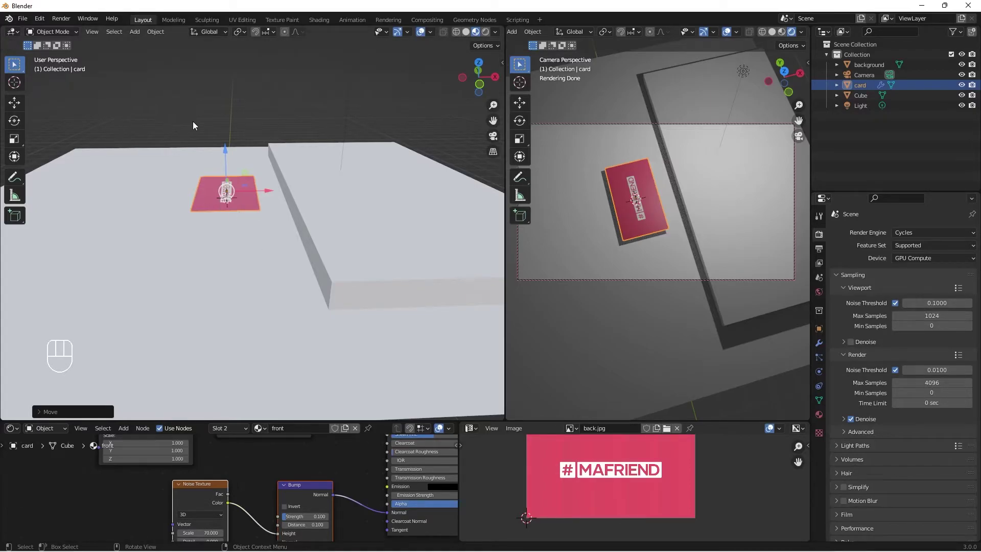
- Duplicate the card and drop card.001 beside the original
key("shift+d")
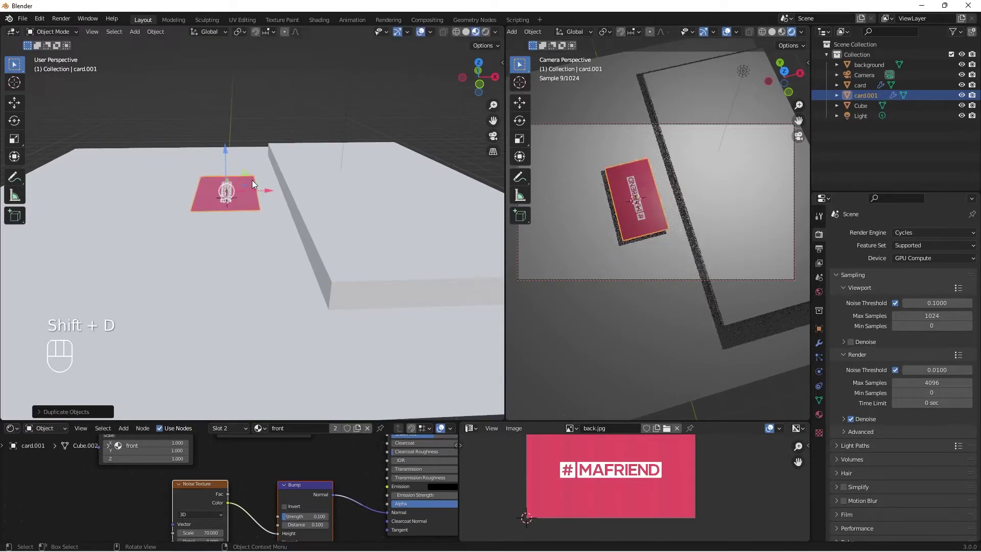
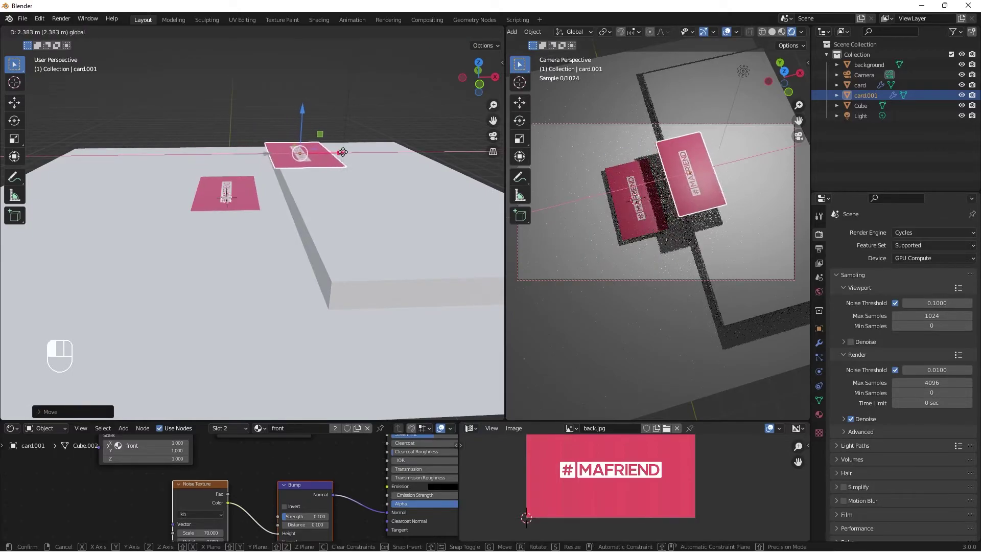
left_click(346, 155)
left_click_drag(714, 241, 712, 261)
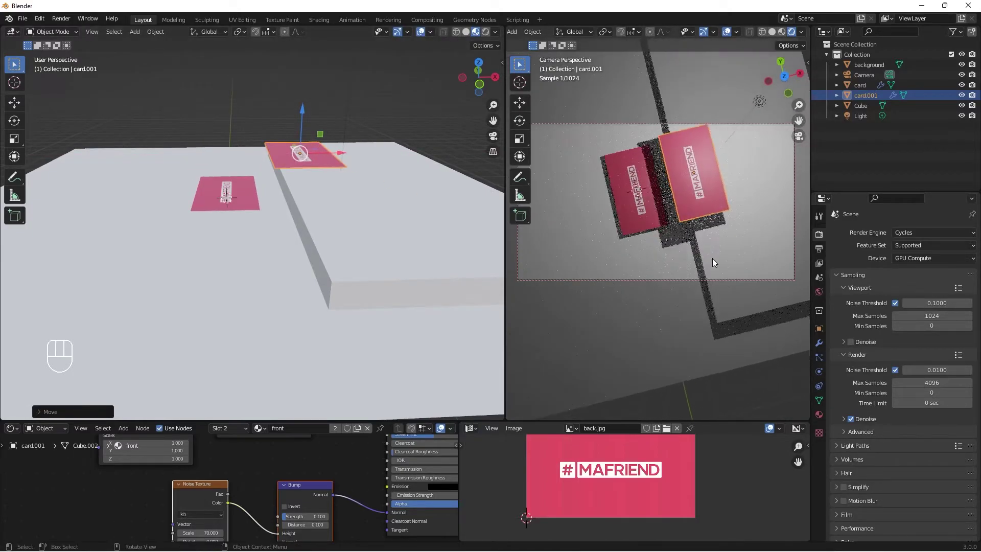
middle_click(707, 253)
left_click_drag(358, 174, 352, 186)
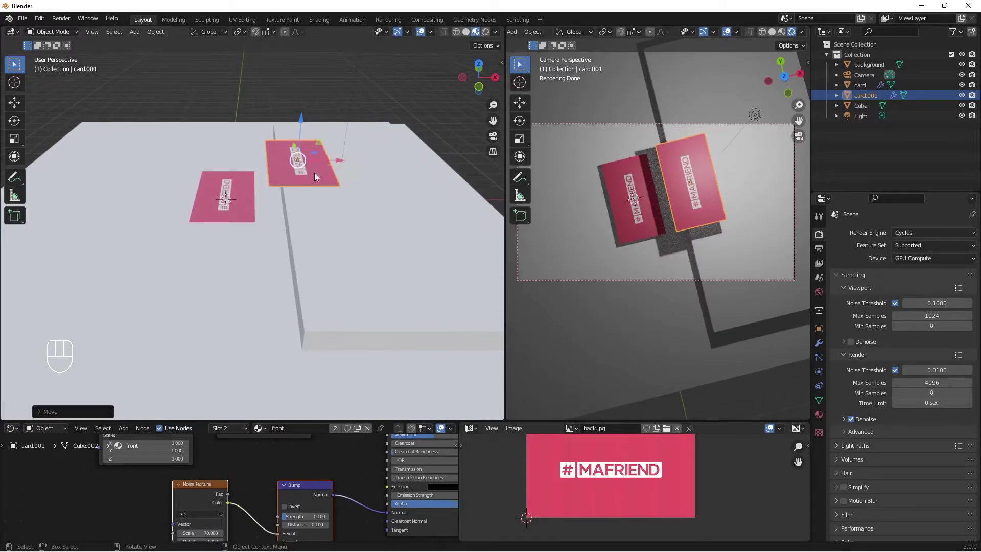
left_click_drag(330, 178, 238, 200)
left_click(238, 199)
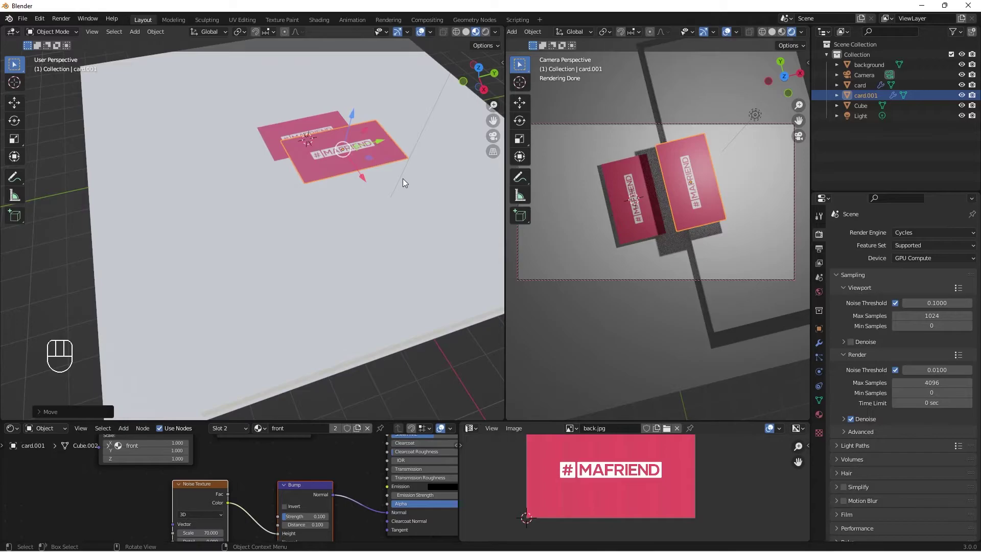
- Rotate the copy 180° to show its white back and align it next to the pink card
key("r")
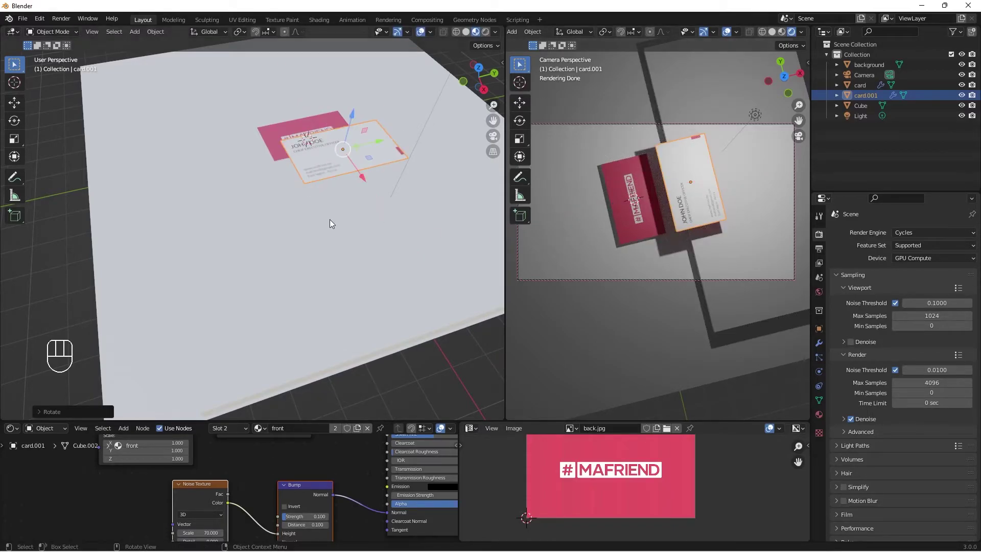
left_click_drag(263, 223, 304, 205)
left_click_drag(198, 227, 216, 219)
left_click_drag(220, 214, 217, 236)
left_click_drag(253, 204, 252, 233)
left_click_drag(248, 254, 244, 272)
left_click_drag(256, 245, 291, 274)
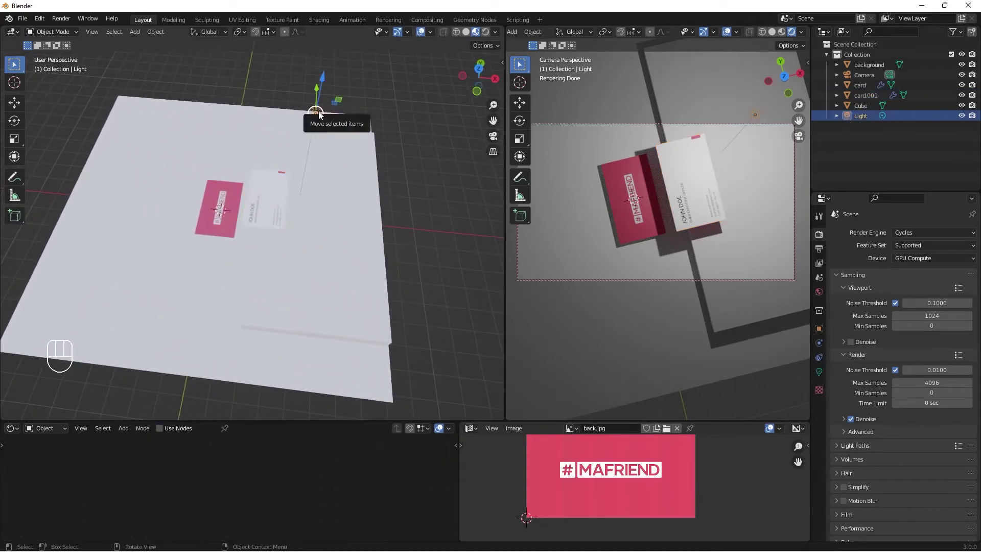
- Delete the default light and add an area light moved and scaled up above both cards
key("x")
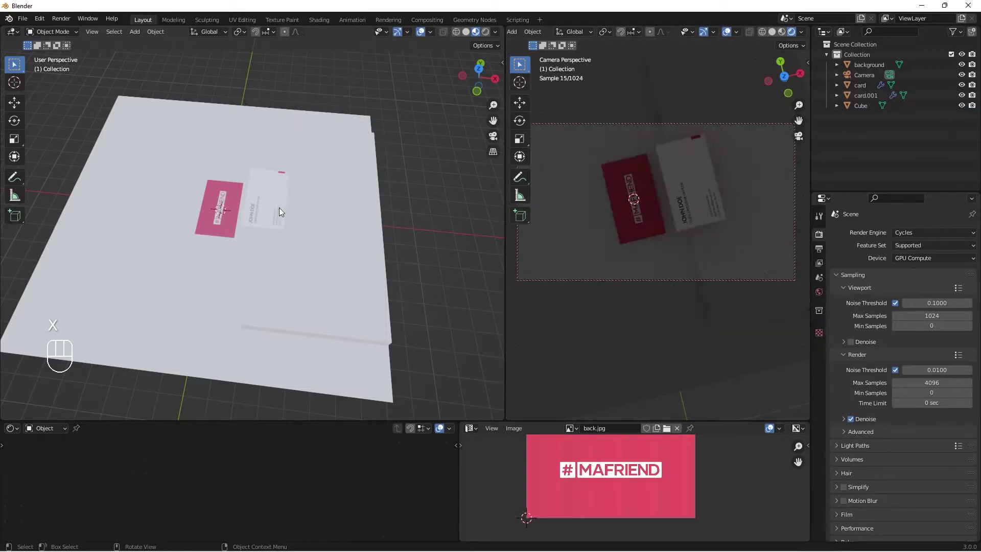
key("shift+a")
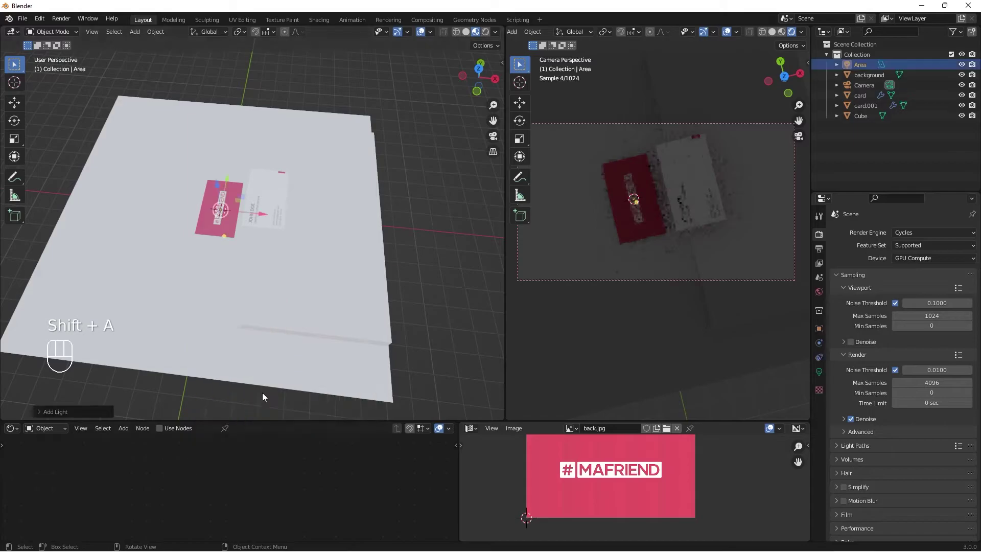
left_click_drag(214, 197, 209, 178)
left_click_drag(220, 175, 304, 154)
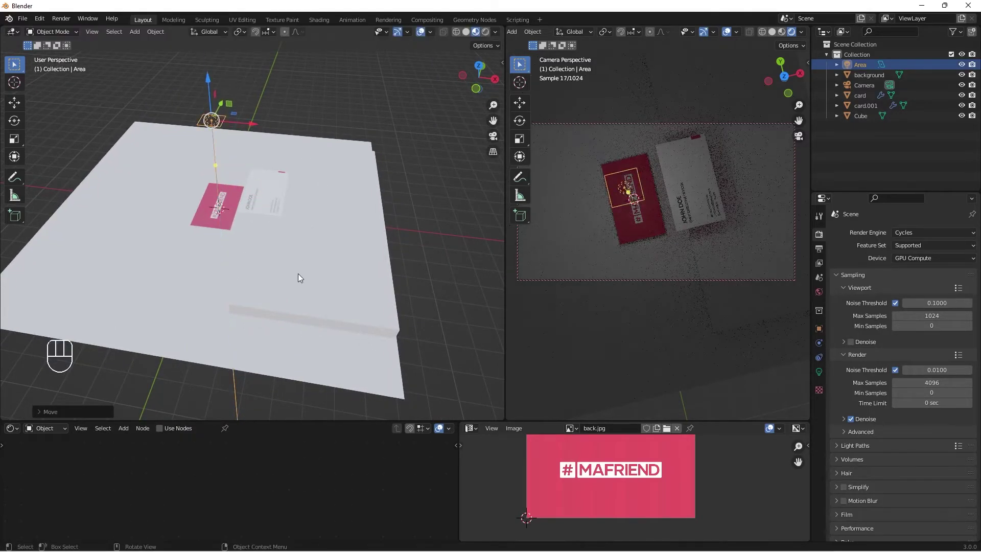
key("s")
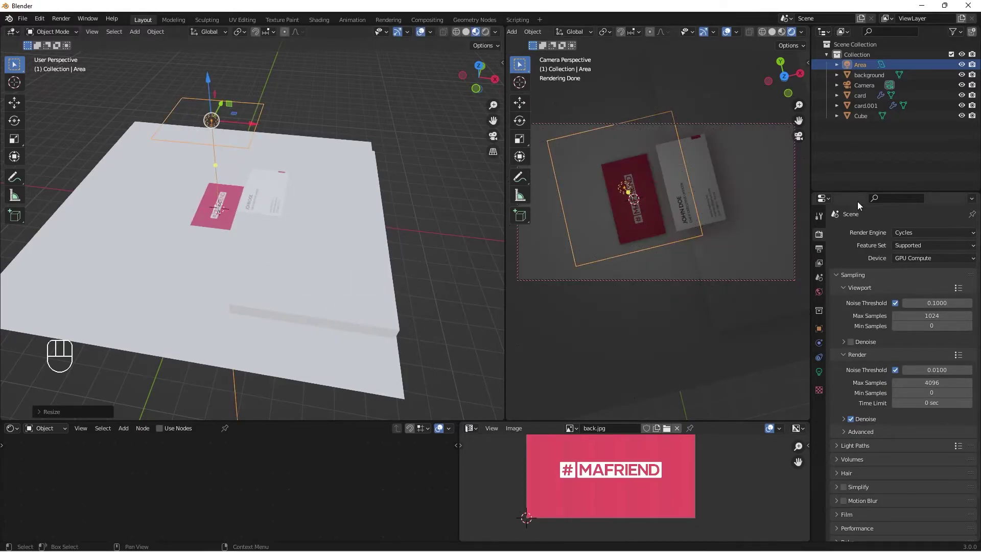
- Set the area light as a 300 W disk and hide overlays, gizmos and toolbar in the camera view
left_click(819, 375)
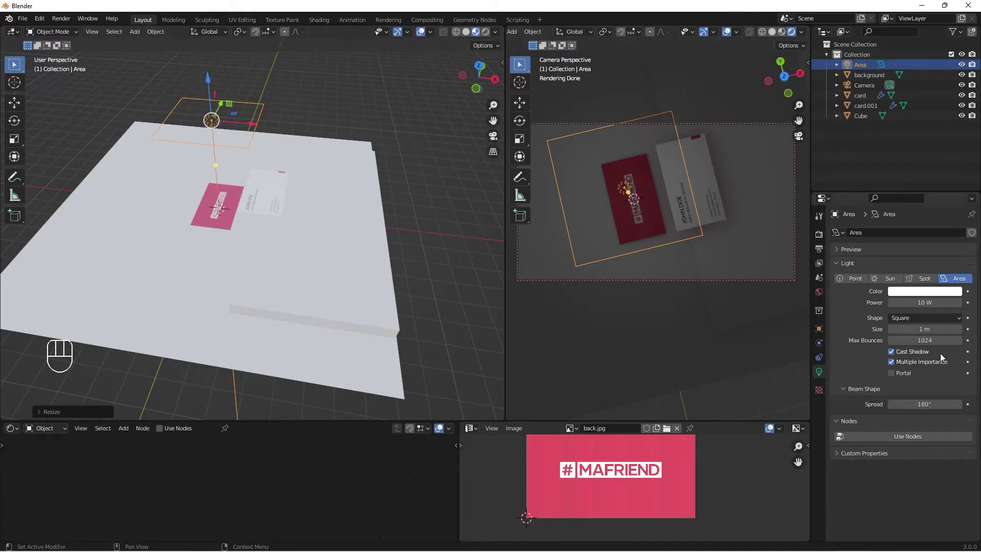
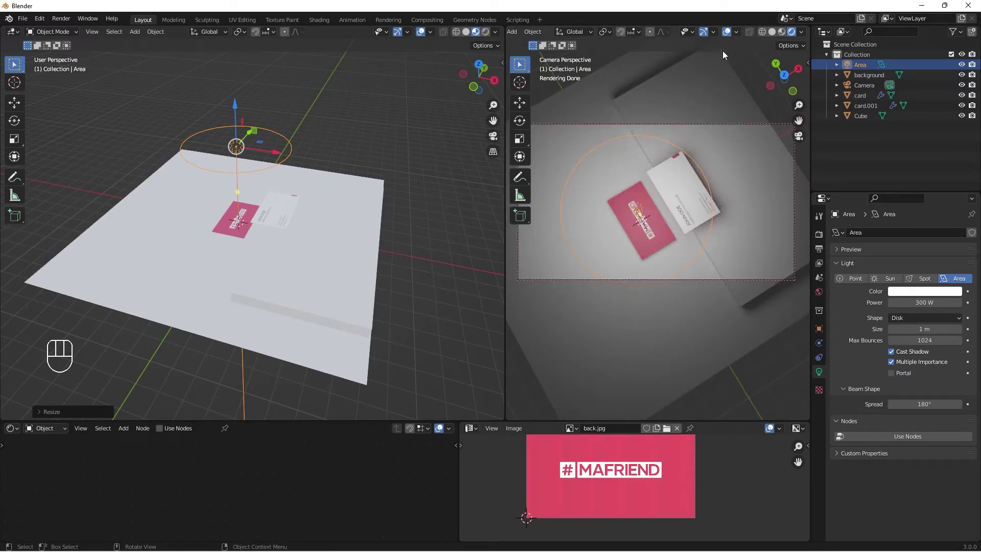
left_click_drag(685, 220, 672, 218)
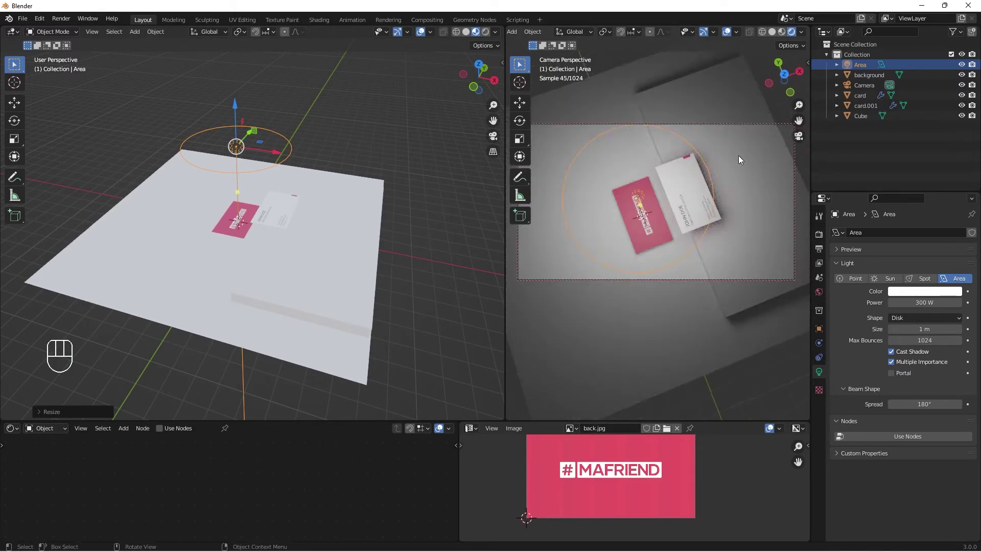
left_click(730, 30)
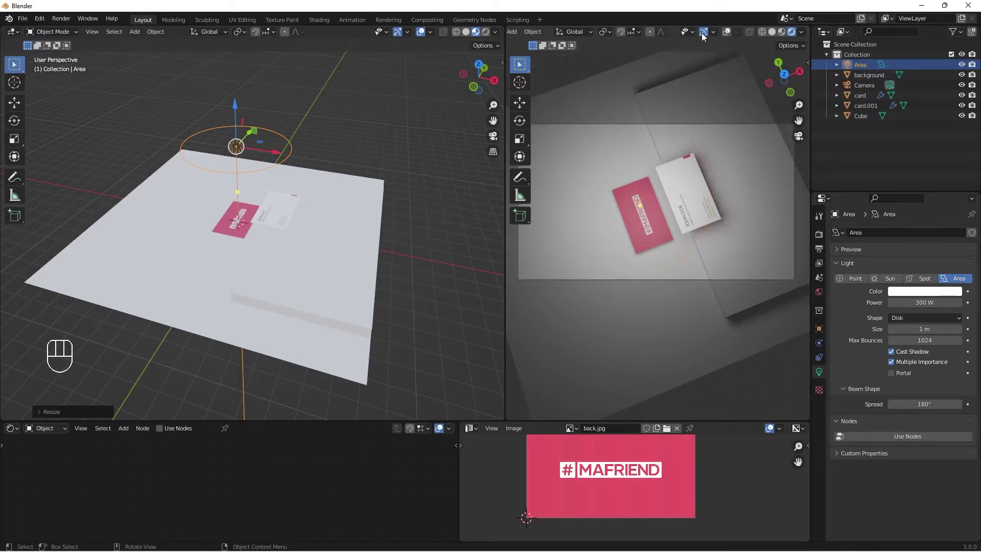
left_click(705, 35)
key("t")
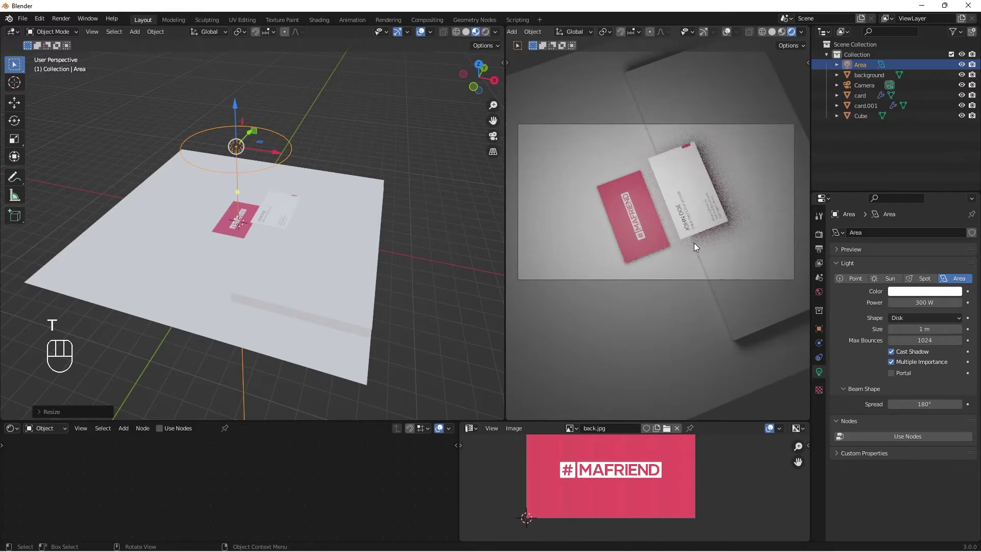
left_click(697, 247)
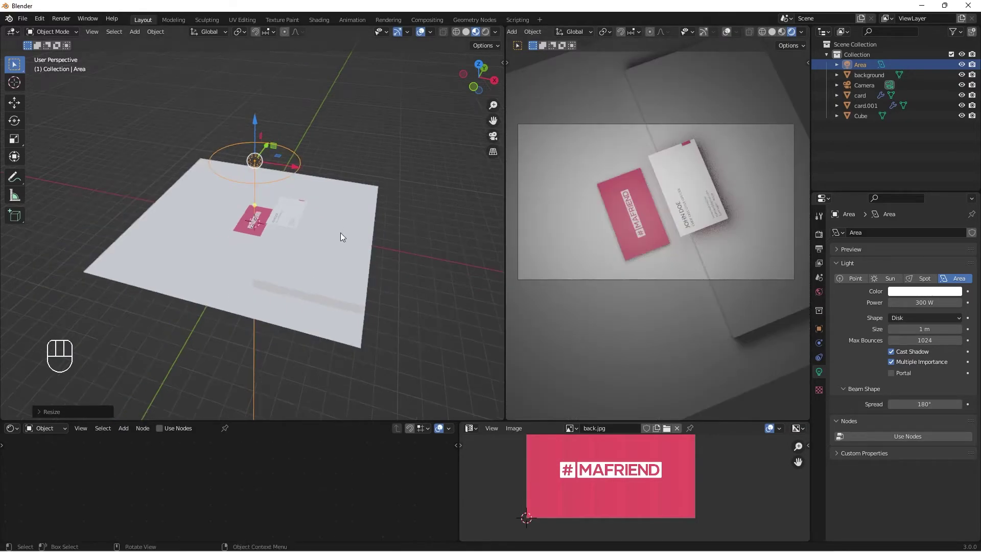
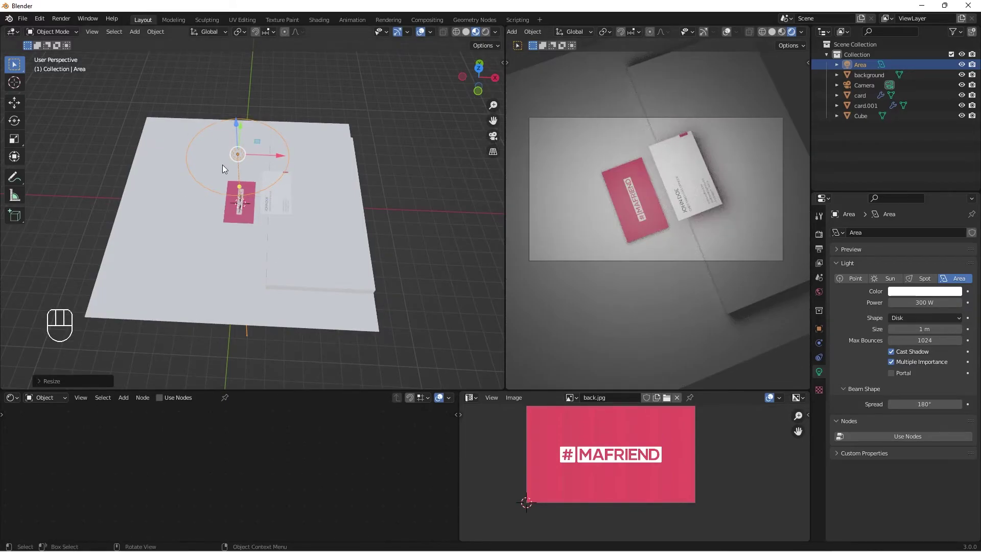
- Duplicate the area light as Area.001, move it above the cards and tilt it toward them
key("shift+d")
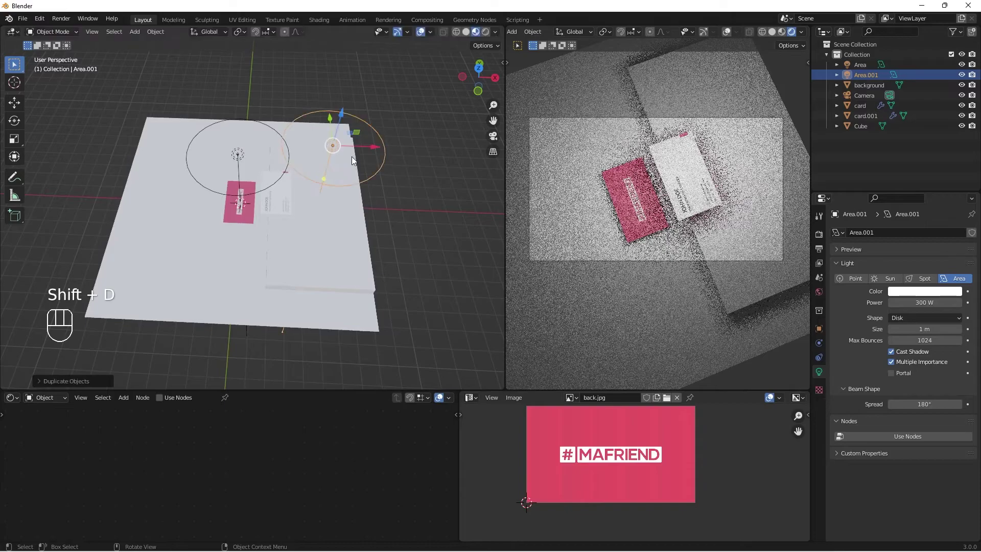
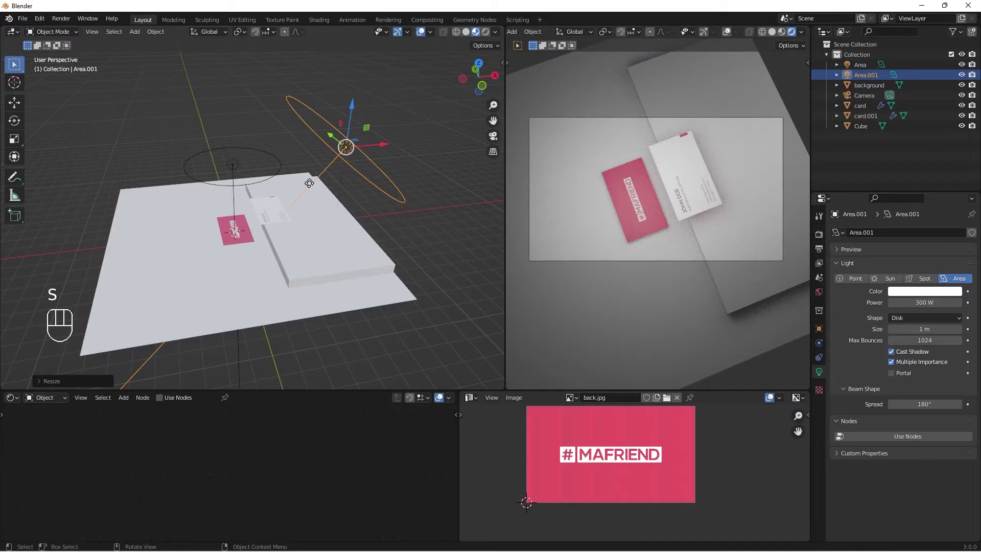
left_click_drag(309, 182, 266, 212)
left_click_drag(300, 242, 329, 204)
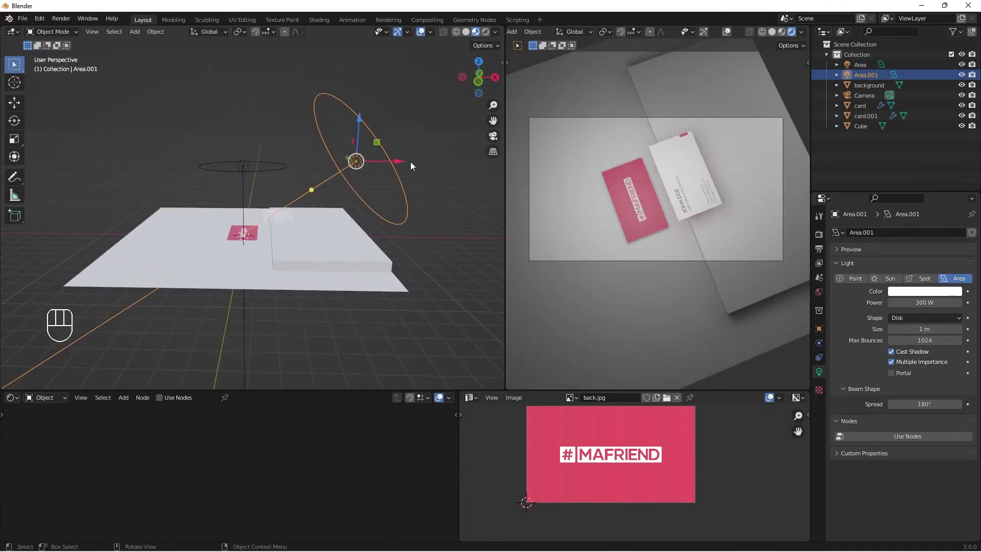
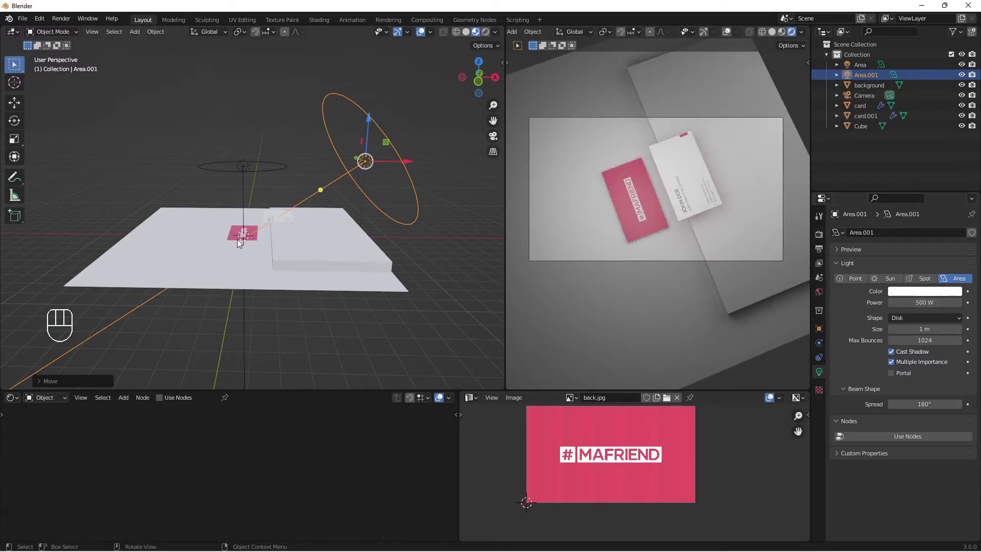
- Raise Area.001's power to 500 W and select the card
left_click_drag(214, 247, 227, 240)
left_click(234, 235)
left_click_drag(245, 192, 245, 188)
left_click_drag(341, 212, 157, 141)
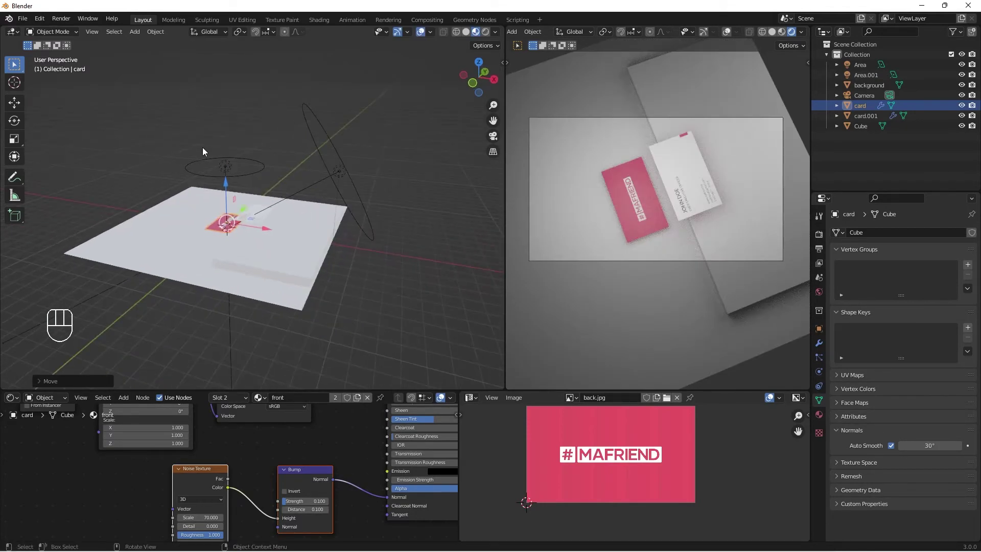
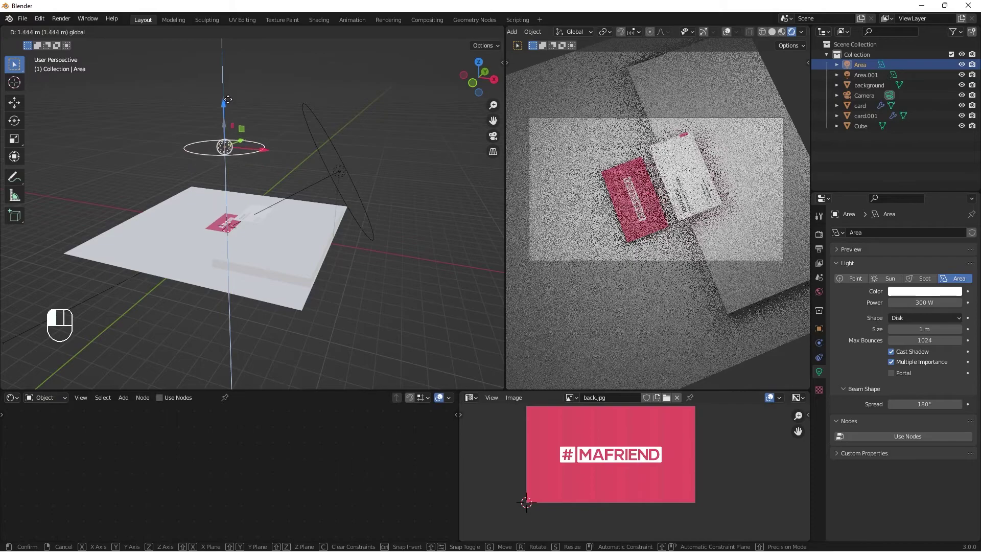
- Scale the original area light up by 1.242, reposition it, then select the background floor
key("s")
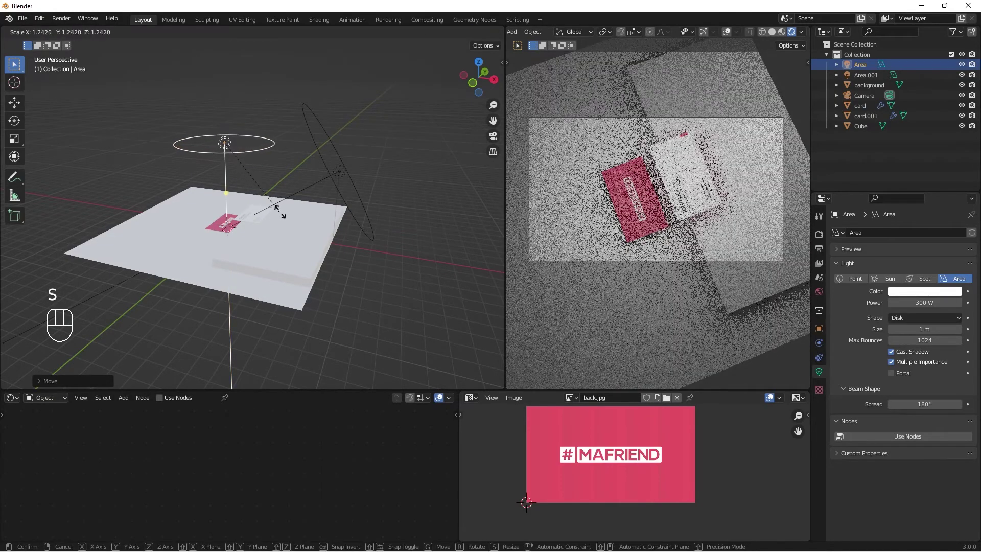
left_click_drag(307, 231, 299, 217)
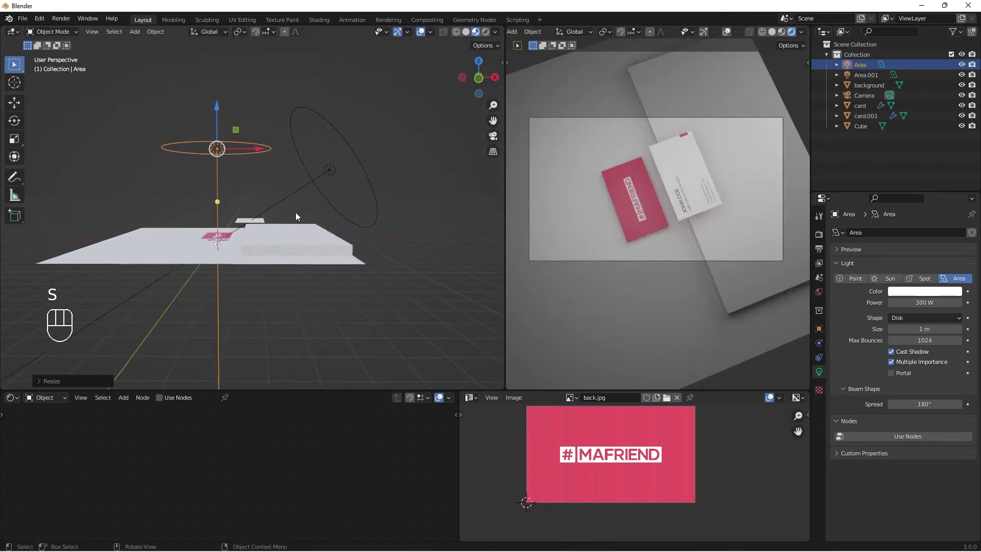
left_click_drag(243, 225, 249, 210)
left_click_drag(251, 184, 522, 274)
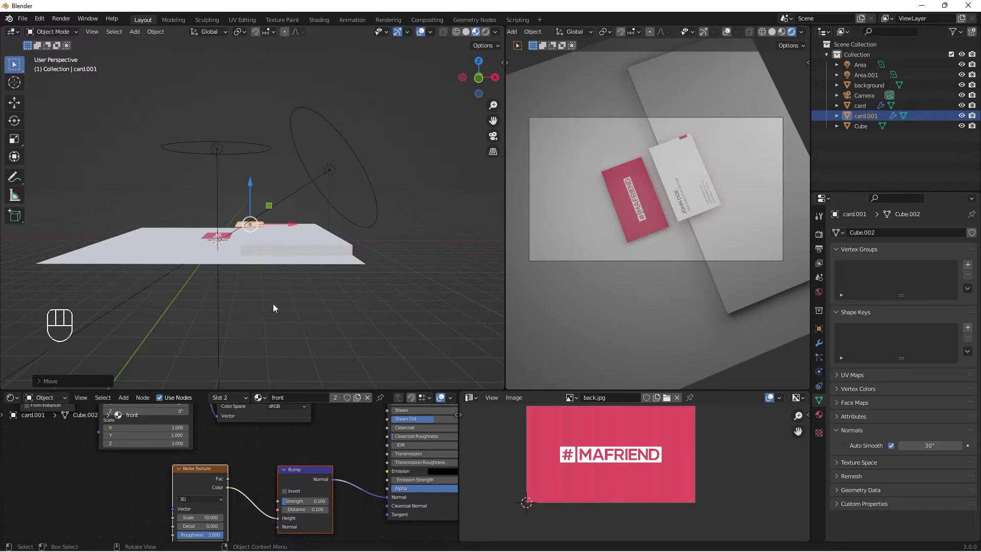
left_click_drag(195, 299, 199, 322)
left_click(199, 322)
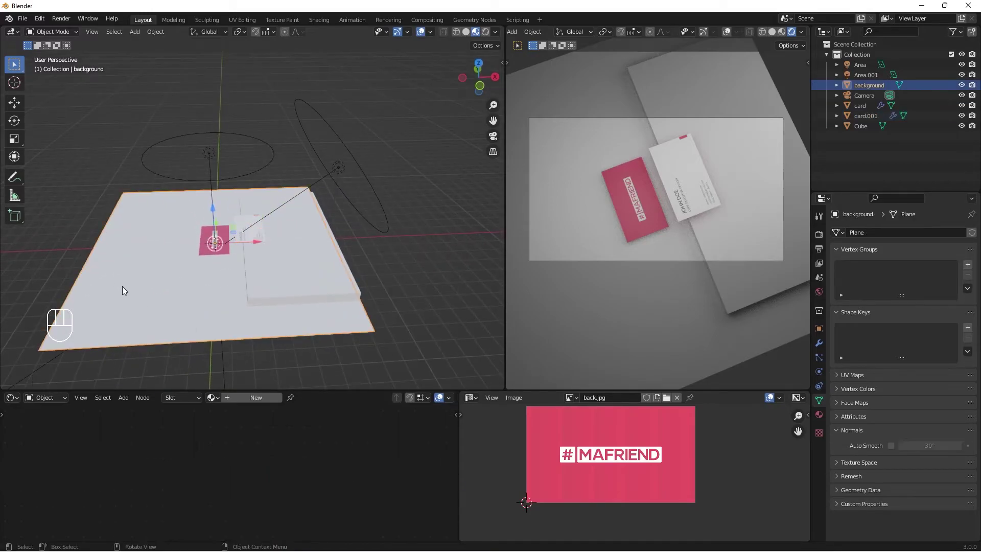
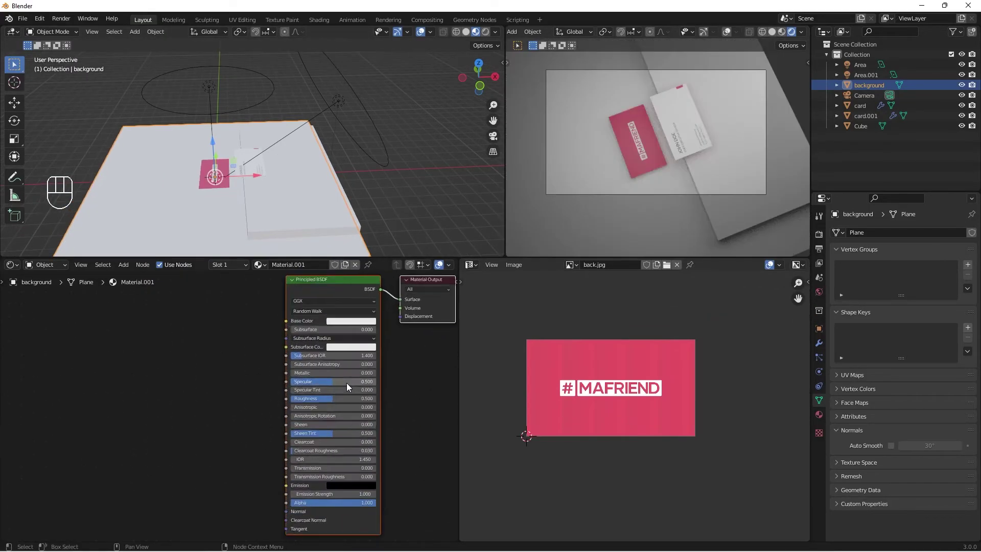
- Set the floor's Principled BSDF to dark blue, Metallic 1.0, Roughness about 0.83
left_click(345, 320)
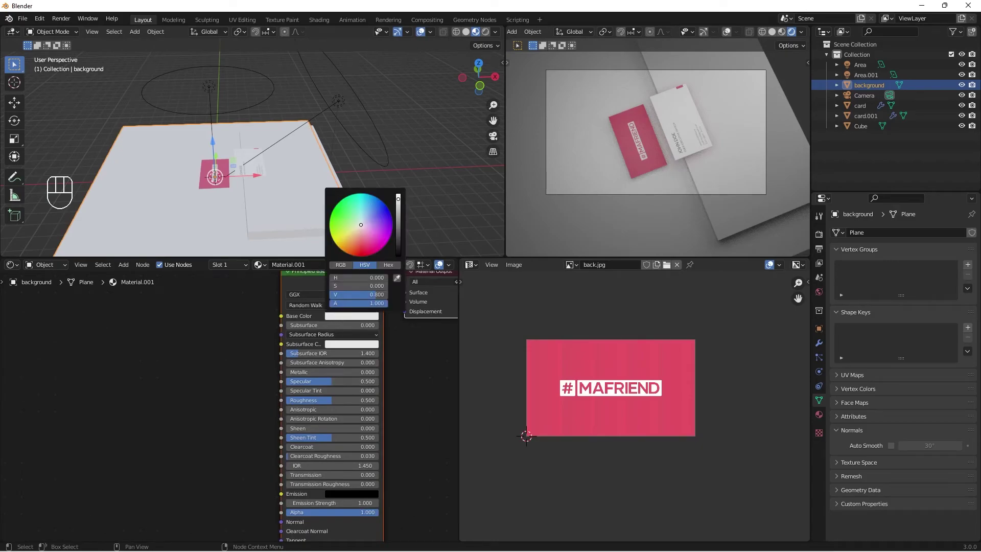
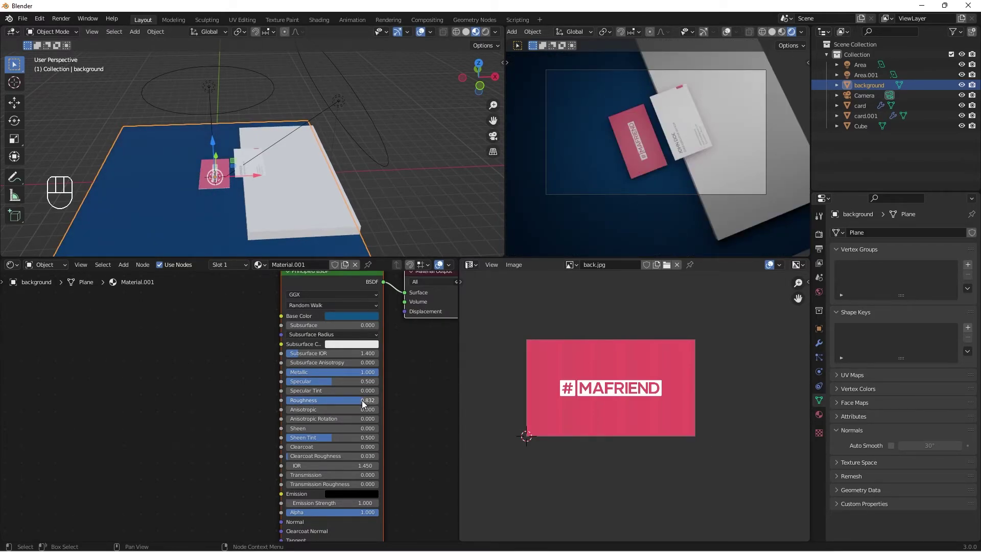
left_click(293, 209)
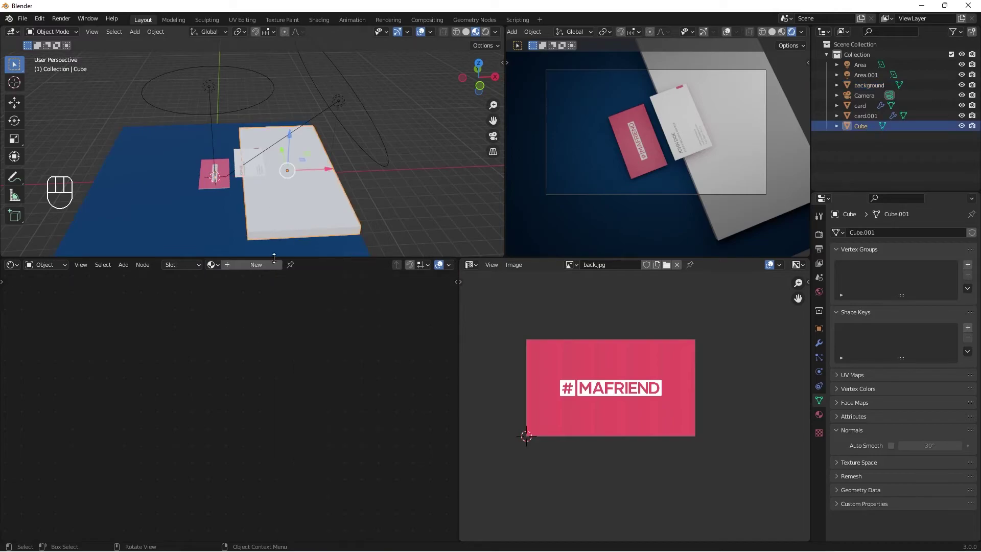
- Give the Cube slab a dark blue base colour with Roughness about 0.89
left_click_drag(268, 266, 253, 271)
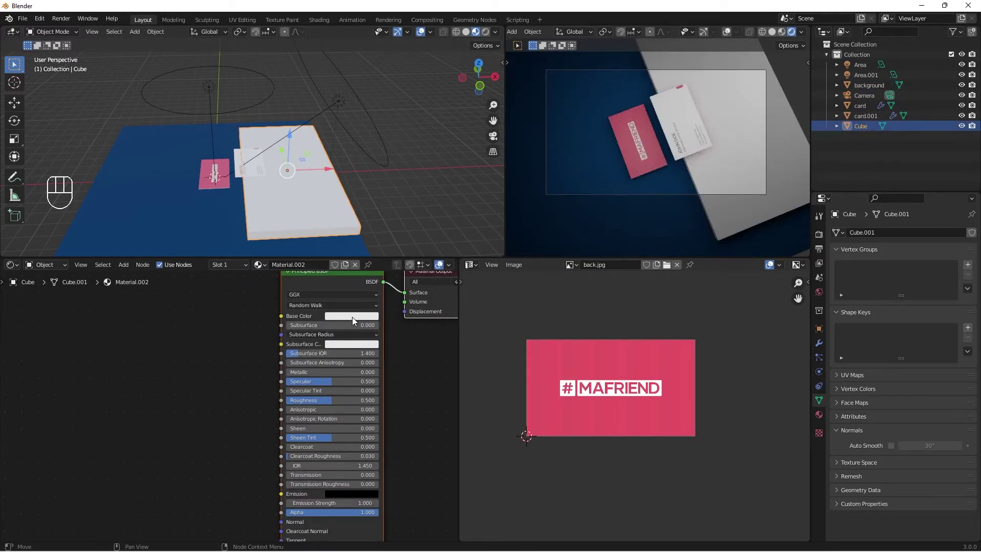
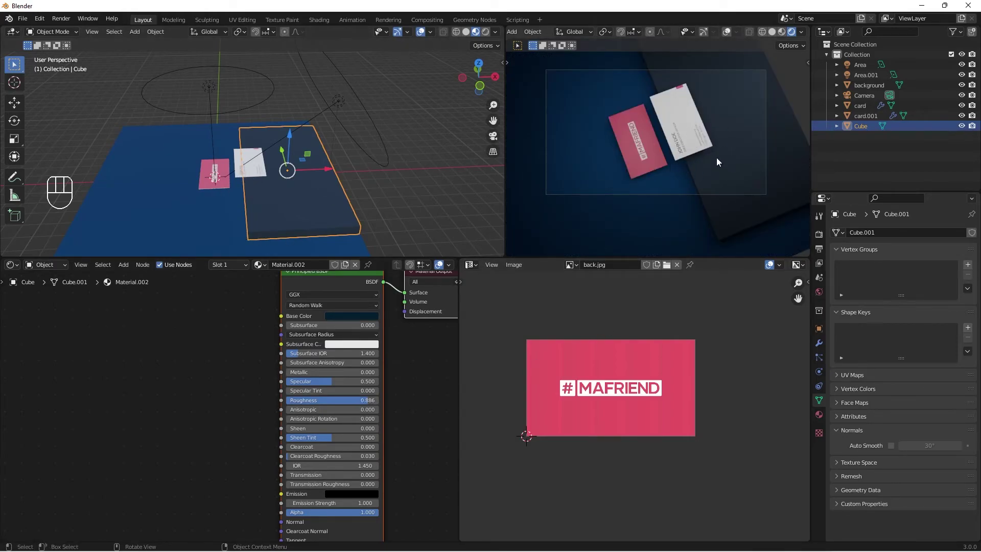
left_click_drag(225, 166, 225, 180)
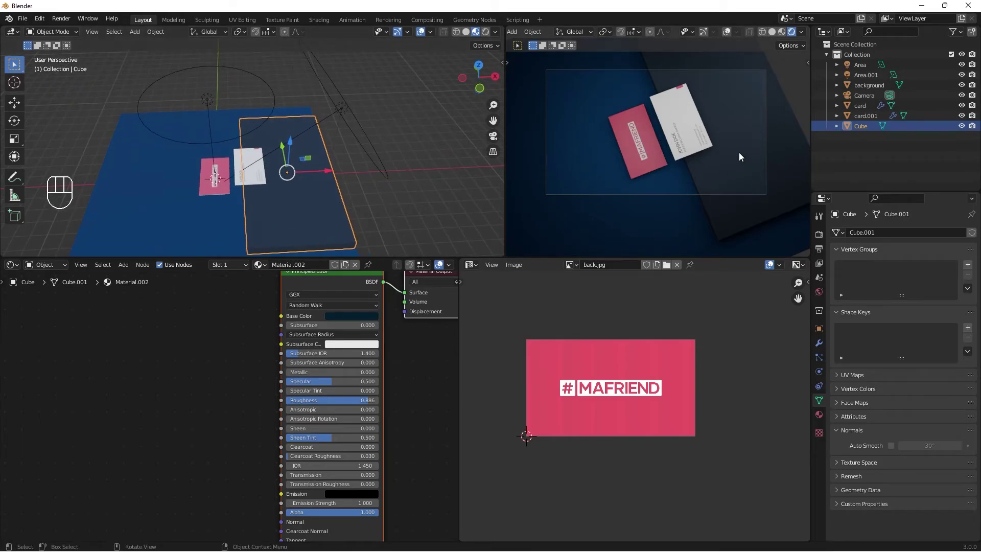
left_click_drag(700, 160, 702, 161)
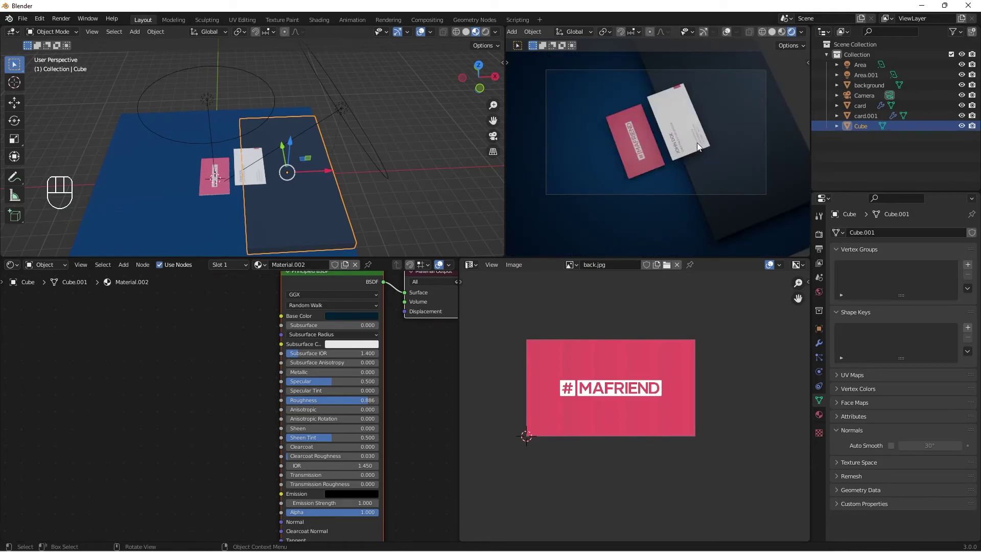
- Set Area.001 to 700 W power and tilt it more steeply
left_click(350, 116)
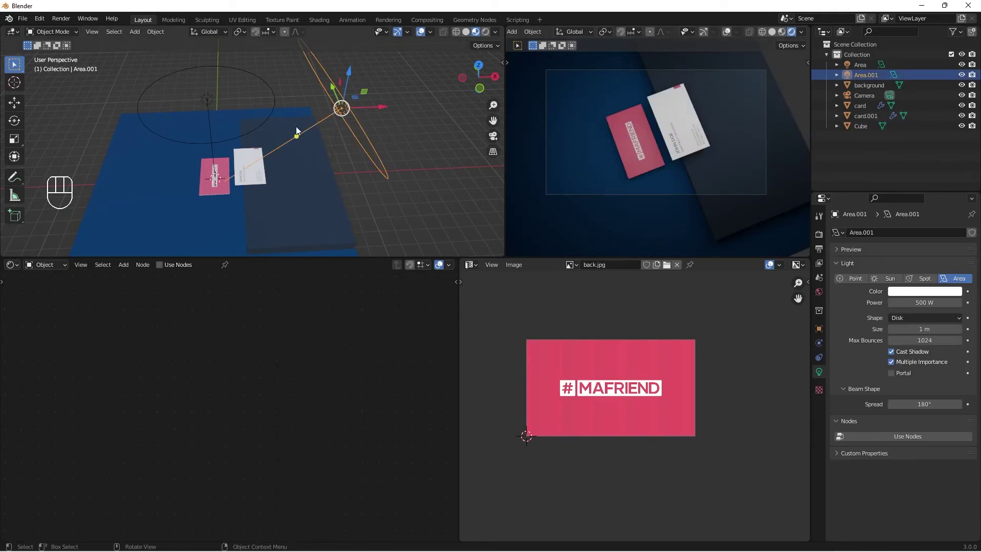
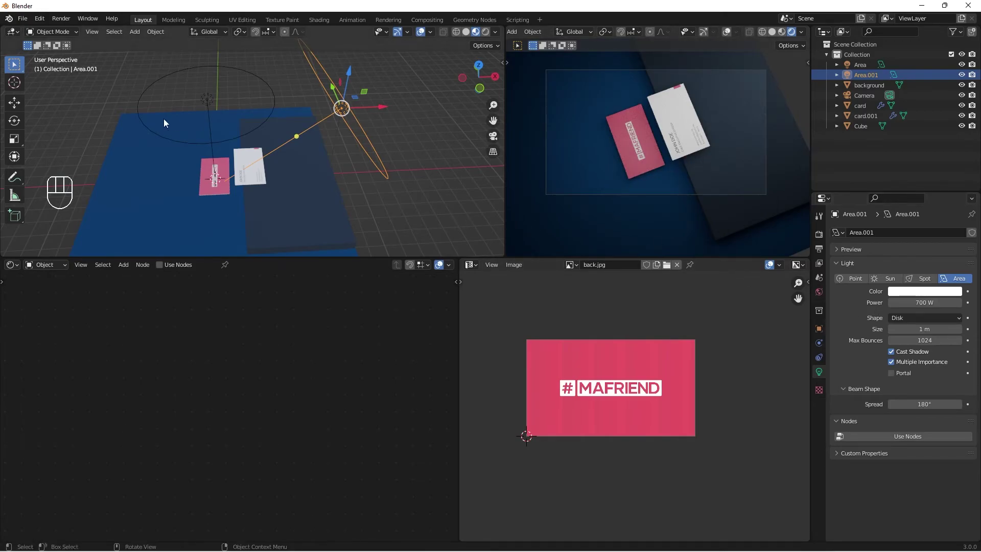
left_click_drag(265, 180, 241, 188)
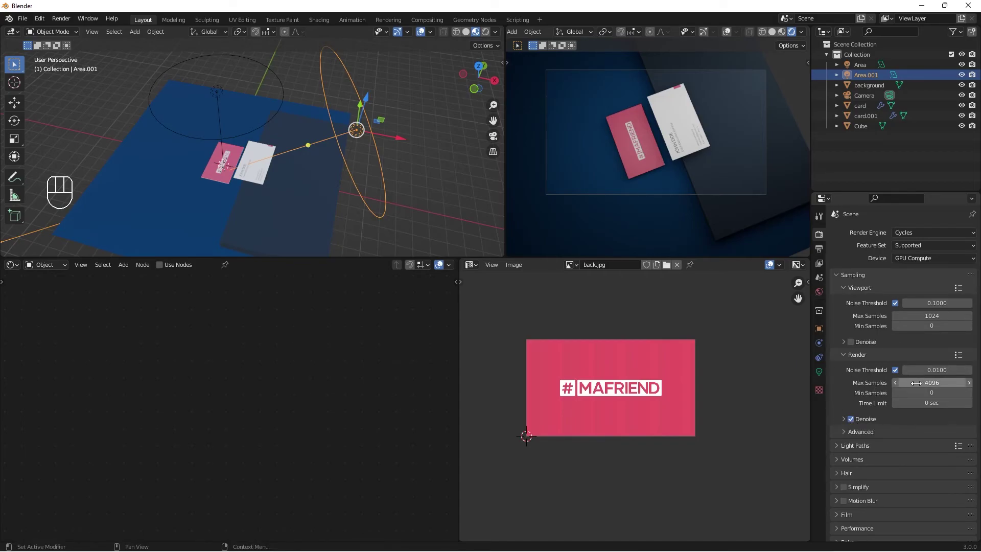
- Use the Standard view transform with the Medium High Contrast look in Color Management
left_click(823, 252)
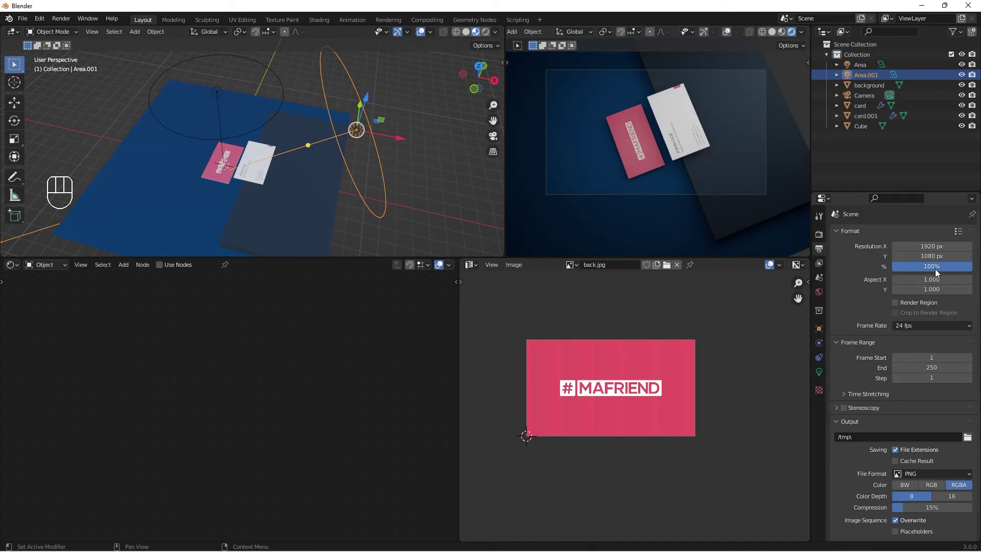
left_click(825, 239)
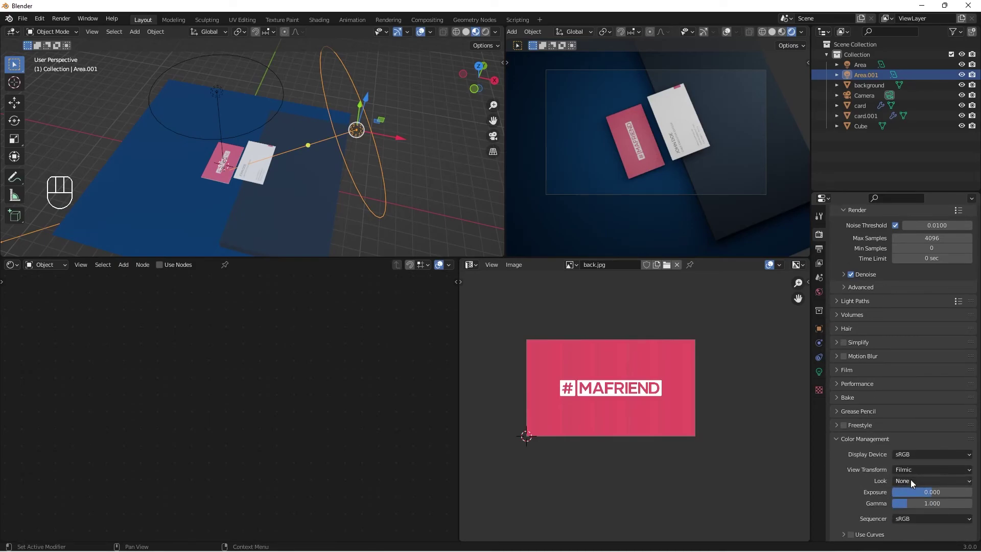
left_click_drag(914, 482, 925, 440)
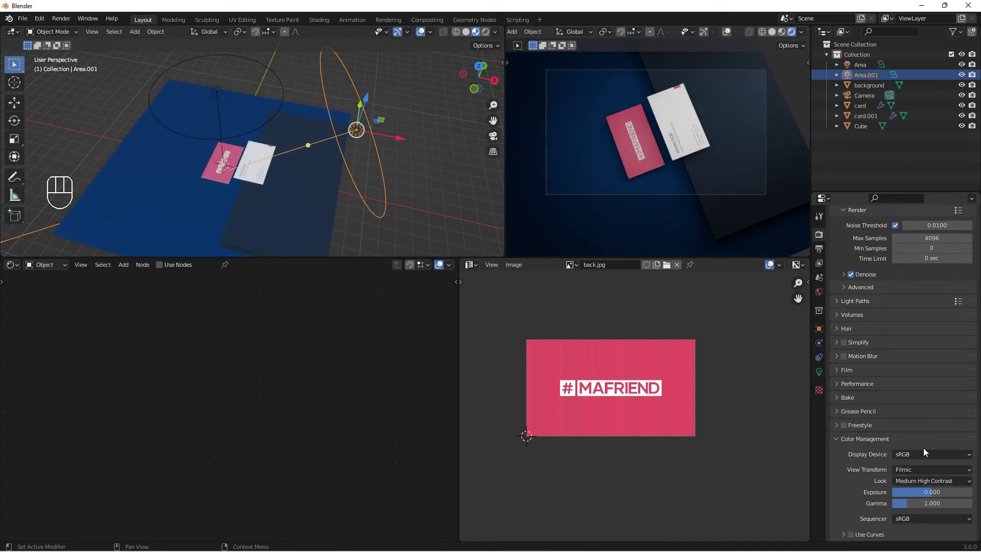
left_click_drag(919, 472, 916, 482)
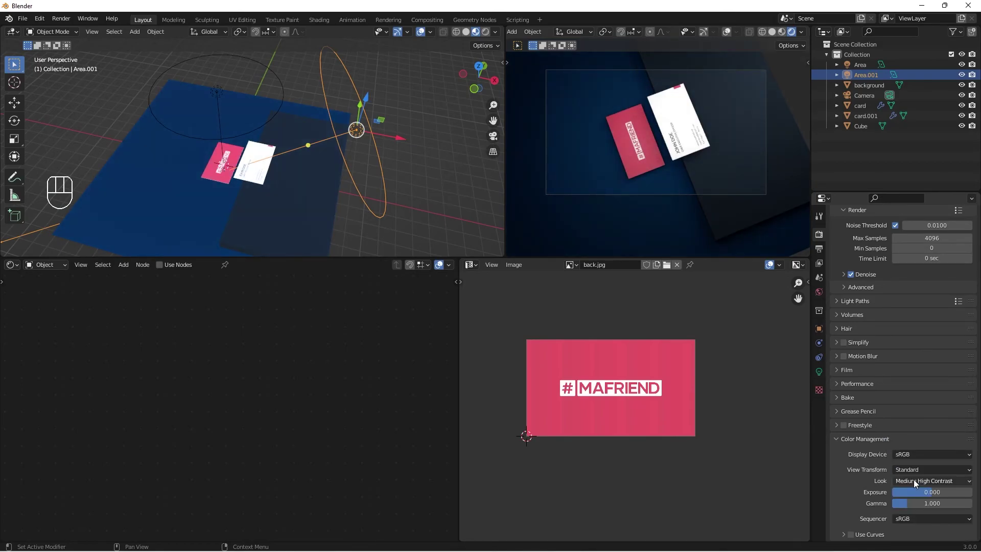